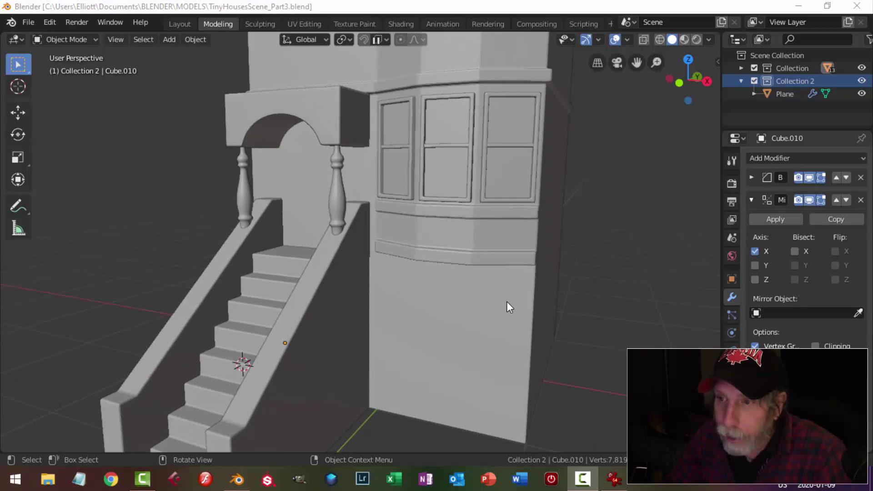
Step: Select the small top face of the stair wall beside the baluster on Cube.010
middle_click(509, 307)
middle_click(473, 309)
middle_click(503, 313)
click(390, 224)
key(Tab)
key(3)
click(395, 205)
middle_click(429, 237)
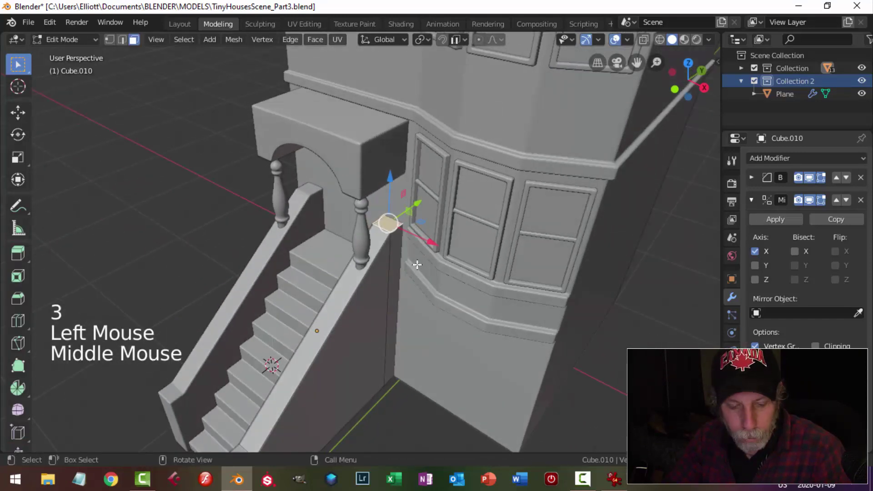
key(shift+d)
middle_click(459, 268)
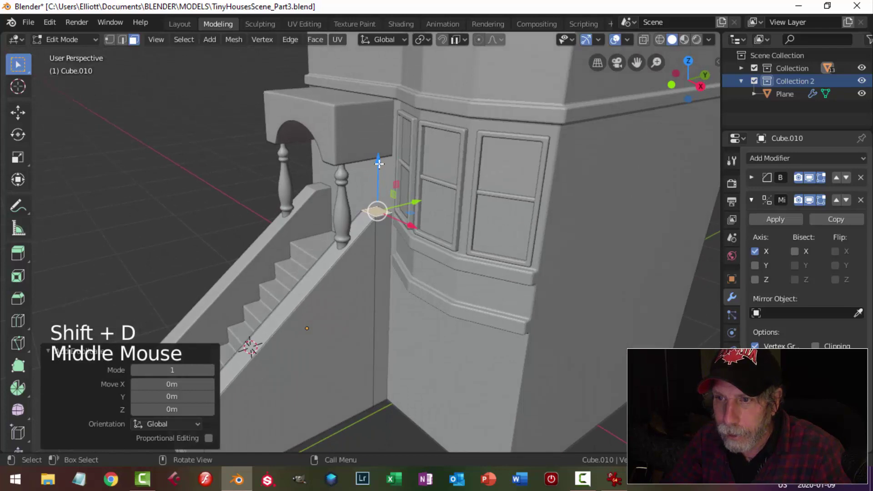
click(379, 162)
click(416, 194)
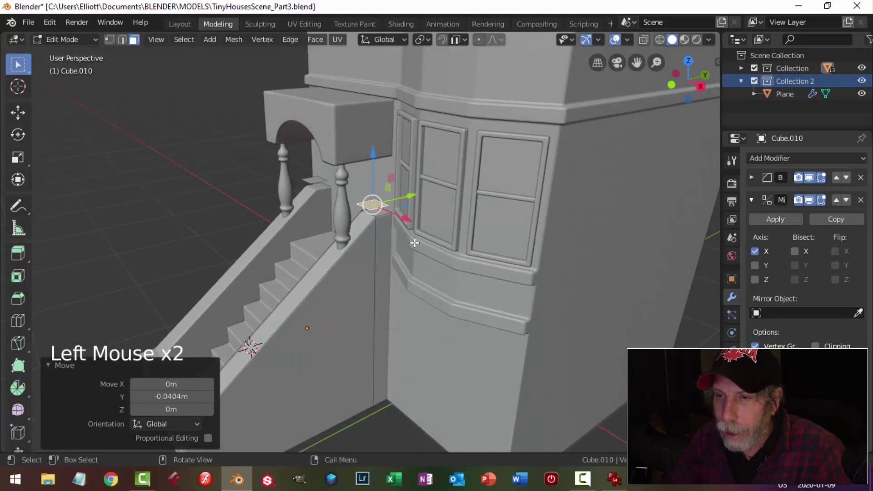
middle_click(424, 240)
Step: Extrude the selected face up to the archway beam to form a thin post
key(s)
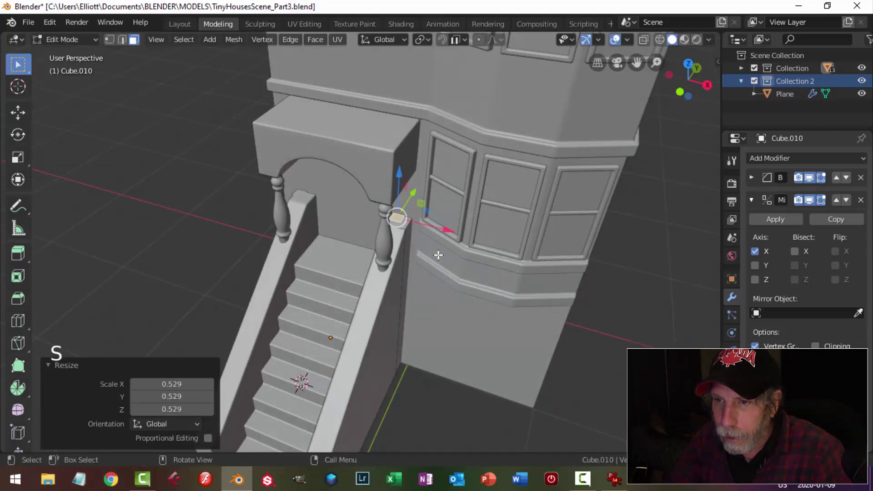
middle_click(464, 247)
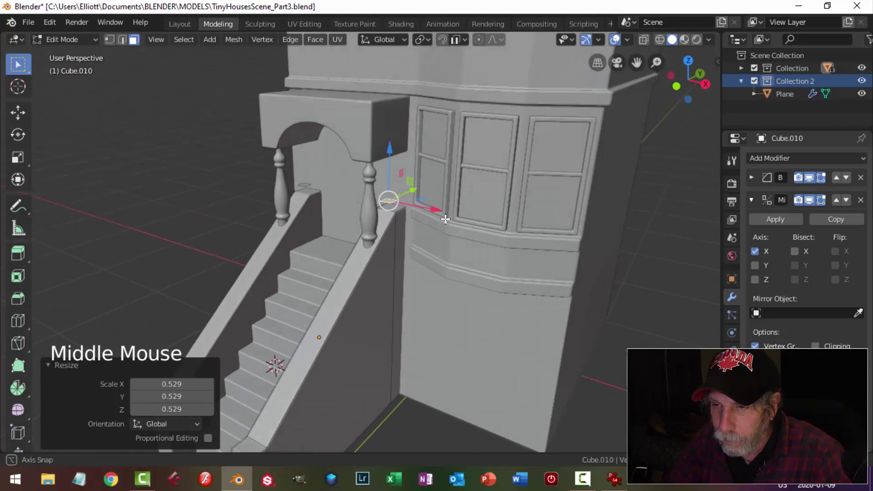
key(e)
click(393, 148)
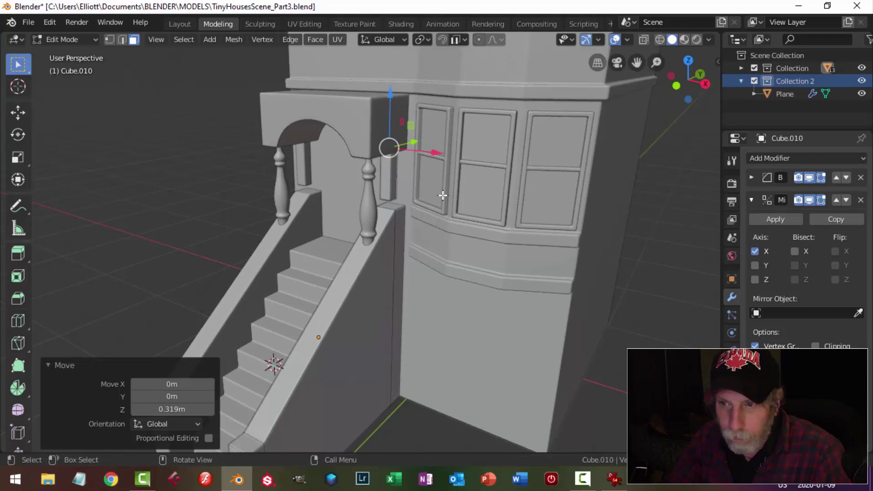
key(ctrl+l)
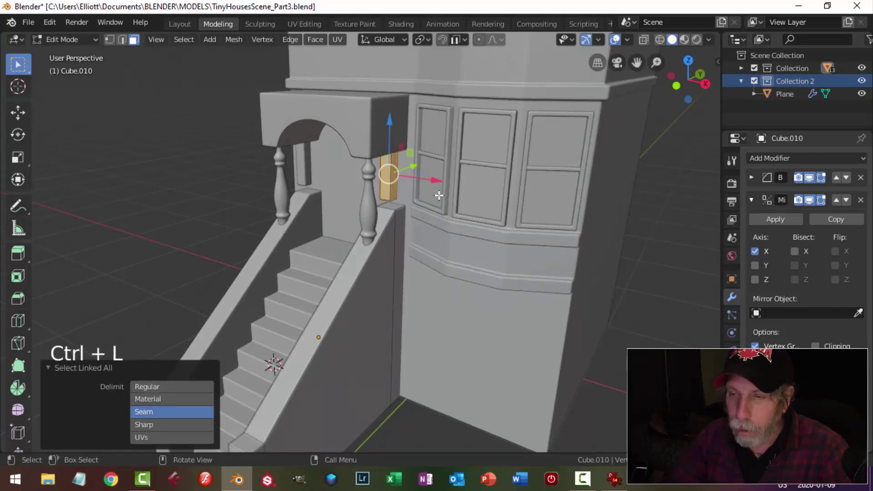
scroll(up, 3)
key(s)
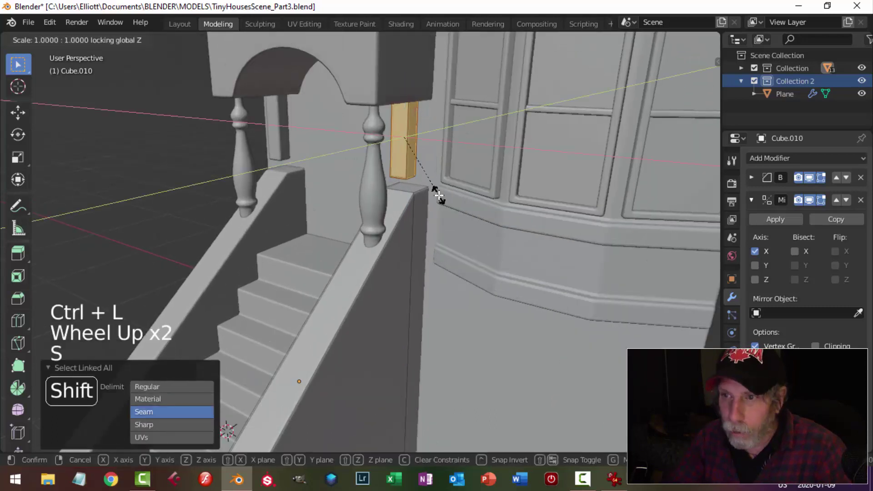
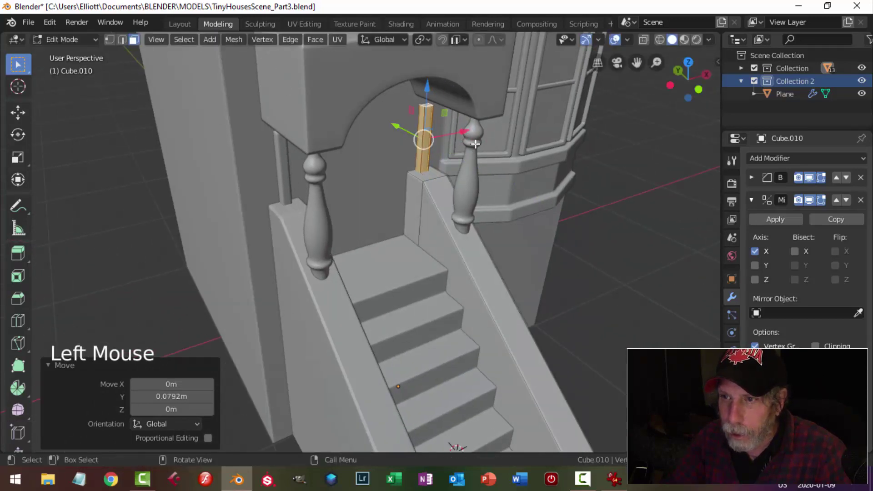
Step: Slim the post, place it under the arch and separate it as Cube.012
click(464, 130)
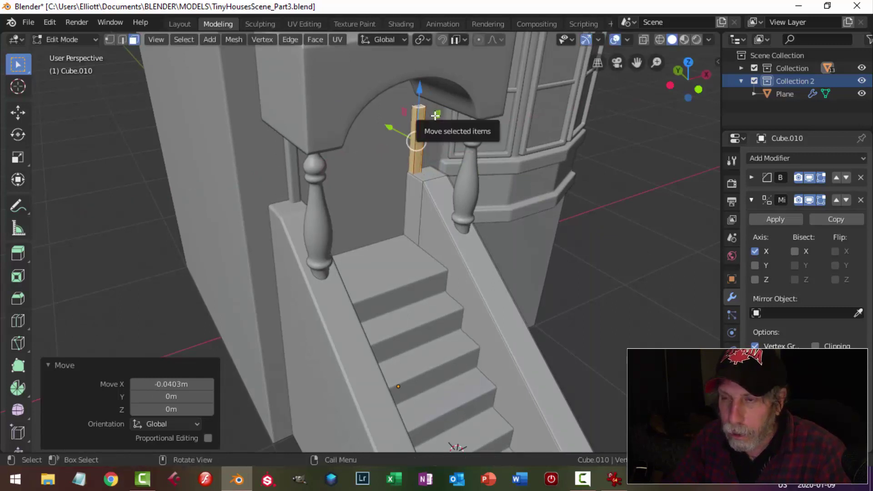
key(p)
key(Tab)
click(426, 124)
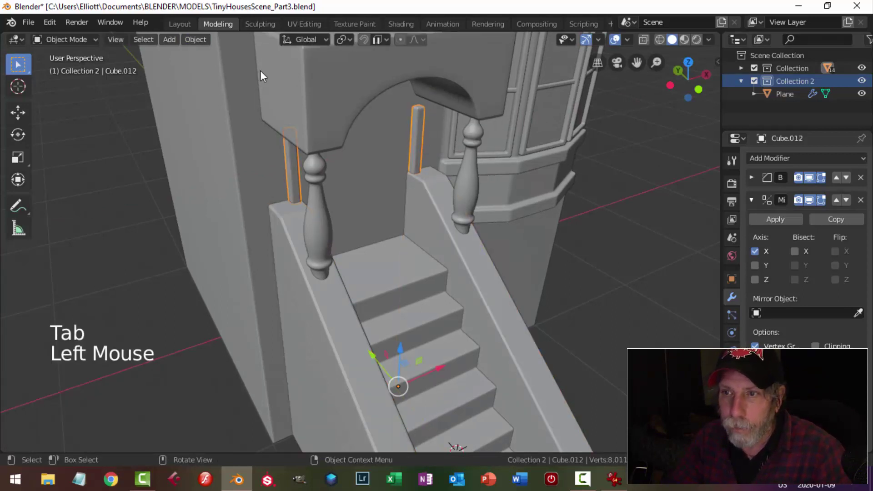
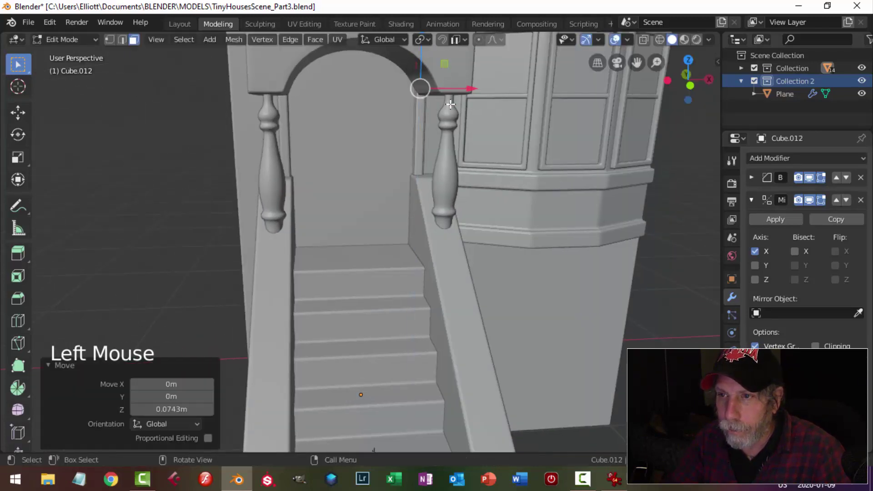
Step: Nudge the post against the arch and review it from around the stairs
key(a)
click(476, 129)
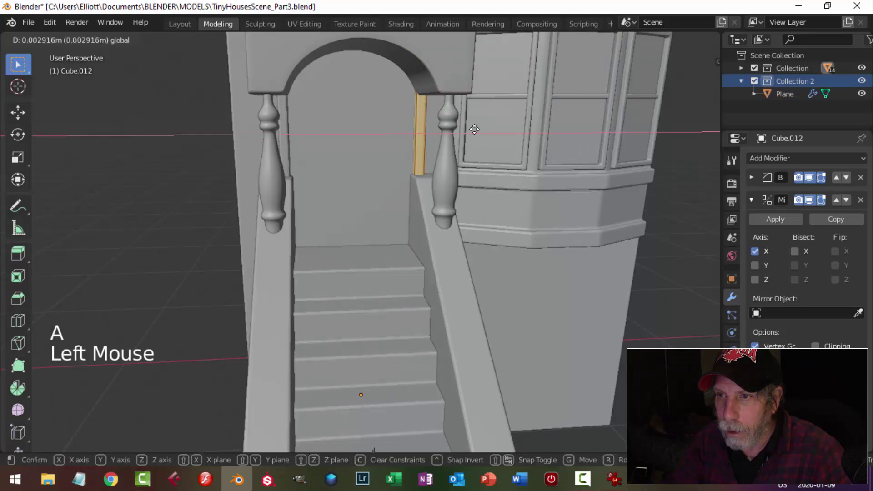
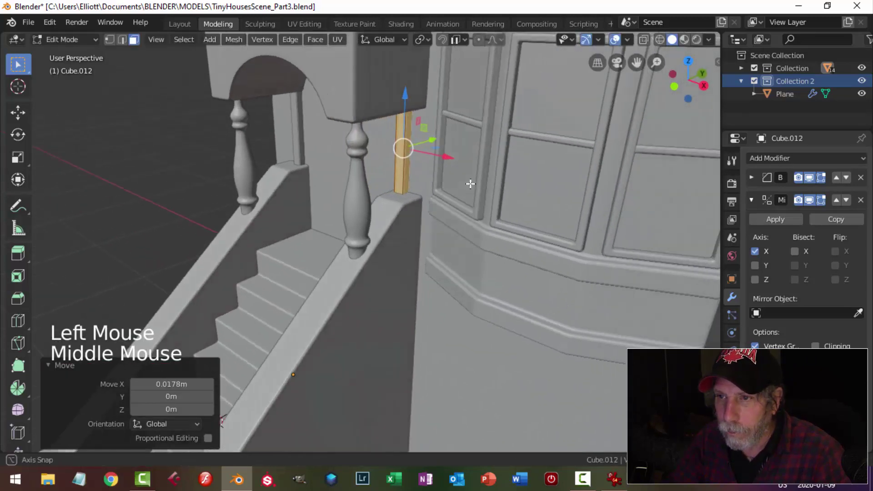
key(Tab)
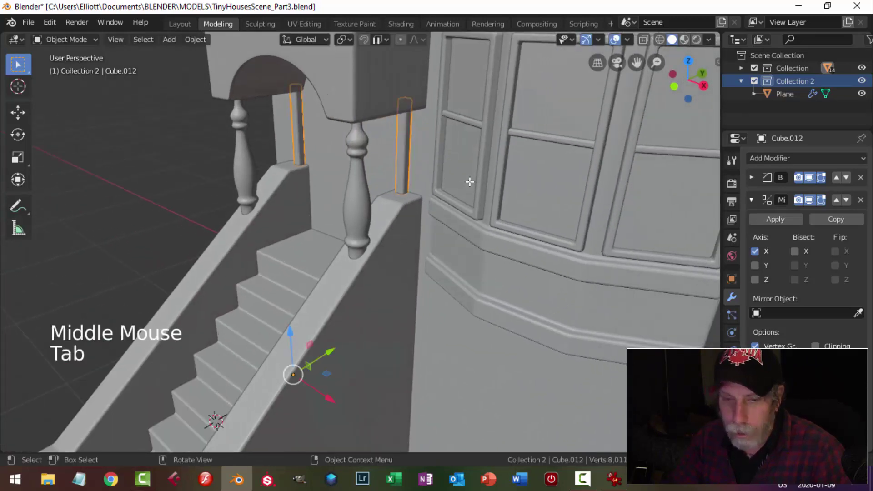
key(alt+a)
scroll(down, 3)
middle_click(431, 214)
scroll(up, 3)
middle_click(479, 231)
click(415, 169)
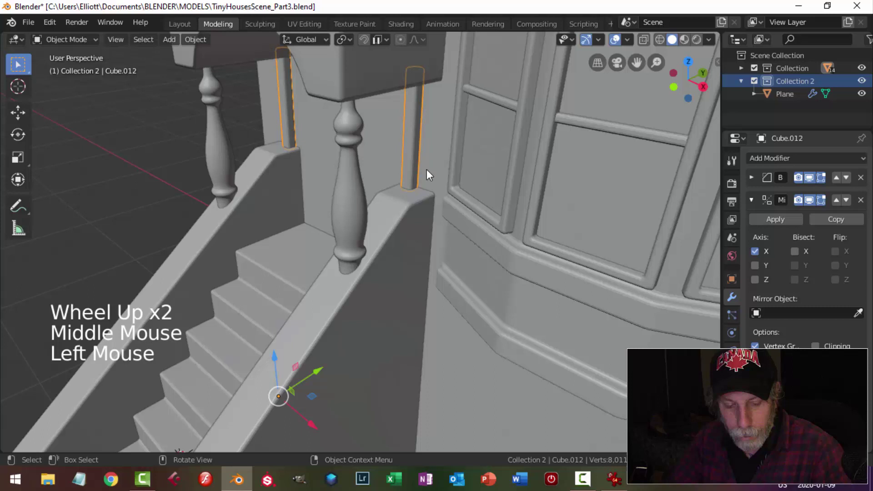
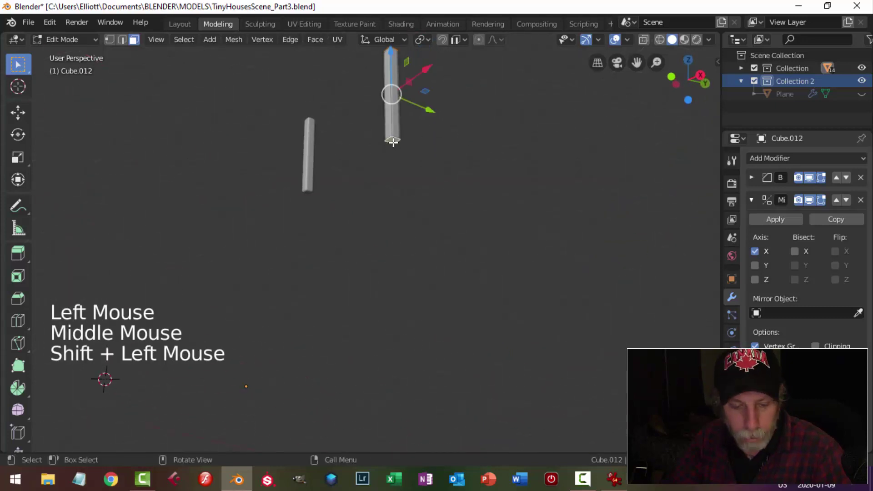
Step: Isolate the door-frame posts in local view and inspect their mesh
key(x)
key(Tab)
middle_click(447, 189)
key(alt+h)
key(alt+a)
scroll(down, 3)
middle_click(426, 224)
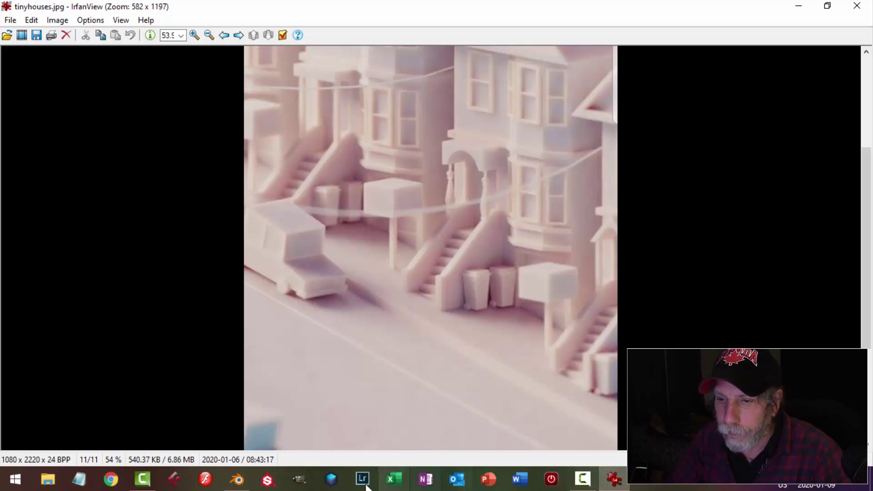
middle_click(392, 281)
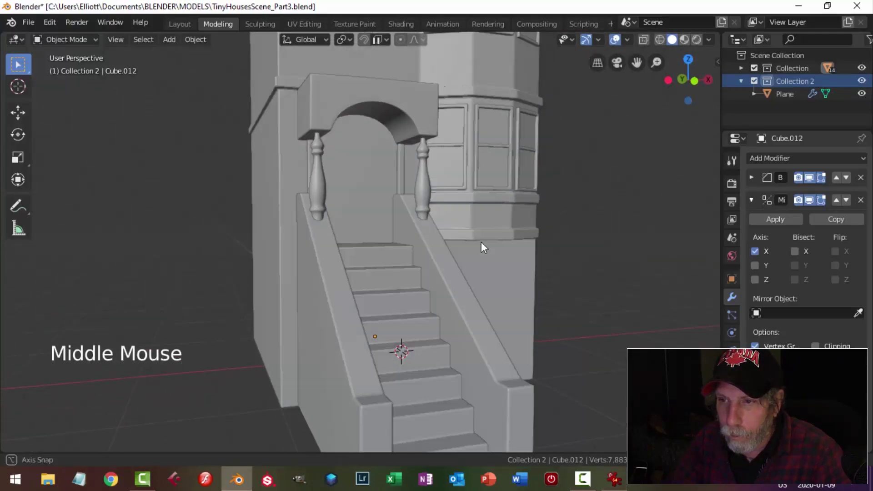
Step: Notch the top of the isolated Cube.012 posts by moving their vertices
scroll(up, 3)
scroll(up, 3)
click(335, 165)
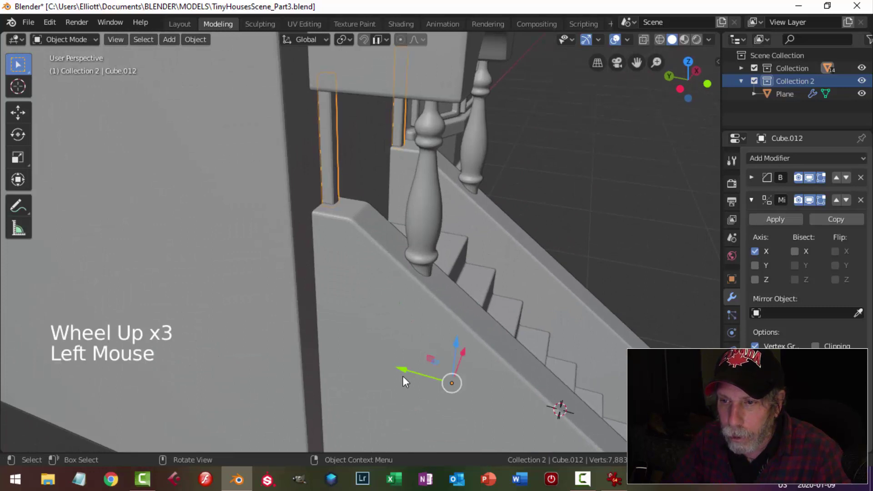
click(403, 369)
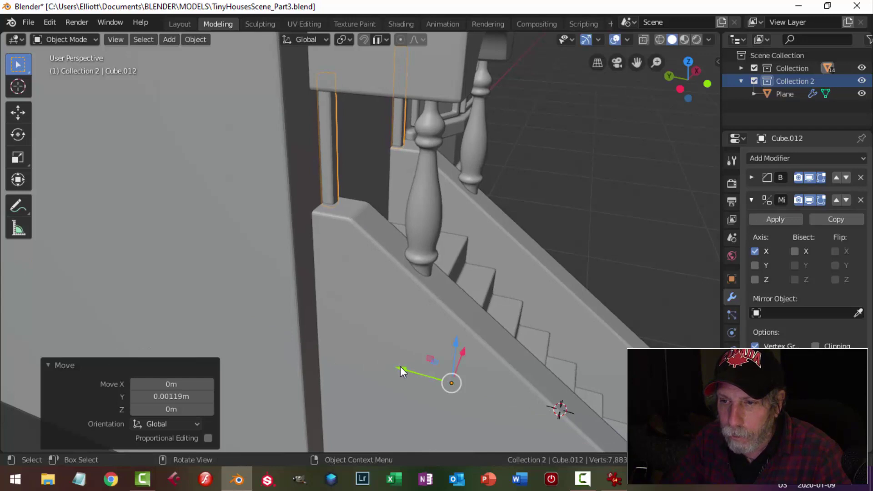
click(407, 369)
middle_click(410, 266)
key(Tab)
middle_click(492, 267)
middle_click(389, 261)
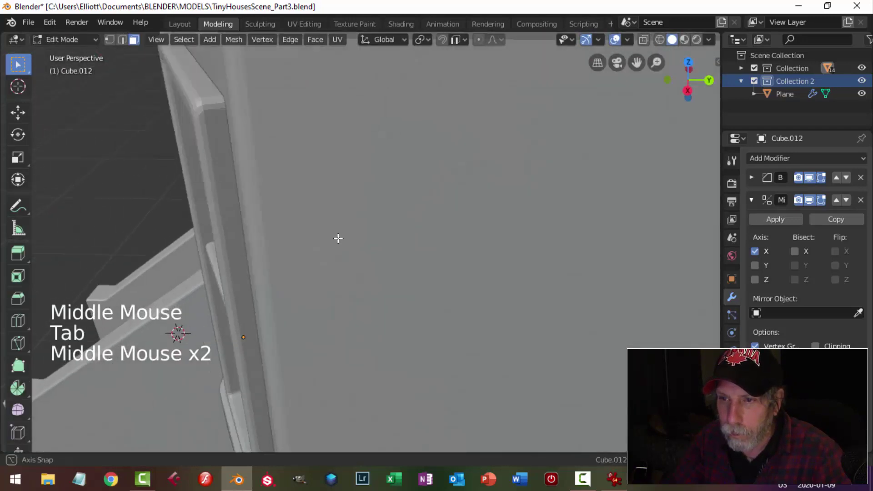
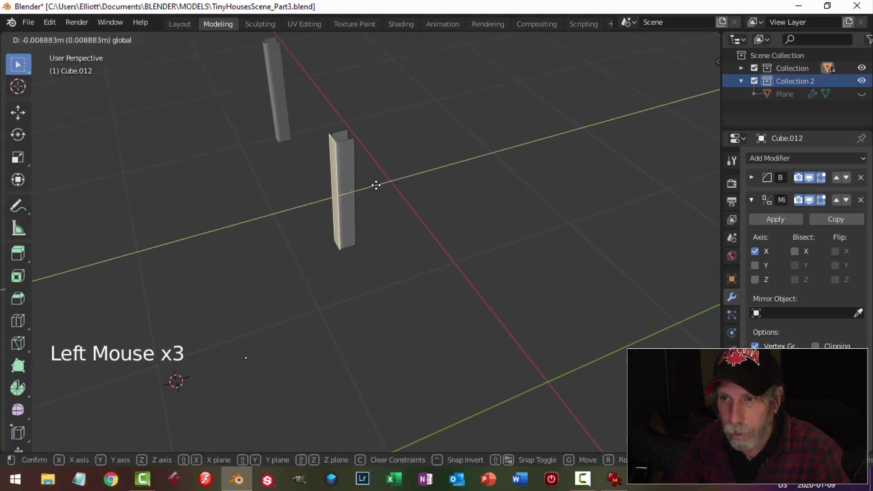
click(383, 186)
Step: Bring the posts back into the full scene and fit them beside the stair arch
key(alt+a)
key(Tab)
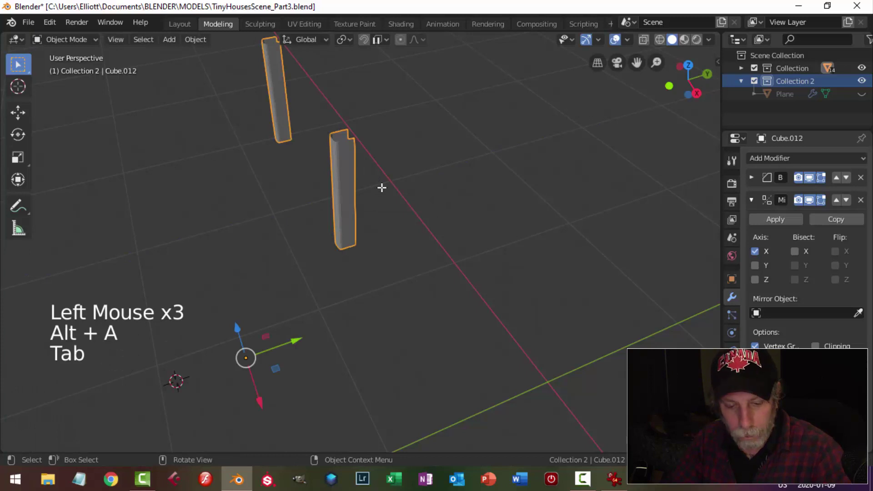
key(alt+h)
key(alt+a)
click(352, 202)
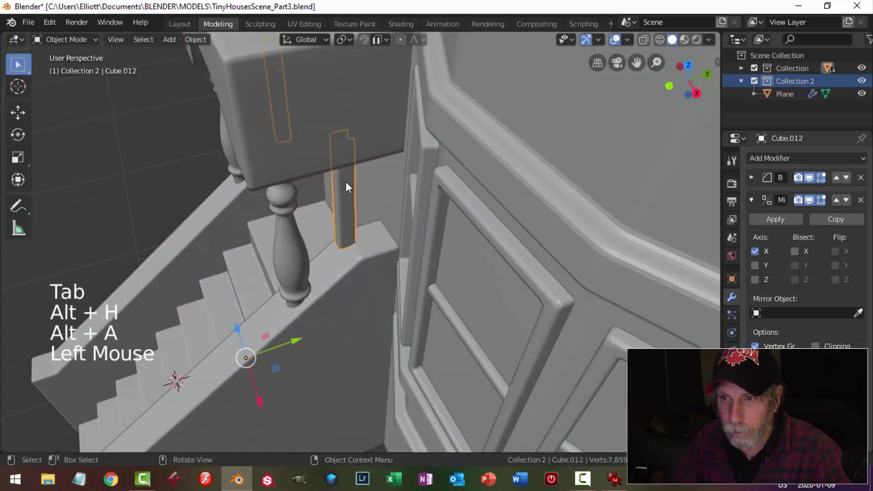
click(299, 341)
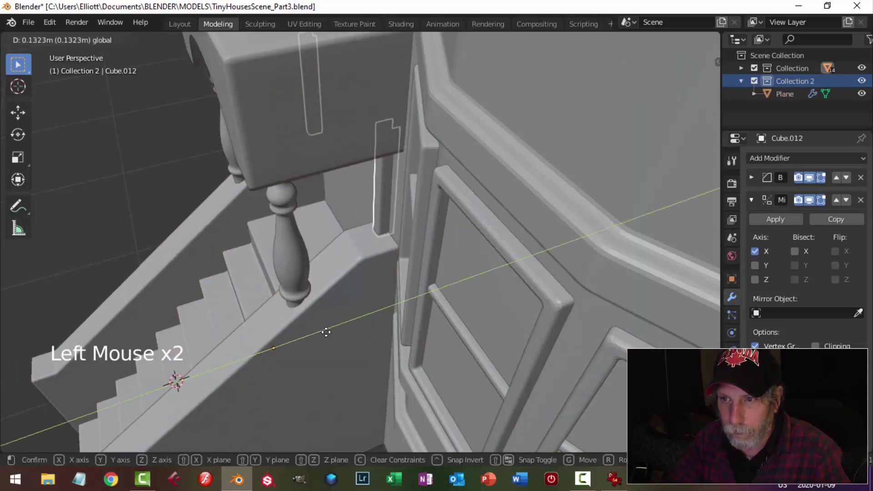
key(alt+space)
key(alt+a)
scroll(down, 3)
middle_click(362, 284)
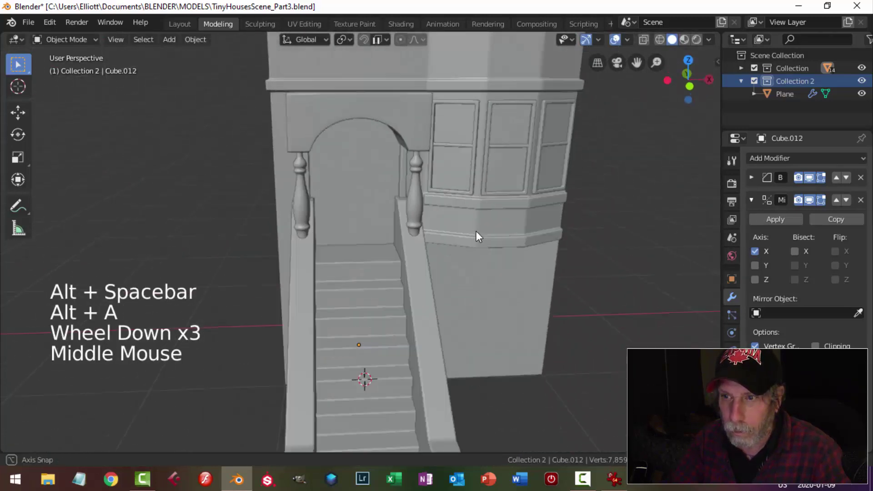
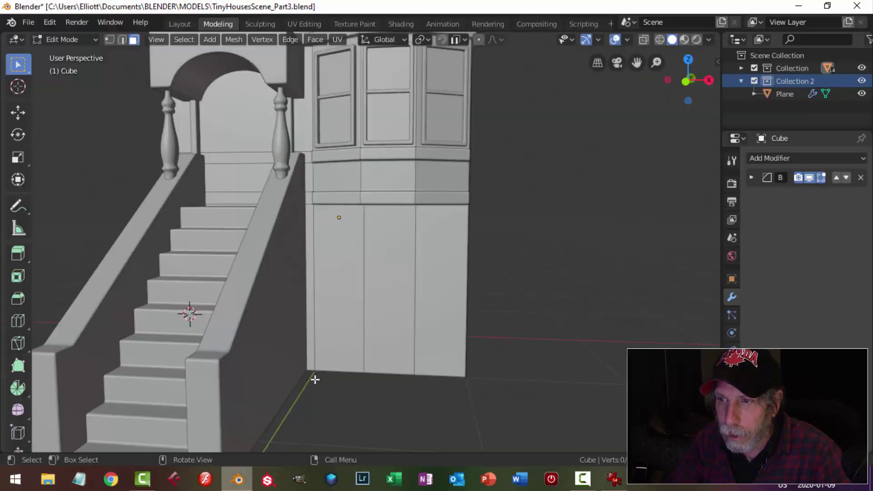
Step: Cut horizontal edge loops across the lower wall beneath the bay window
key(ctrl+r)
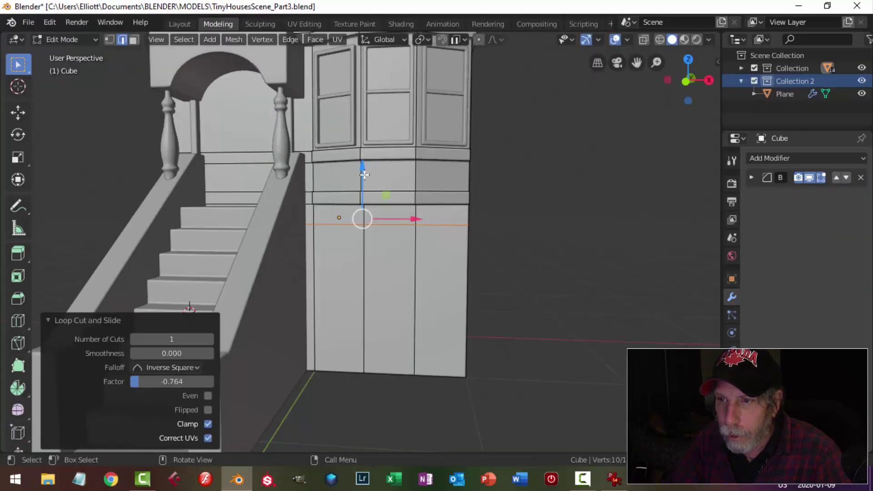
click(364, 172)
middle_click(430, 266)
key(alt+a)
middle_click(397, 268)
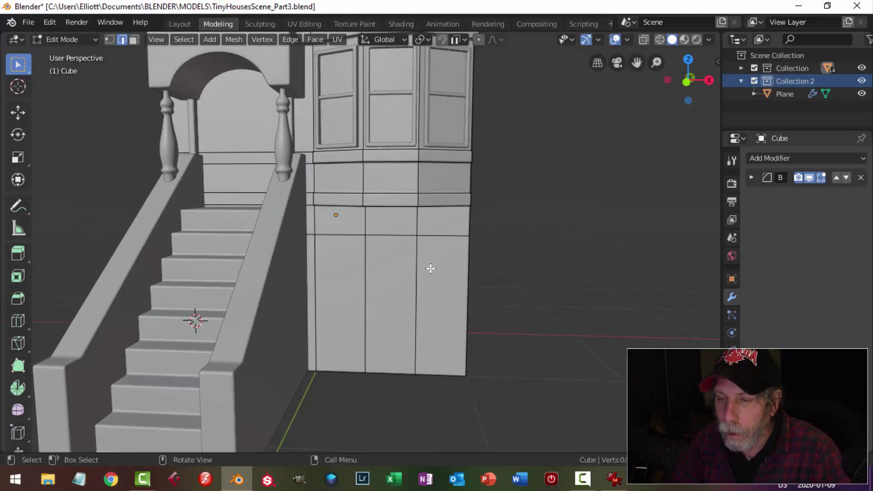
Step: Check the lower wall's vertical edges and return to the whole house block
key(2)
click(420, 276)
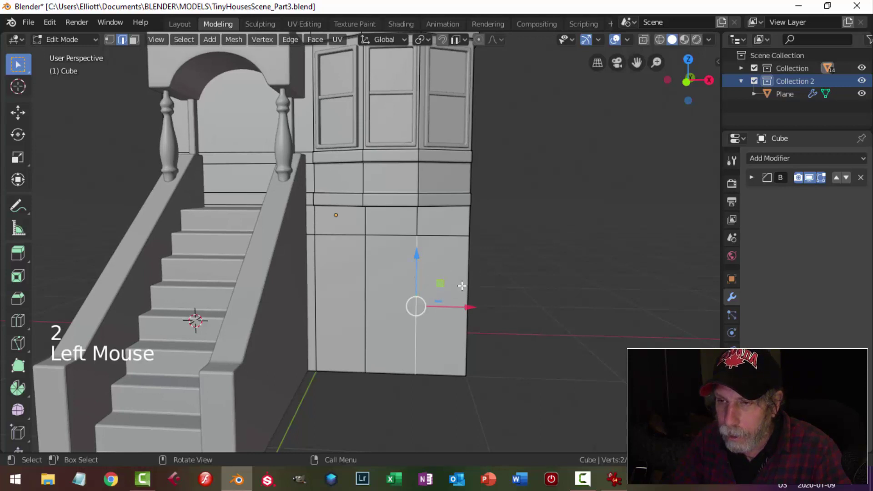
key(ctrl+r)
key(Tab)
middle_click(489, 277)
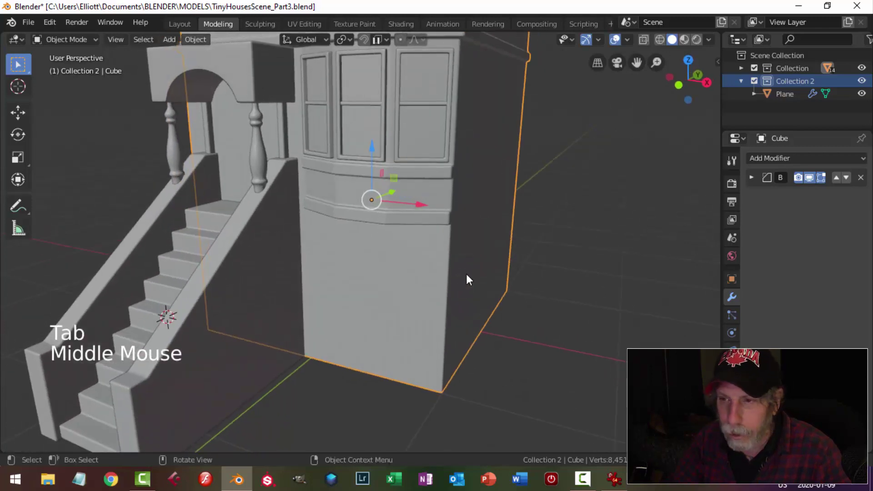
Step: Add vertical loop cuts on the lower wall and slide them to outline a garage door
key(ctrl+z)
key(ctrl+z)
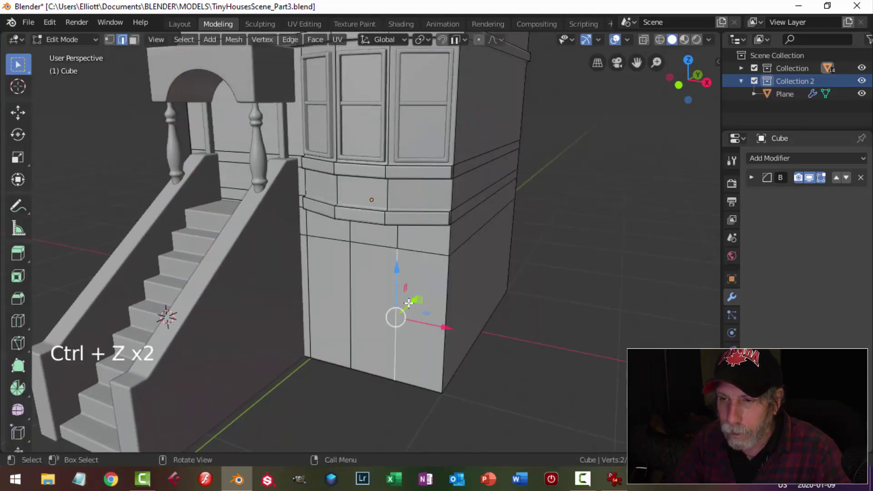
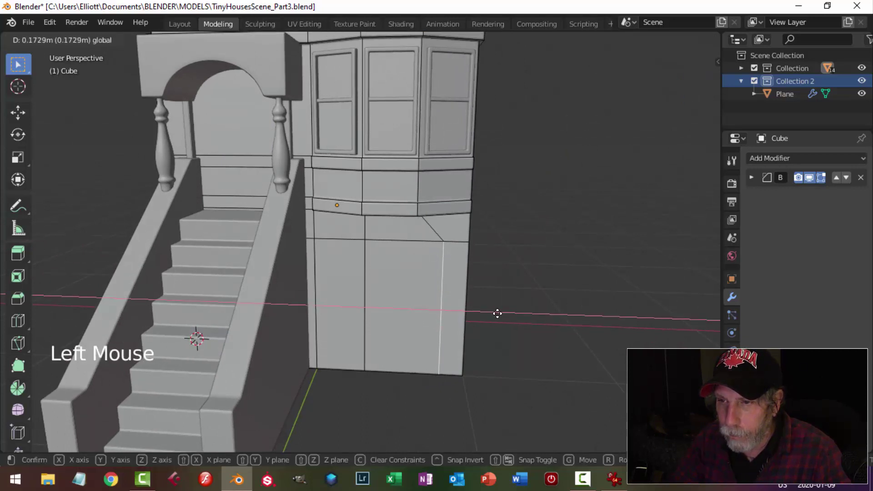
key(alt+a)
click(317, 271)
click(368, 309)
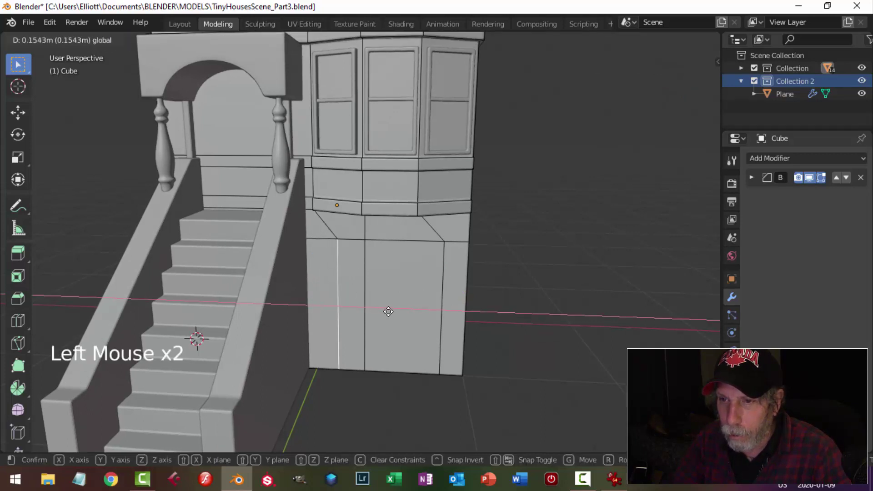
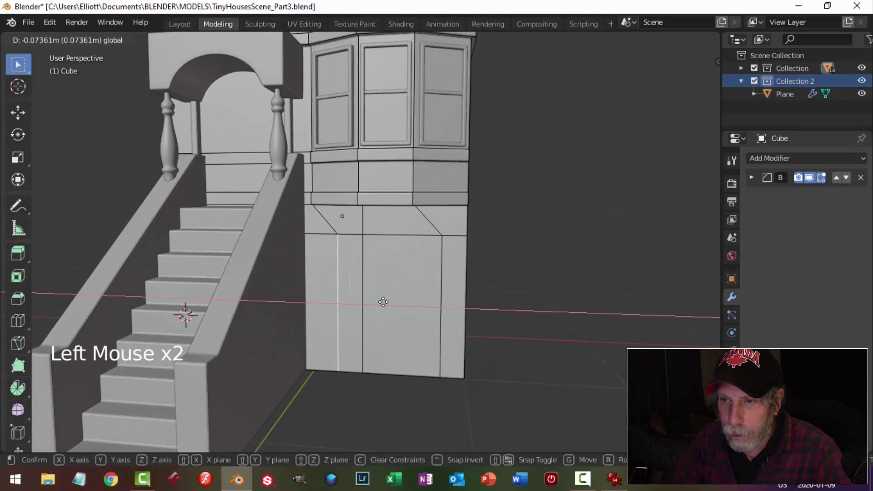
key(alt+a)
click(440, 279)
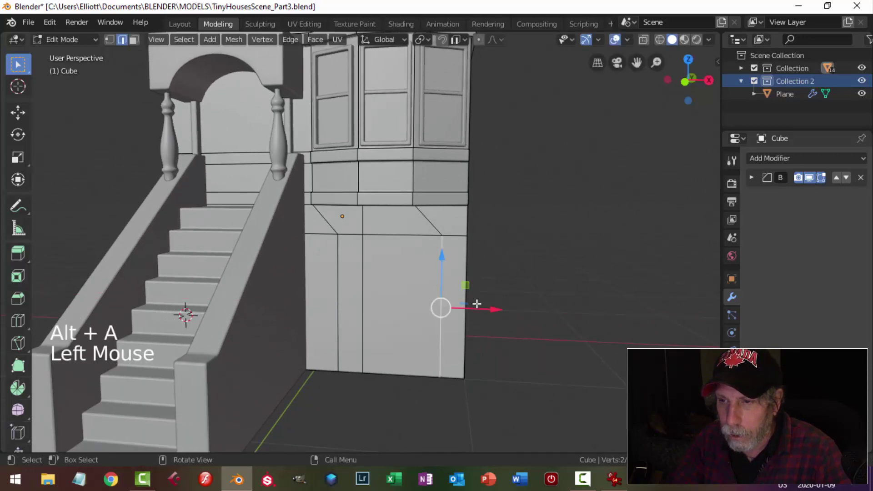
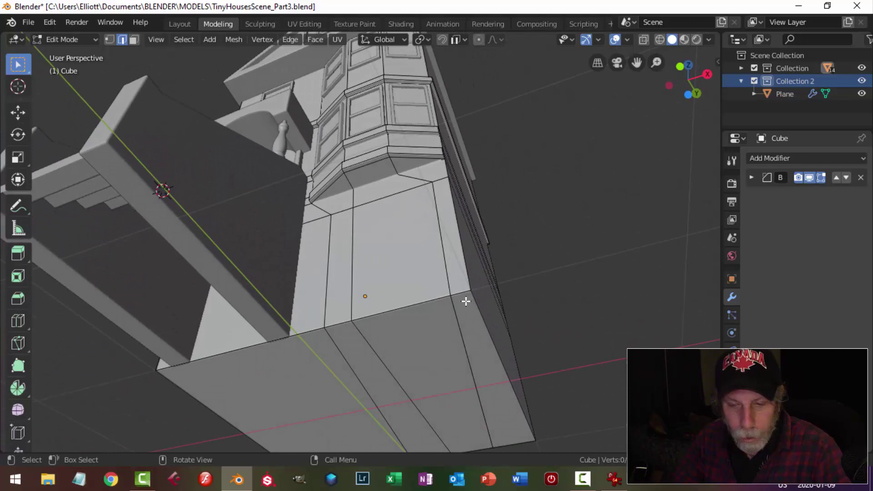
key(3)
middle_click(463, 344)
key(c)
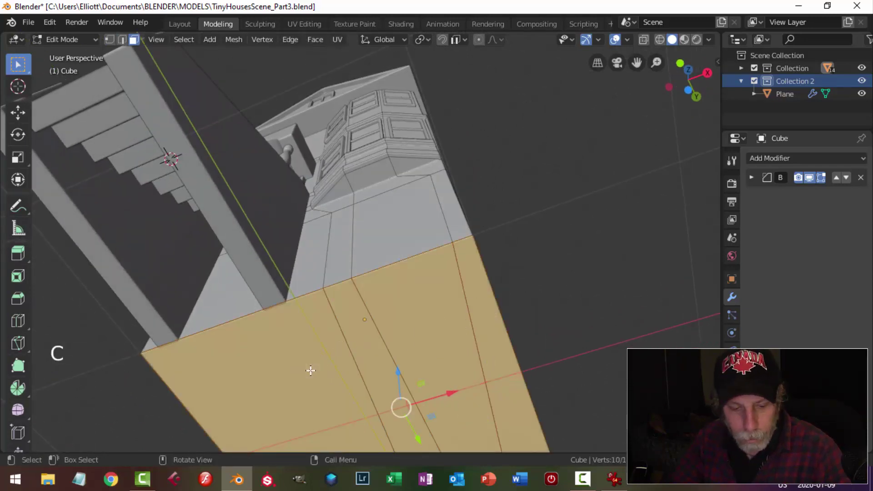
key(x)
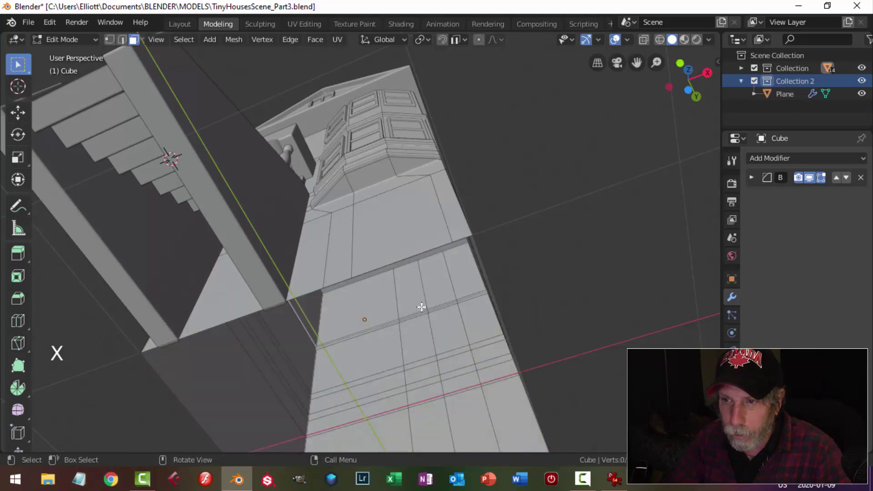
middle_click(433, 333)
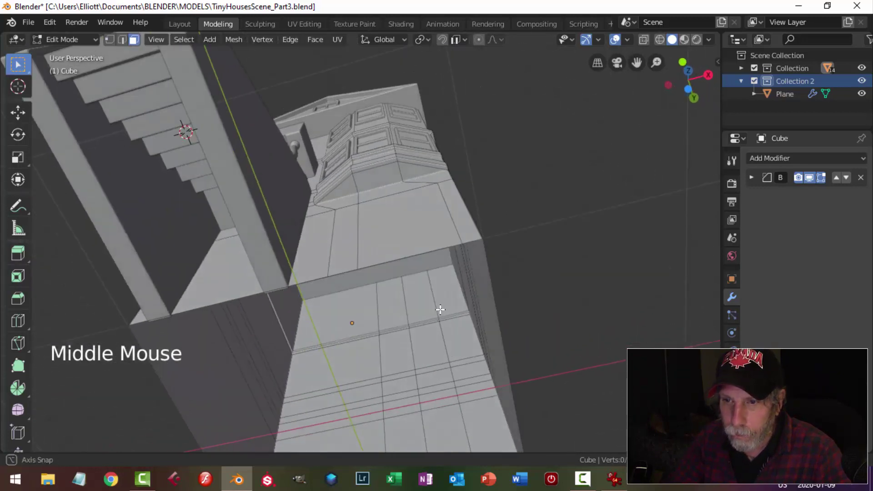
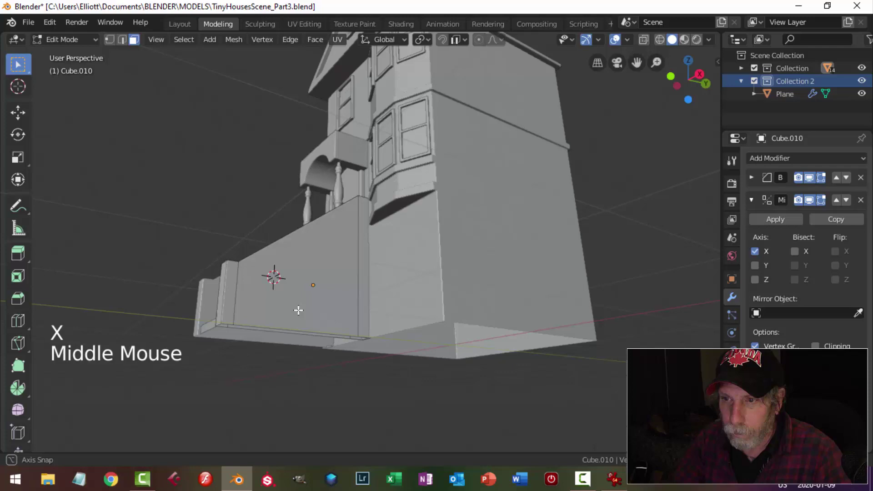
middle_click(358, 295)
key(Tab)
scroll(up, 3)
click(455, 314)
key(Tab)
middle_click(501, 315)
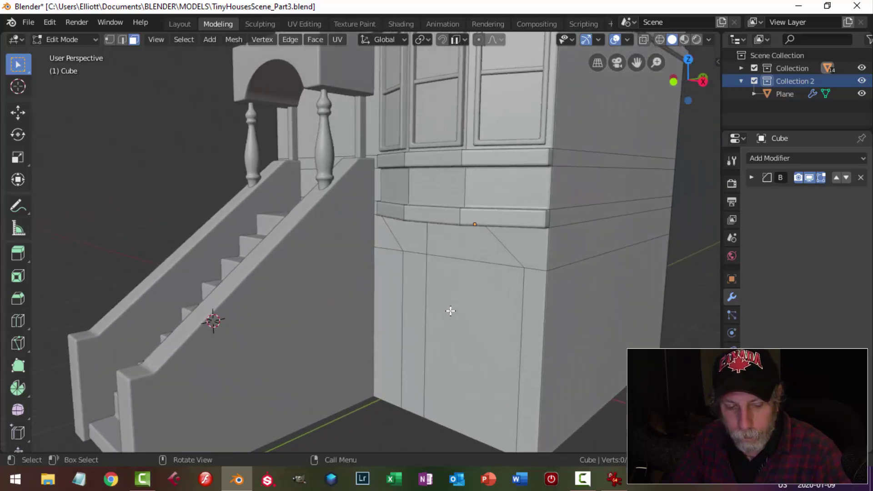
key(2)
click(402, 286)
click(418, 251)
Step: Slide the door outline's right vertical edge outward toward the corner
double_click(450, 258)
double_click(521, 292)
middle_click(490, 362)
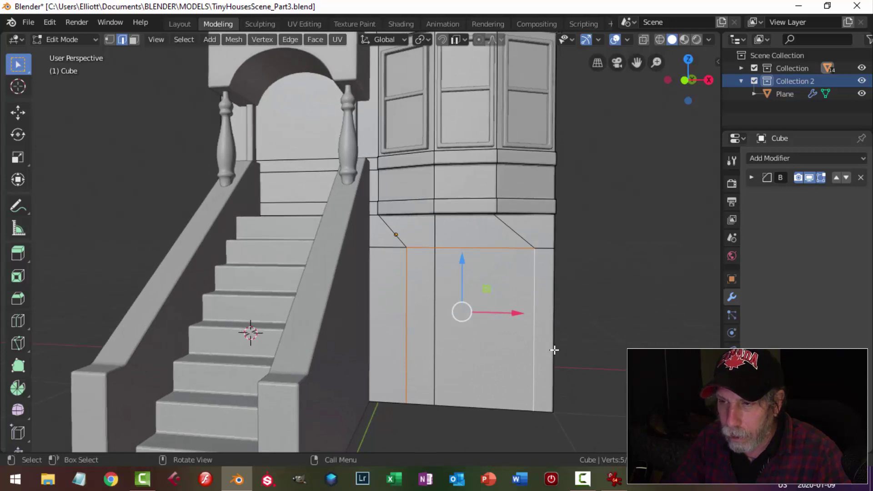
key(alt+a)
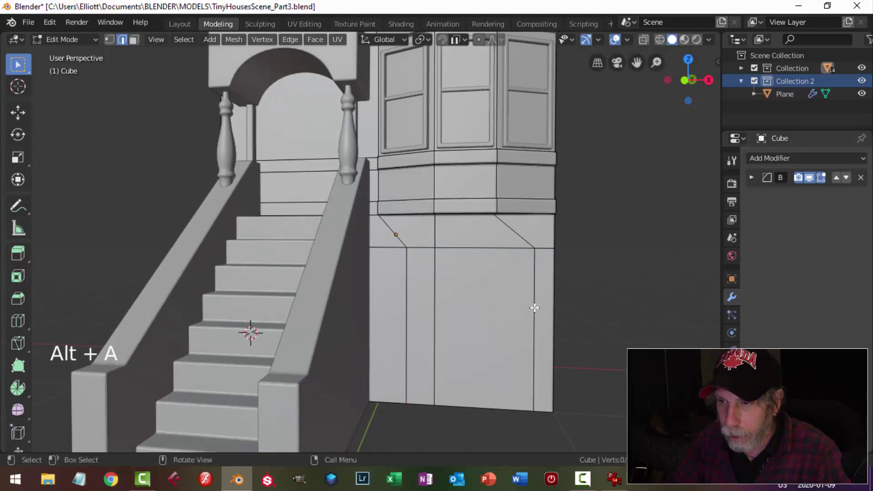
click(536, 306)
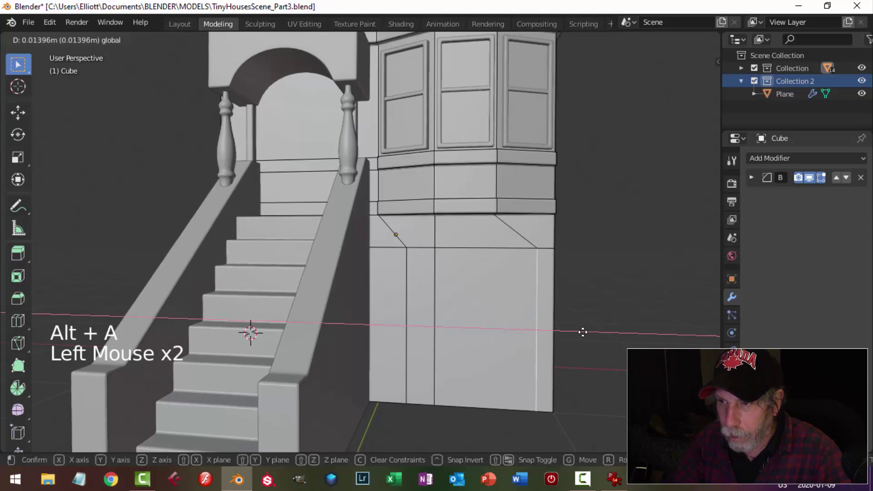
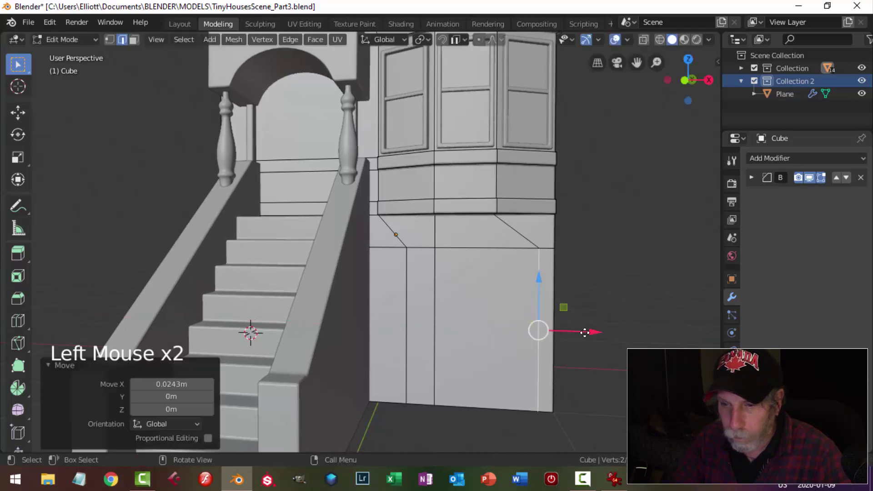
key(alt+a)
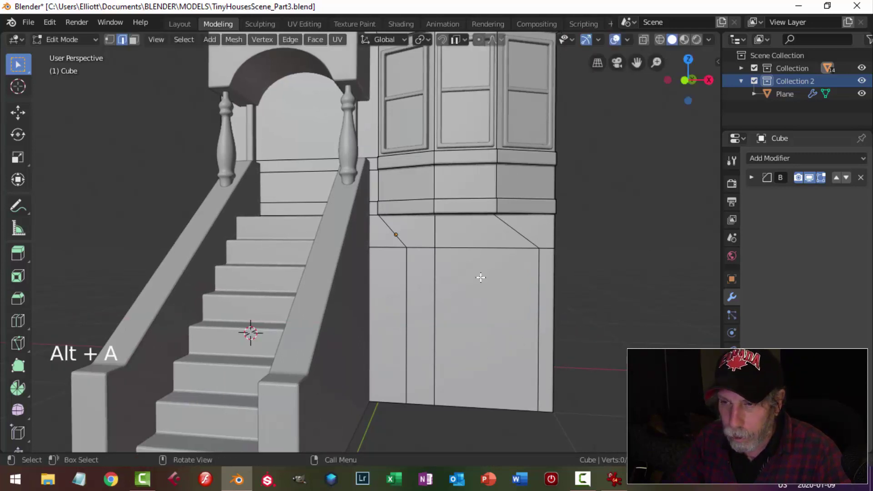
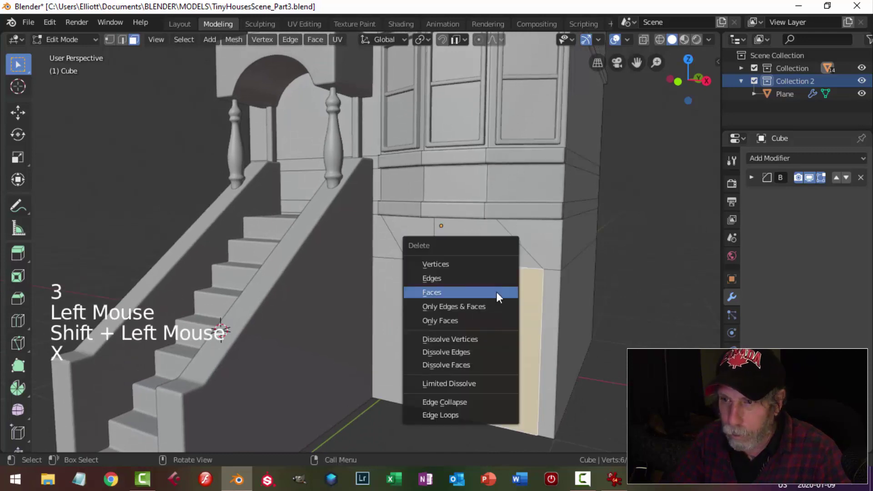
Step: Separate the garage-door opening's edge outline into its own object, Cube.013
middle_click(490, 313)
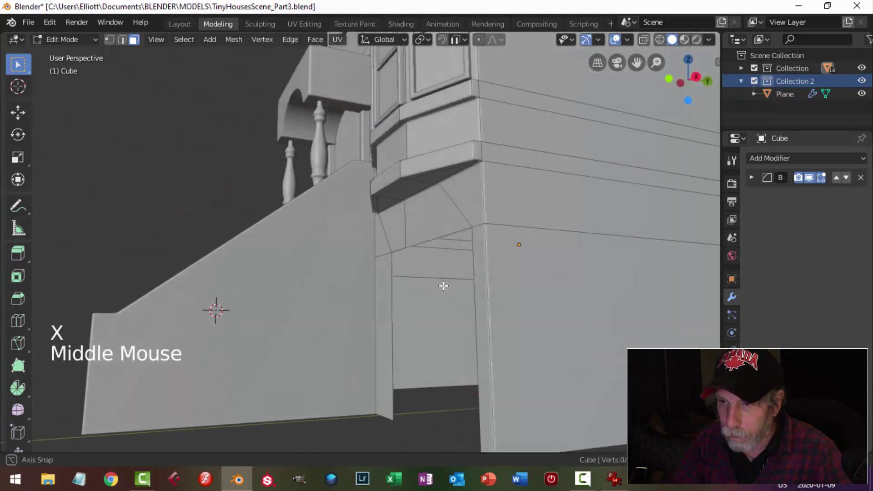
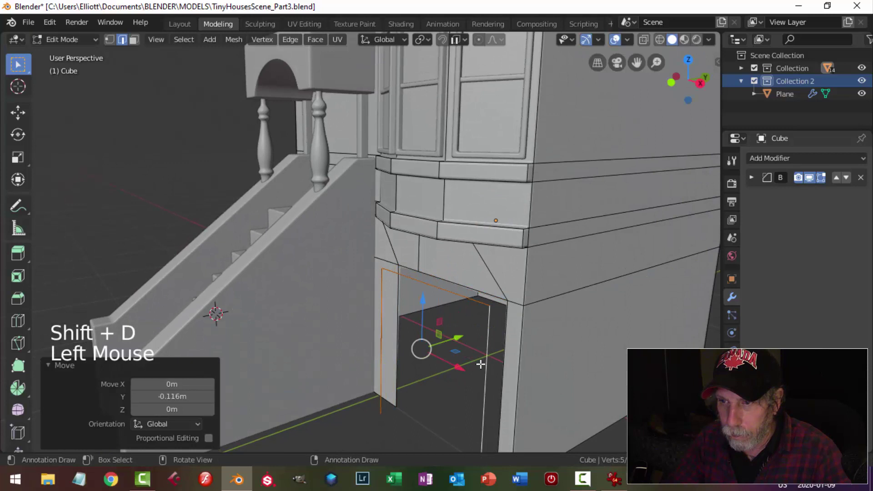
key(p)
key(Tab)
click(464, 300)
click(198, 42)
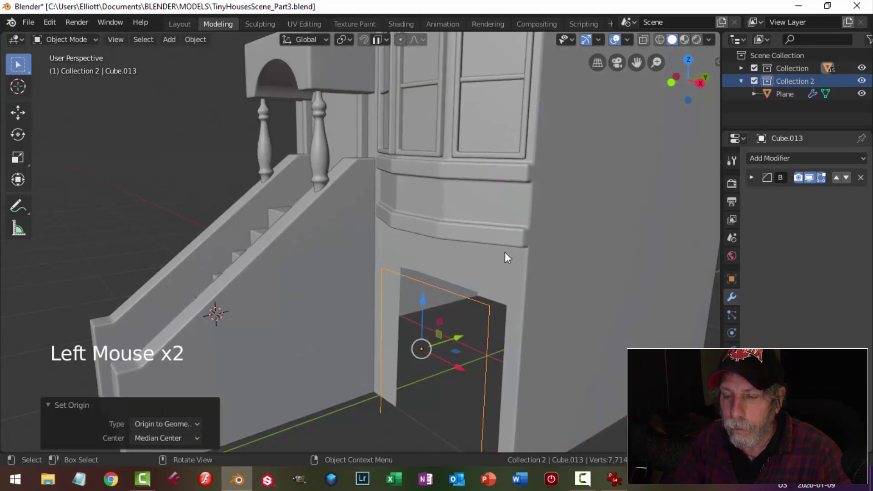
Step: Select all vertices of the Cube.013 door outline
middle_click(500, 307)
click(456, 347)
key(Tab)
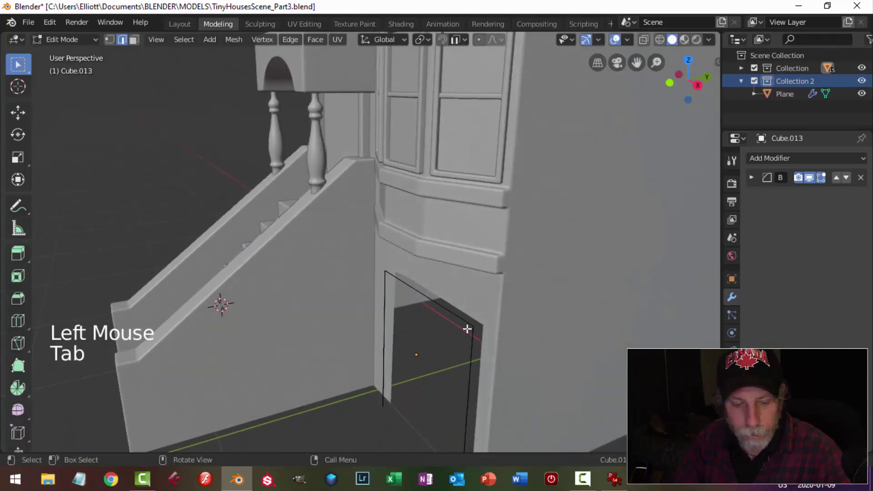
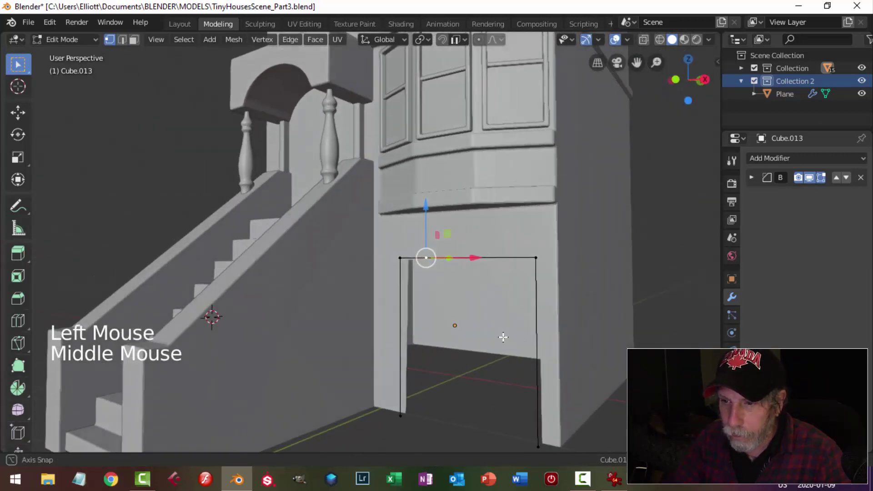
key(x)
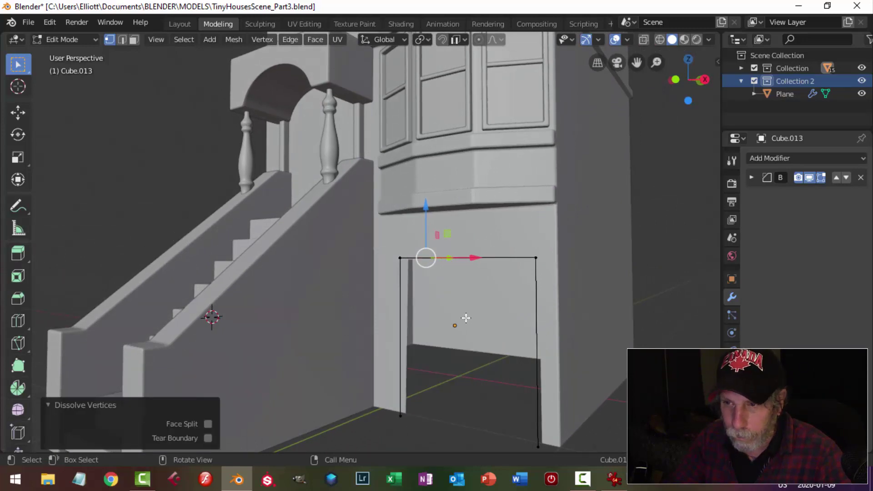
key(a)
middle_click(482, 320)
Step: Extrude the outline in place and shrink/fatten it into a thin frame border
click(491, 327)
key(Tab)
key(e)
key(alt+s)
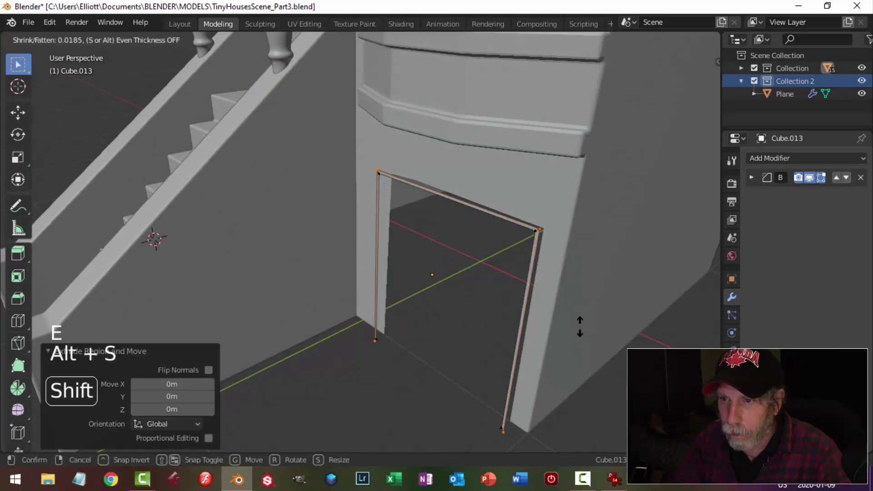
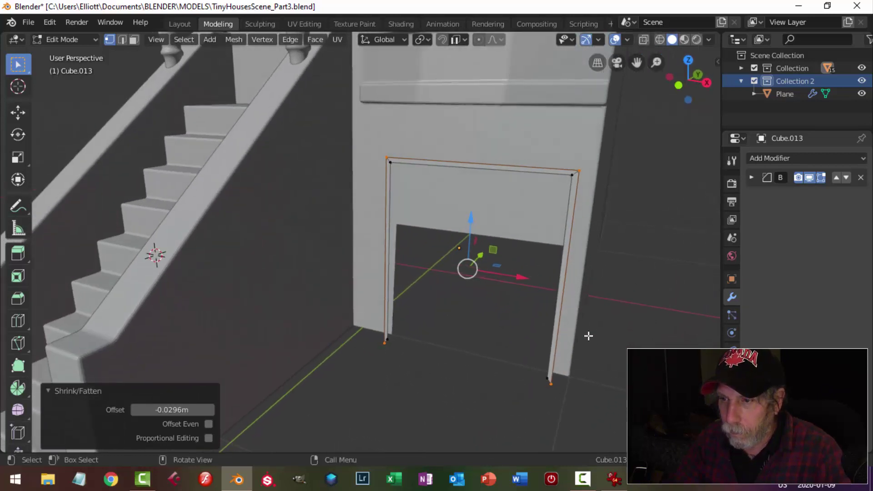
Step: Align the frame's bottom vertices in front view and fill faces between both rings
key(KP_1)
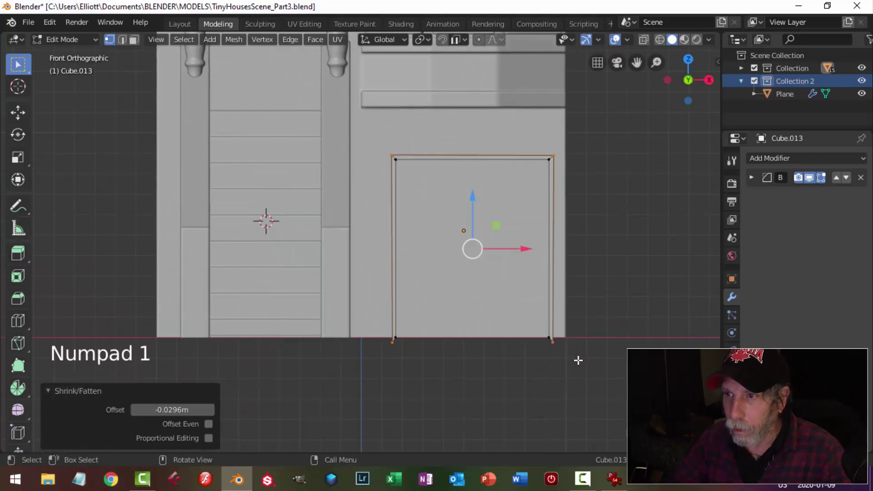
scroll(up, 3)
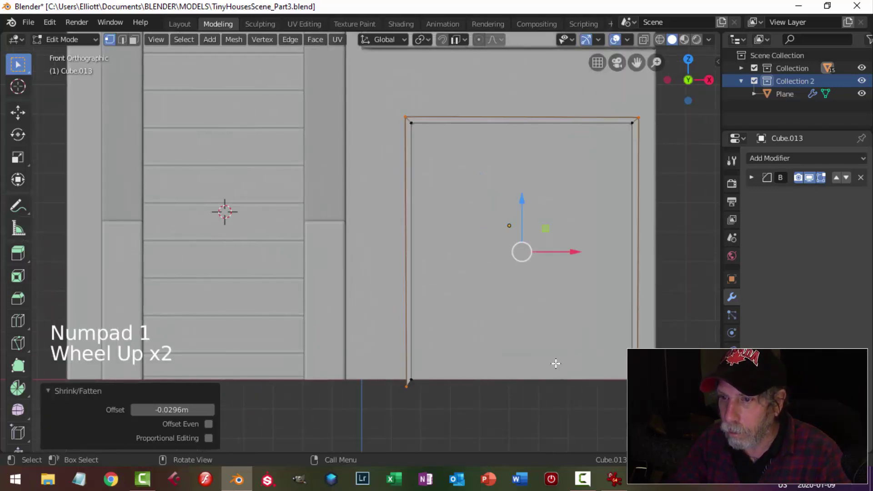
key(alt+a)
key(b)
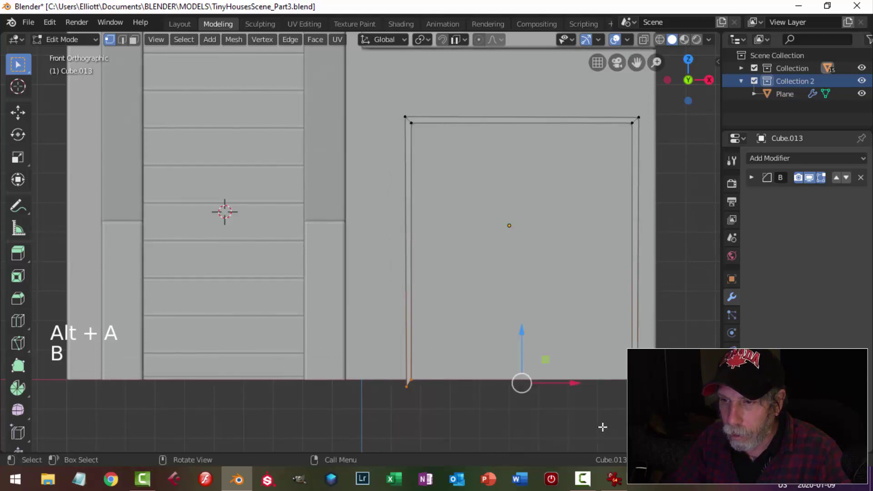
key(s)
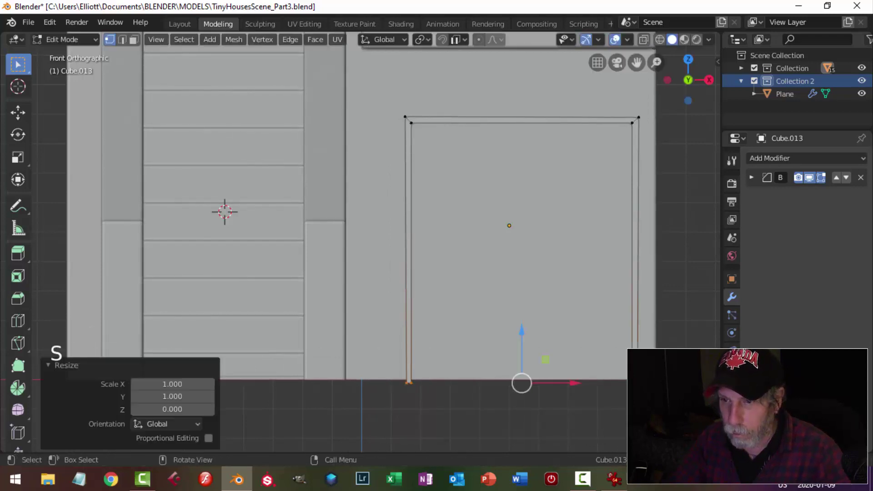
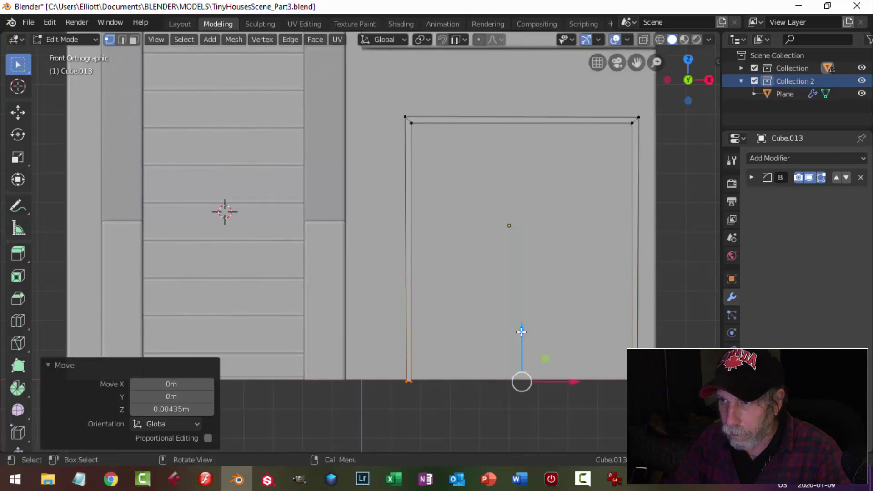
key(alt+a)
key(a)
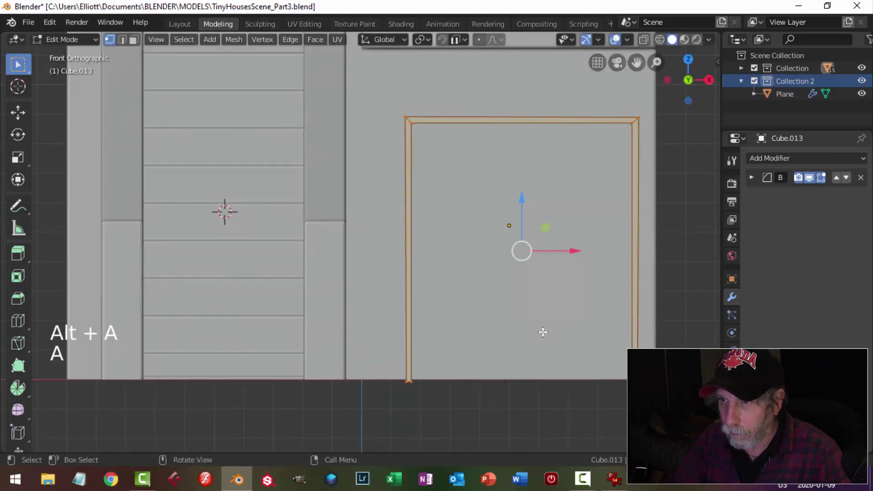
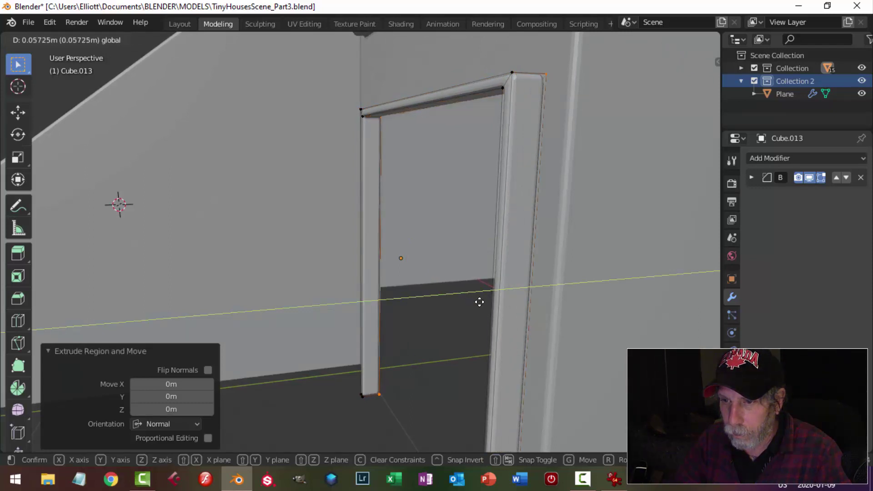
Step: Delete the stray trim vertices and select the trim's side piece to reposition it
key(x)
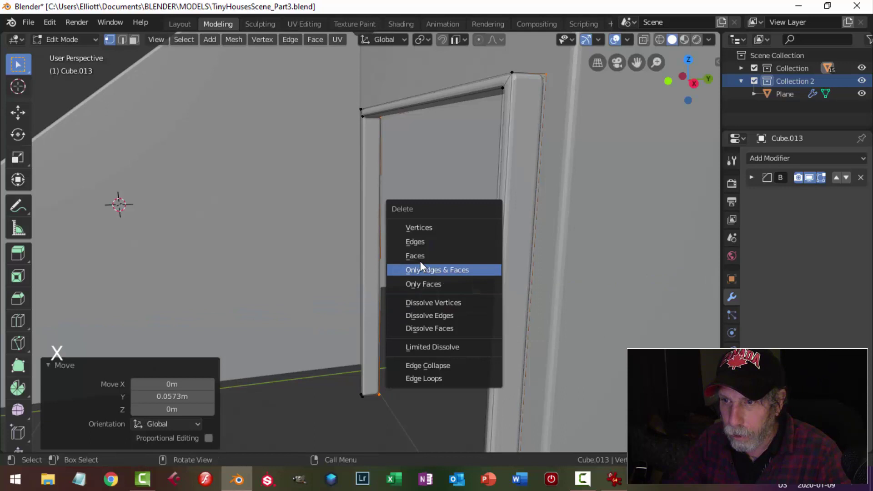
key(a)
middle_click(500, 297)
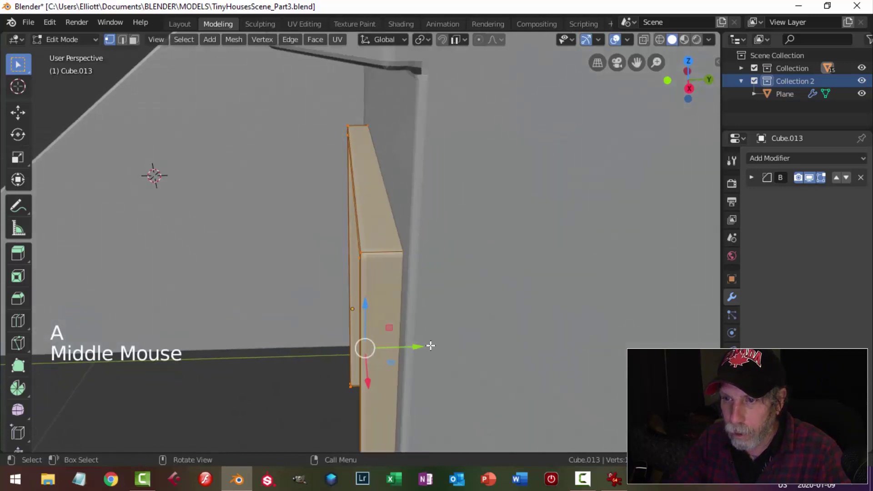
click(419, 348)
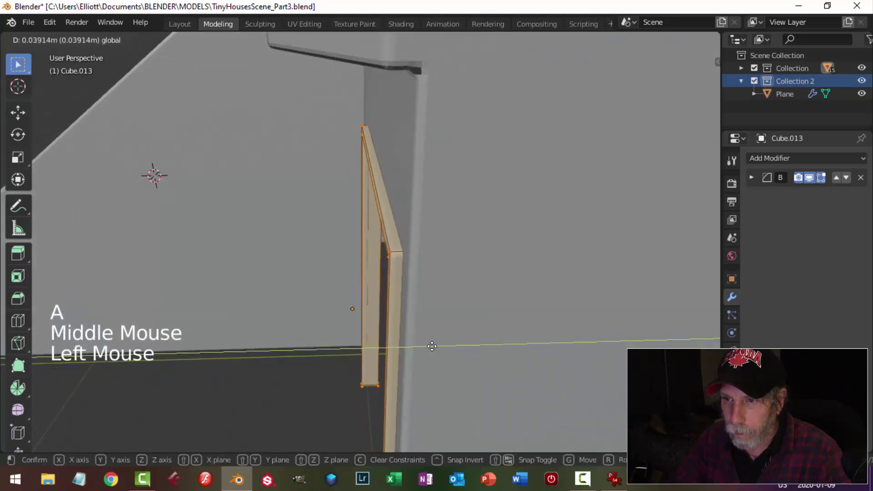
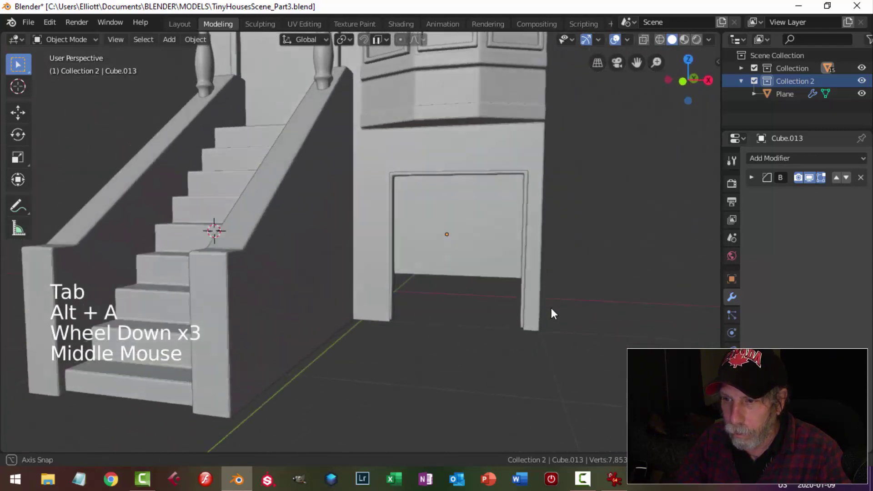
Step: Select the door trim and view it straight-on from the front in see-through wireframe
scroll(up, 3)
scroll(down, 3)
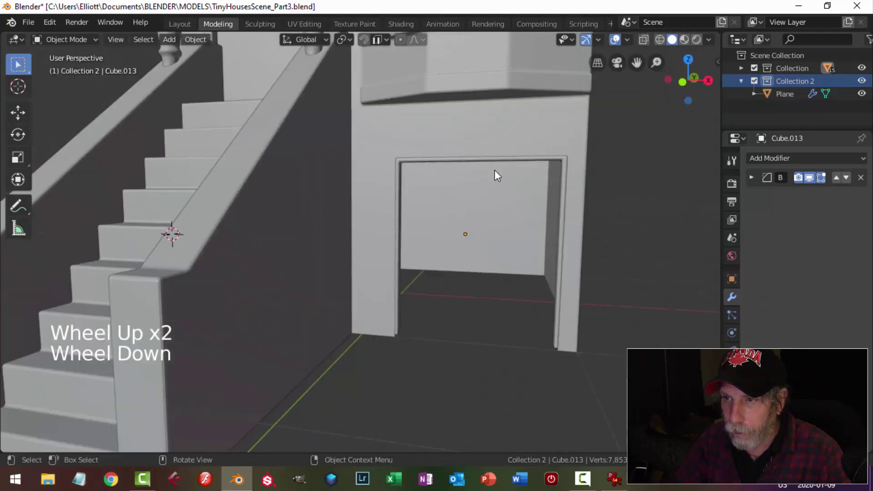
click(565, 338)
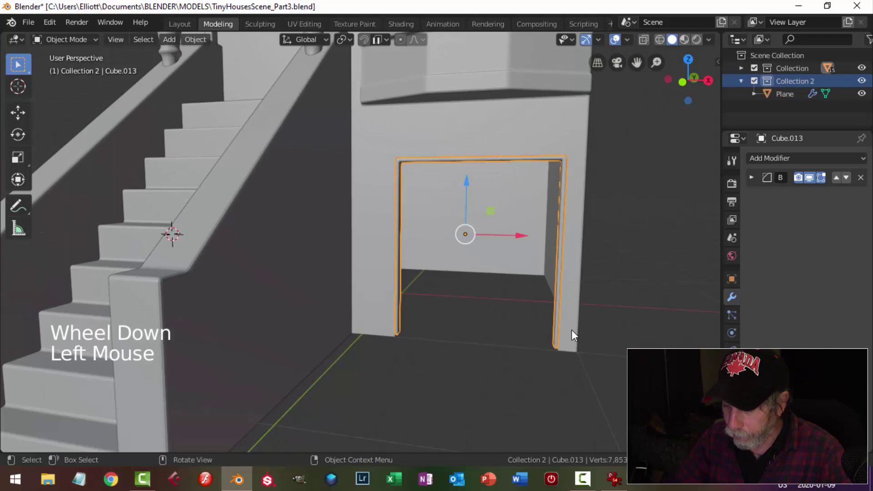
key(KP_1)
scroll(up, 3)
middle_click(472, 254)
key(Tab)
key(z)
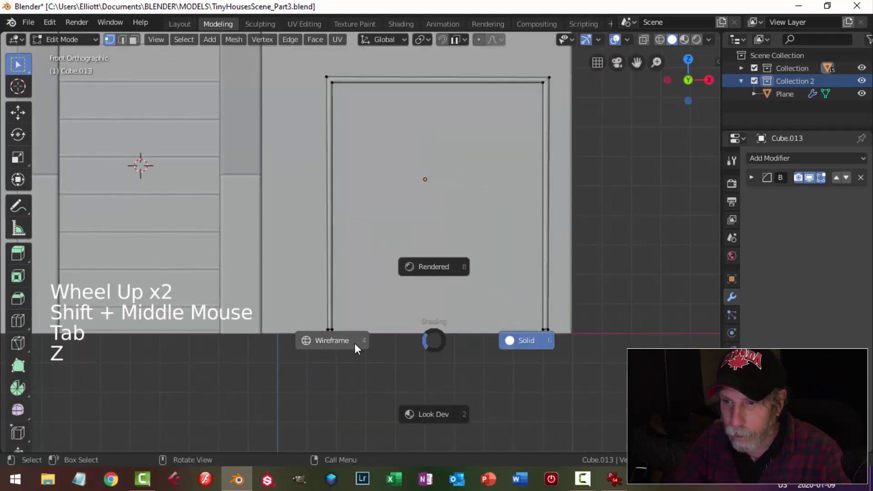
key(b)
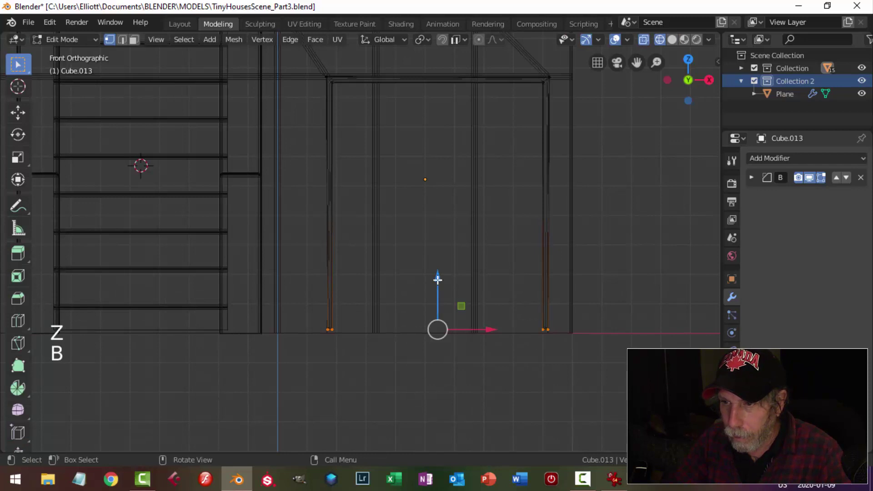
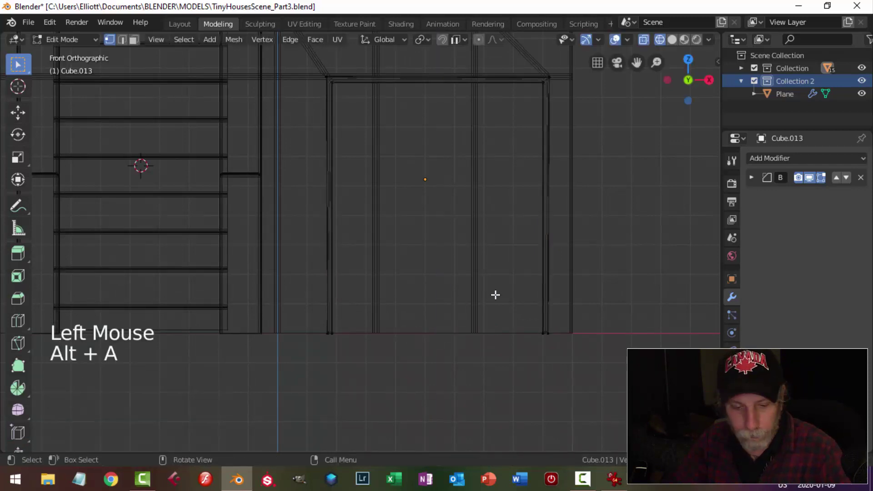
Step: Drop the trim's bottom vertices to the garage floor and return to solid Object Mode
key(z)
key(Tab)
key(alt+a)
middle_click(566, 283)
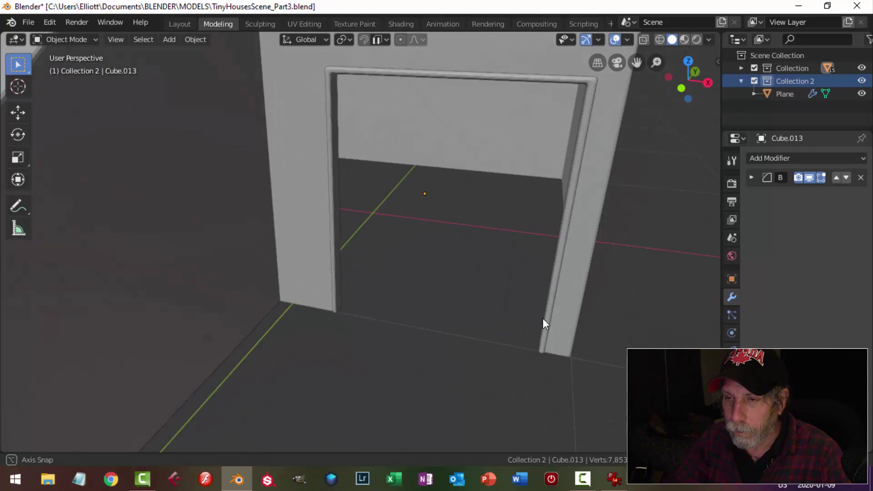
Step: Select the door trim and inspect its bottom-left corner from the side and front
click(471, 72)
scroll(down, 3)
middle_click(486, 258)
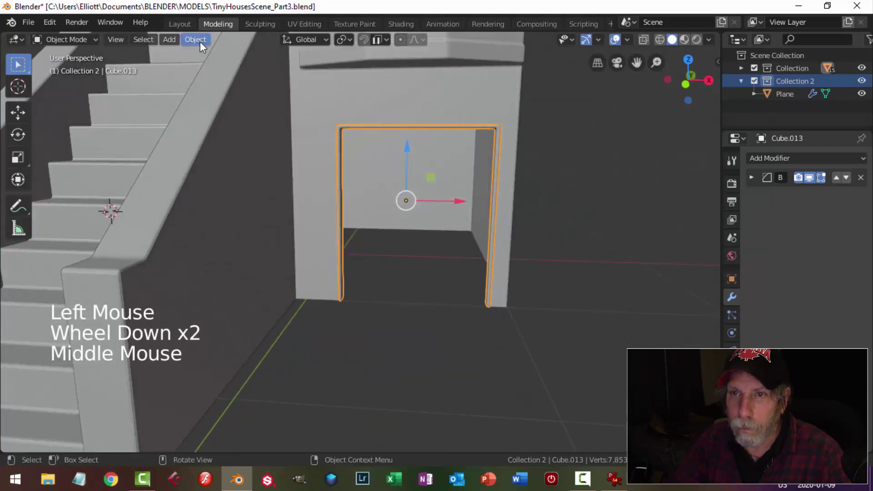
click(203, 46)
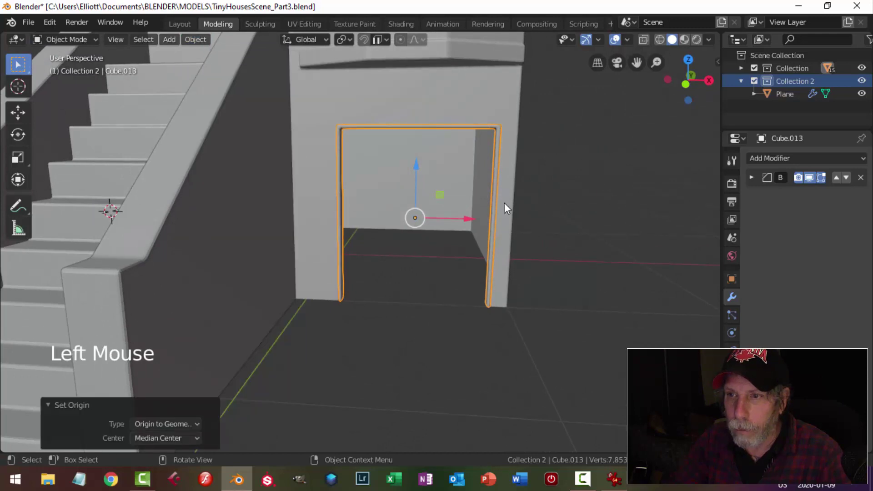
key(shift+s)
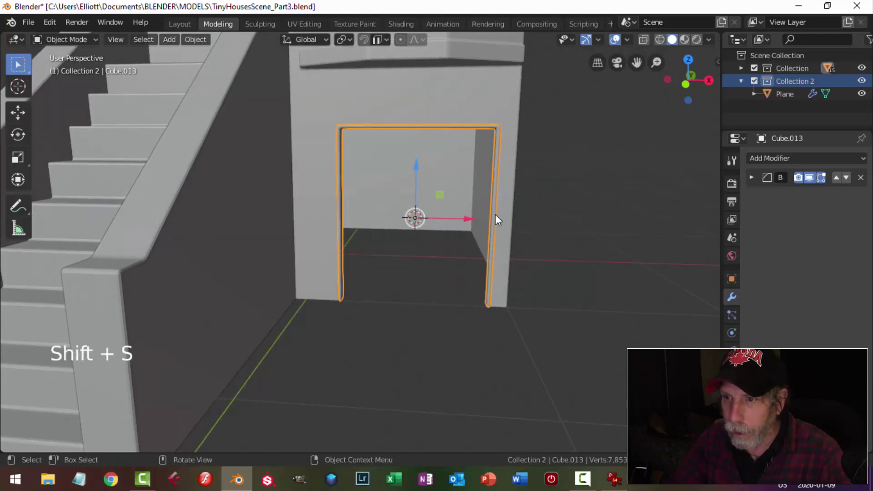
middle_click(486, 230)
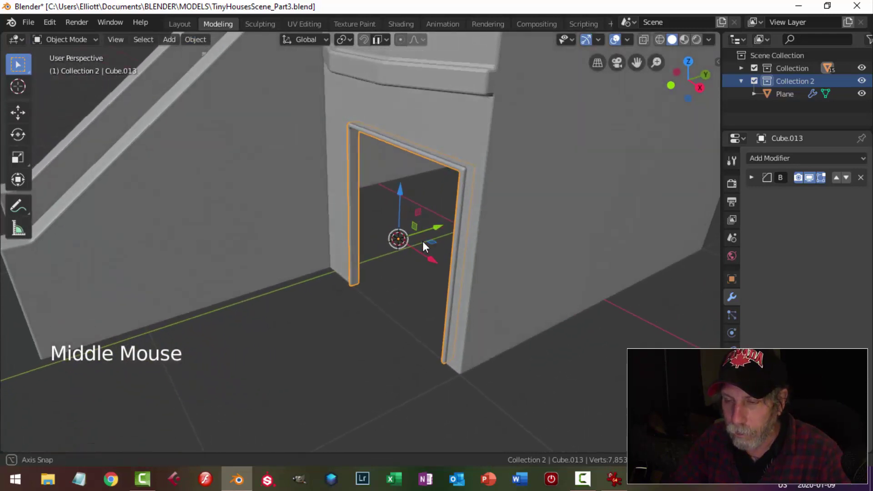
scroll(up, 3)
middle_click(423, 247)
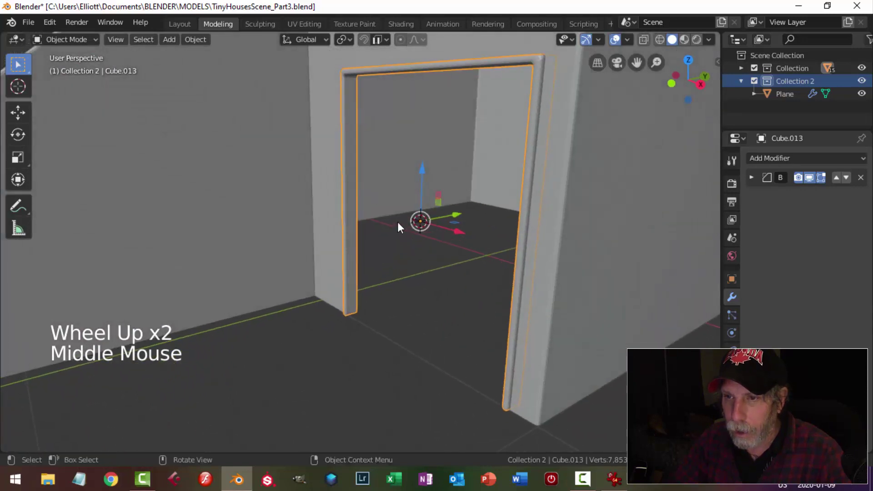
Step: Edit the trim mesh and add a loop cut along its frame strip
key(Tab)
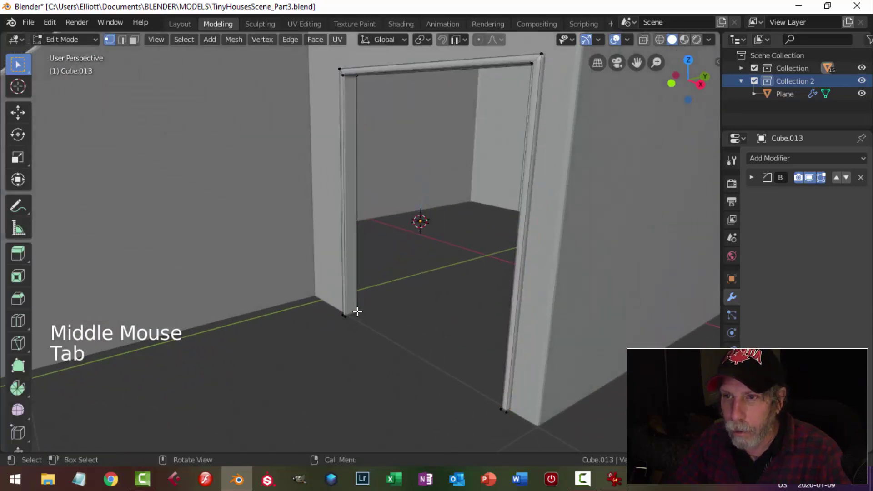
key(ctrl+r)
key(alt+a)
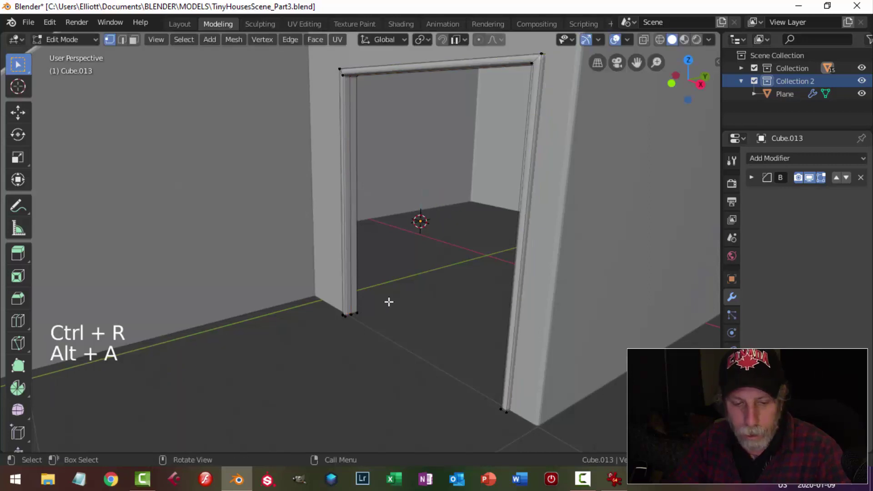
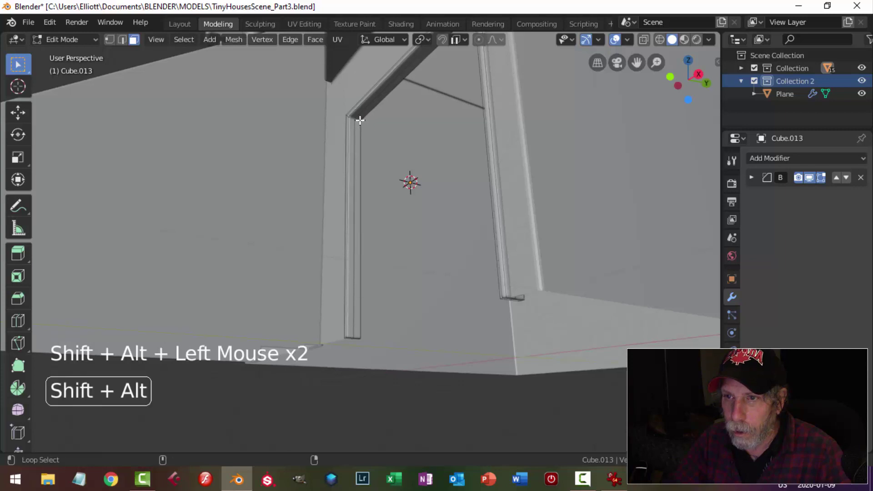
Step: Shrink/fatten the inner edge loops of both trim legs into a stepped profile, then leave Edit Mode
middle_click(441, 201)
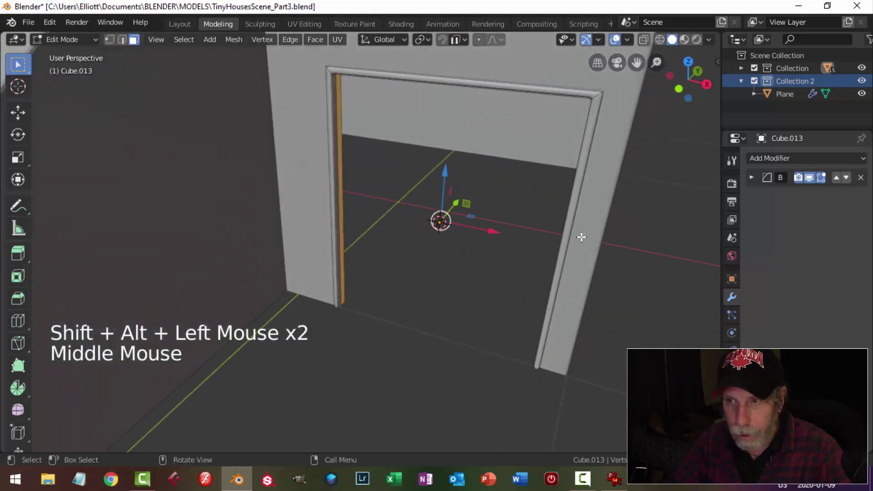
key(e)
key(alt+s)
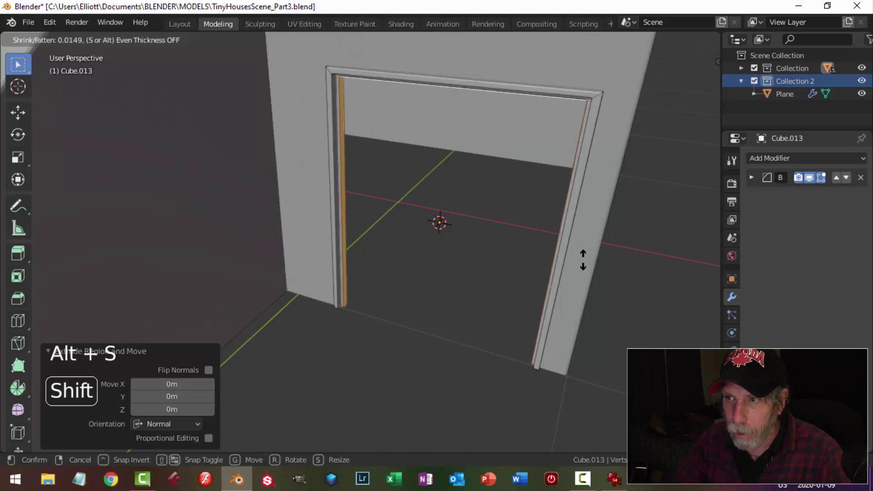
middle_click(559, 226)
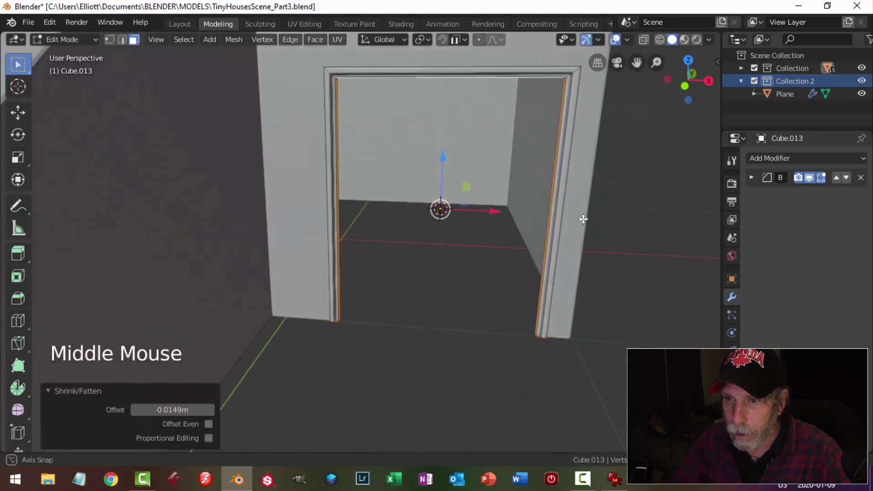
key(alt+a)
middle_click(543, 234)
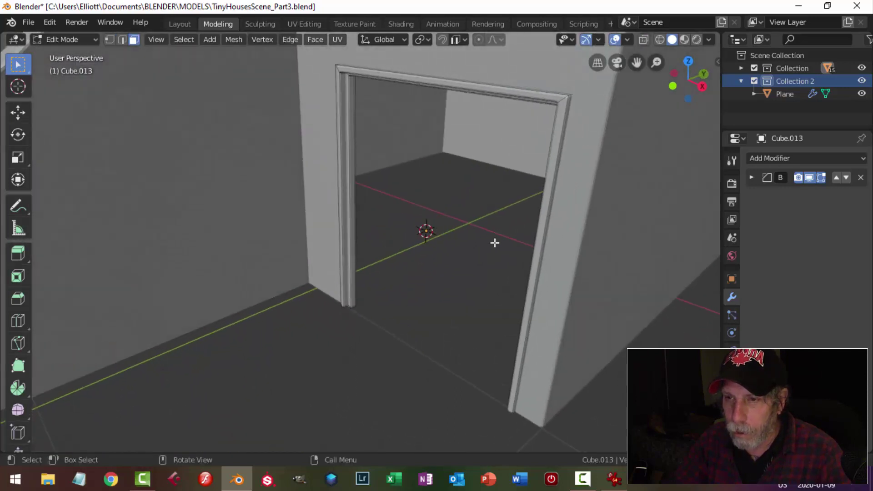
key(Tab)
key(alt+a)
middle_click(467, 215)
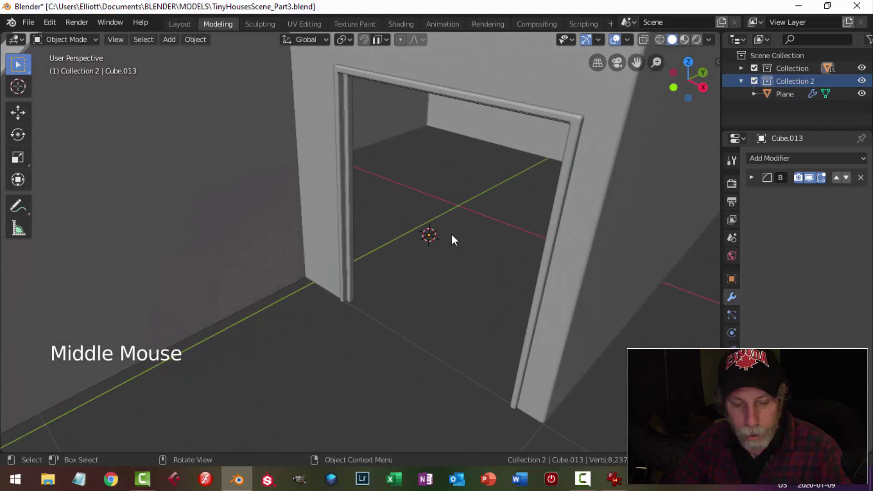
Step: Add a plane, shrink it and stand it upright to fill the garage opening as a door panel
key(shift+a)
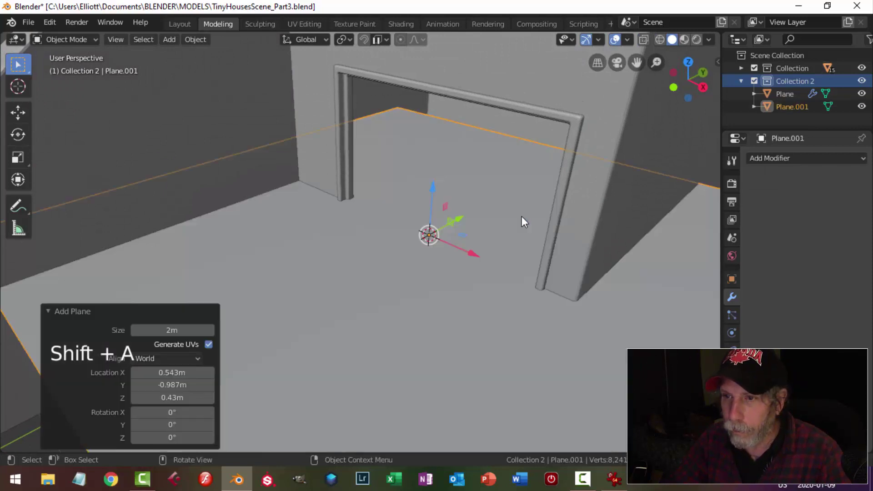
scroll(down, 3)
key(Tab)
key(s)
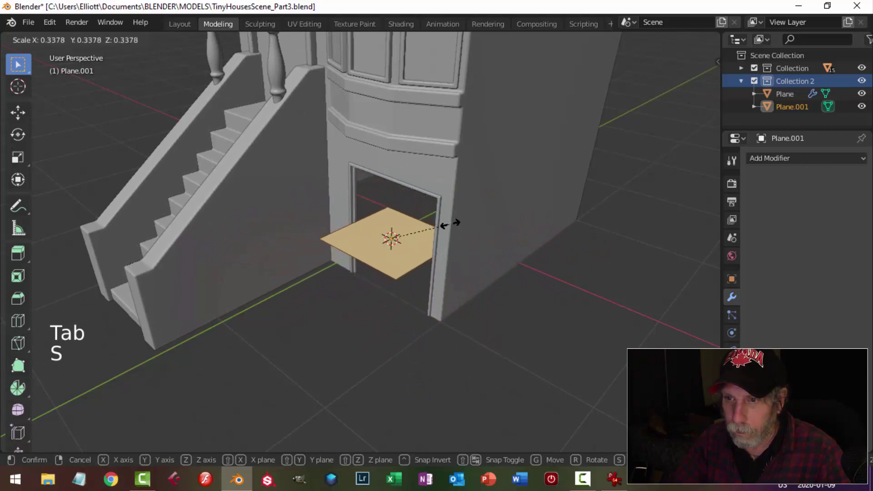
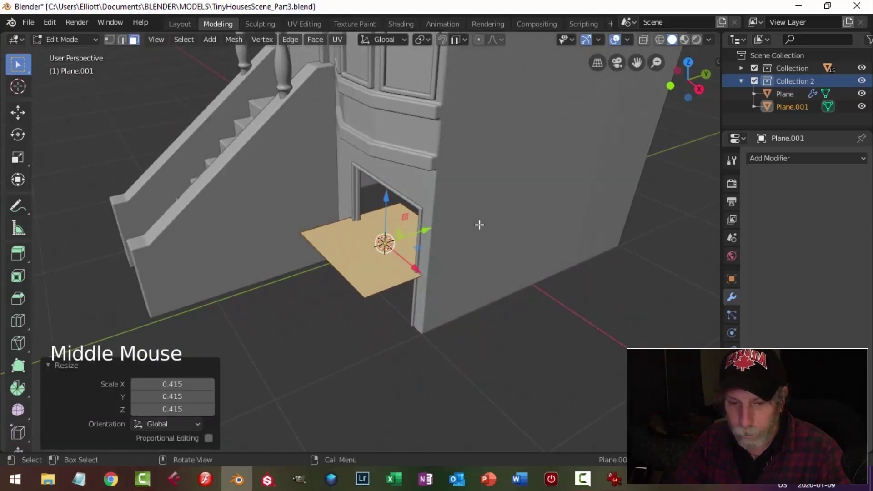
key(r)
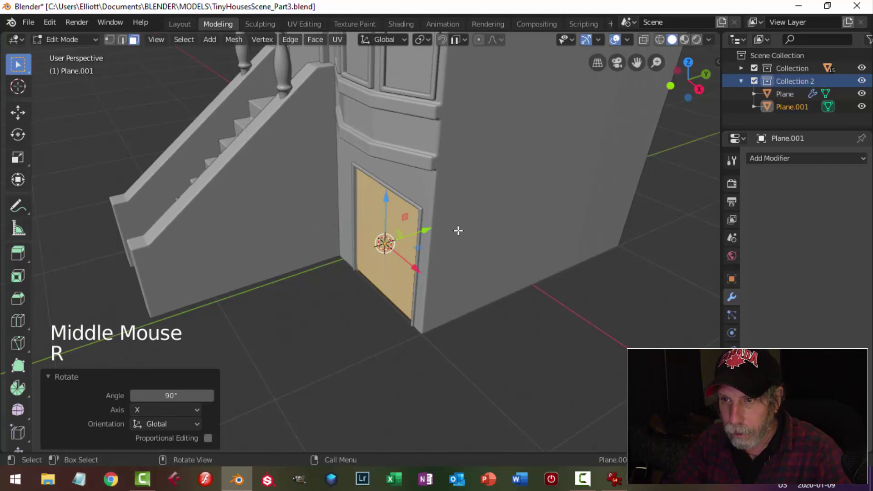
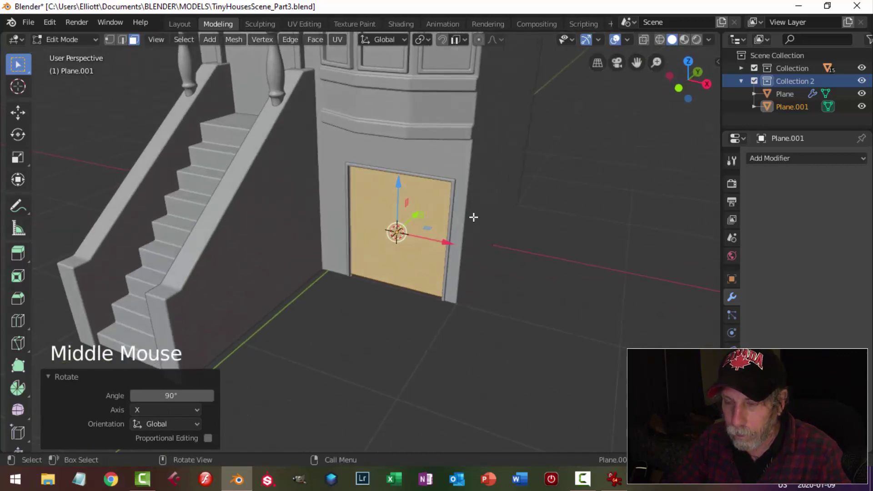
key(KP_1)
scroll(up, 3)
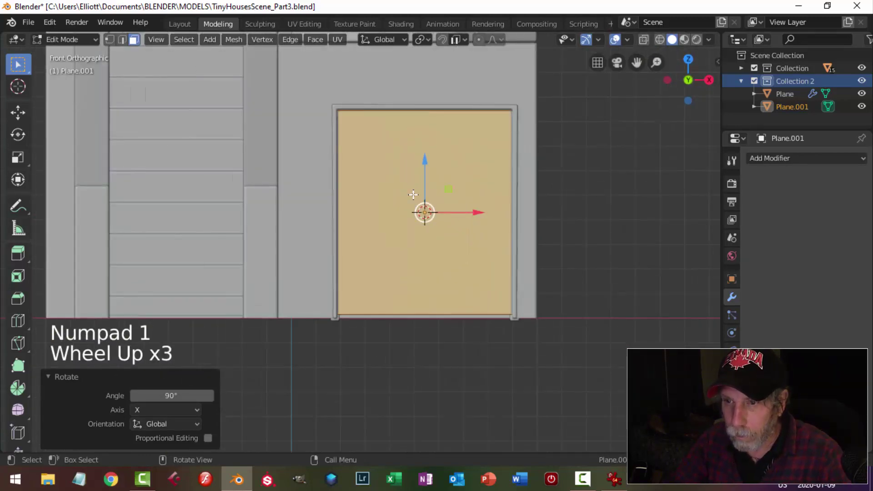
click(428, 164)
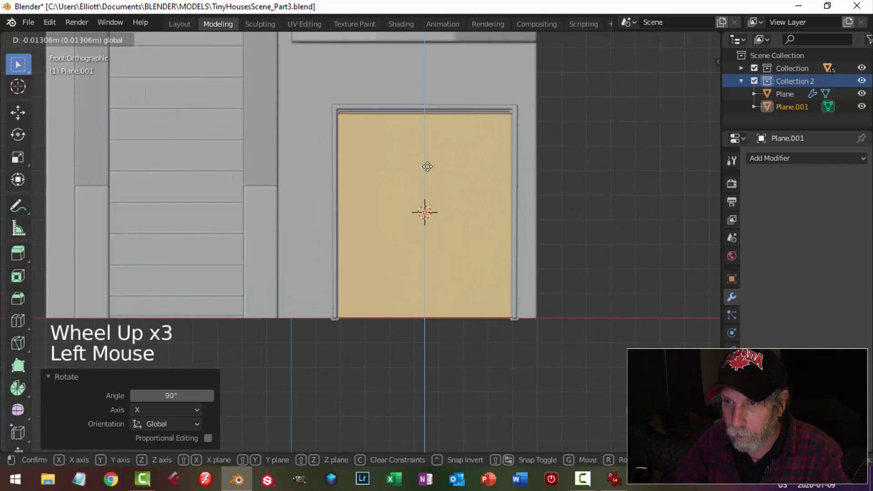
click(474, 174)
Step: Select the door panel face and slide it inward on one axis to recess it inside the frame
middle_click(504, 192)
middle_click(475, 181)
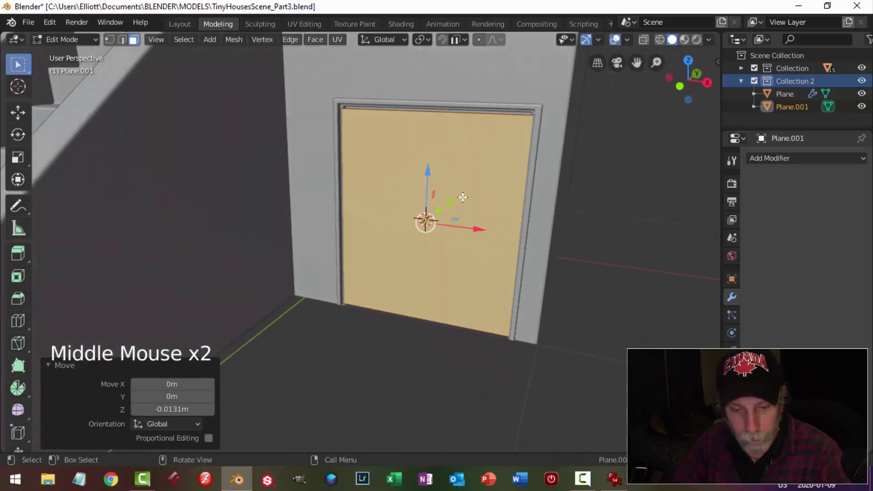
key(3)
key(2)
click(391, 109)
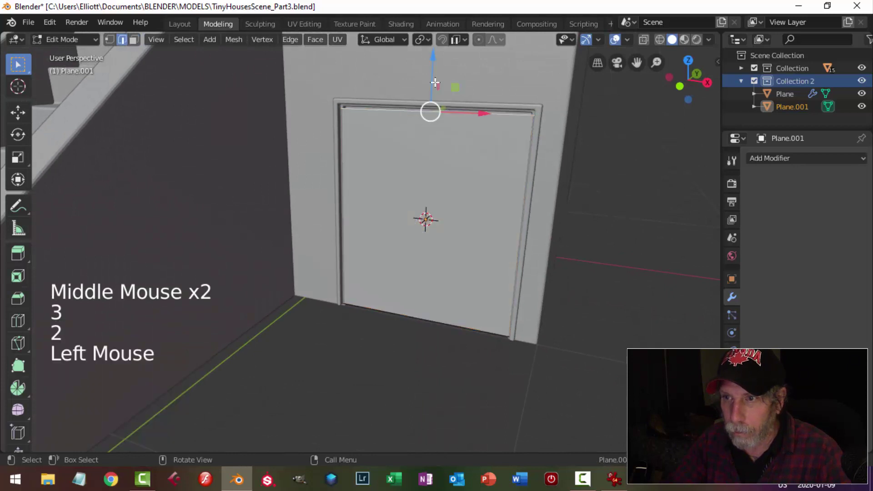
click(436, 61)
key(a)
middle_click(510, 180)
click(451, 229)
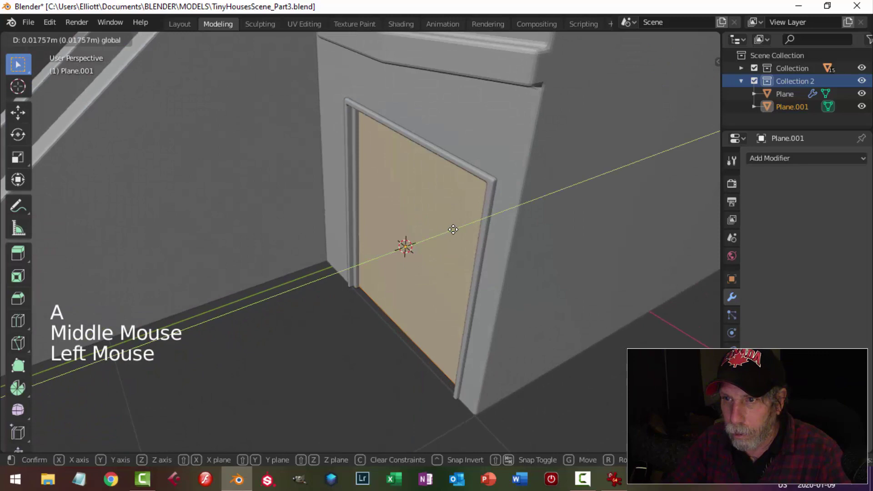
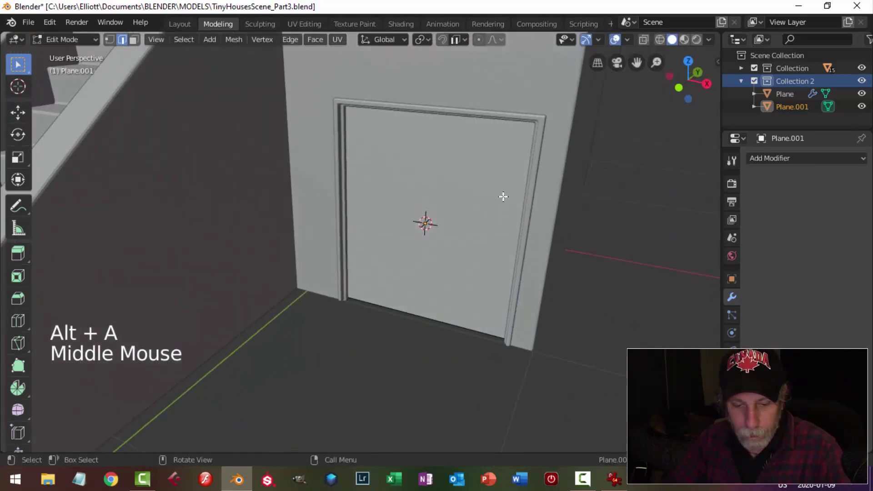
Step: Add horizontal loop cuts across the door, bevel them into thin strips and push them into the panel
key(ctrl+r)
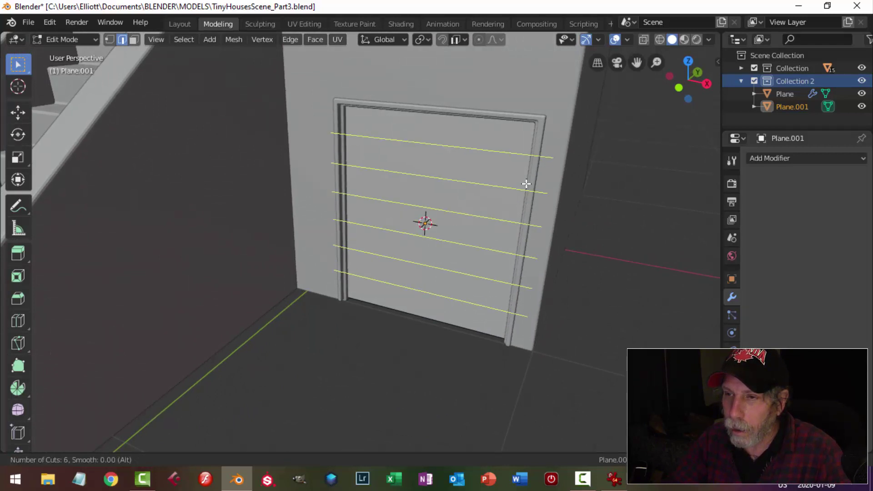
key(ctrl+b)
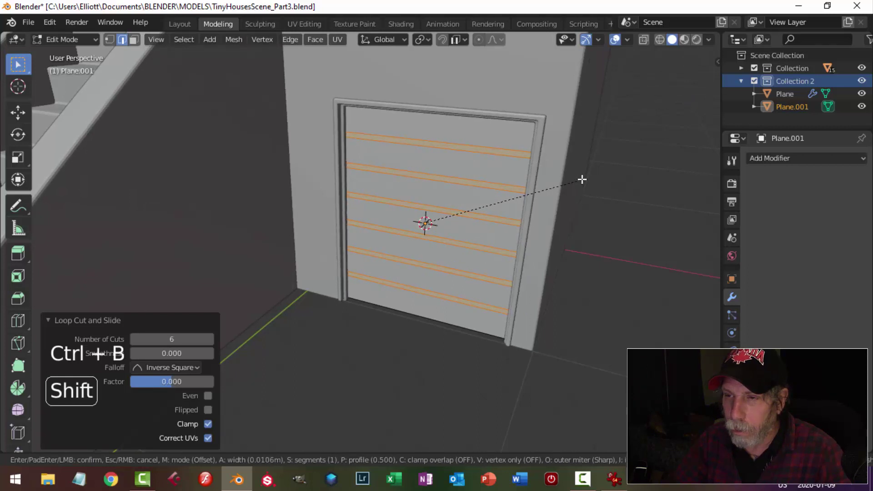
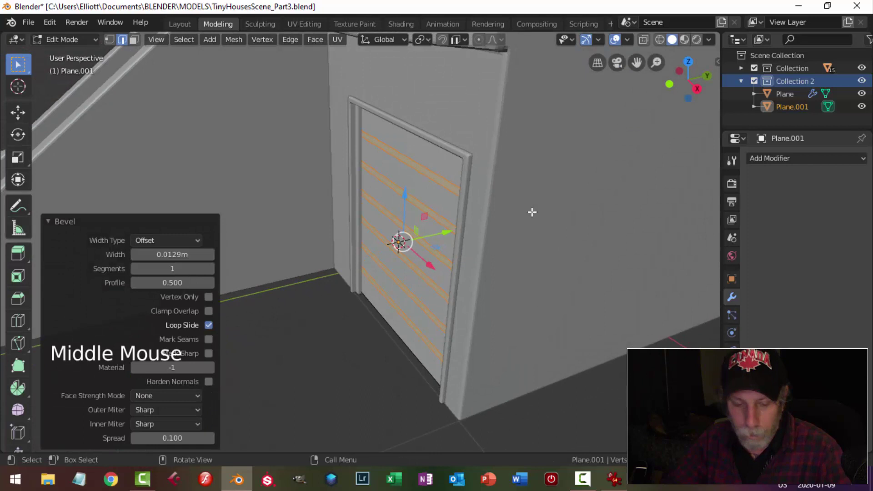
key(e)
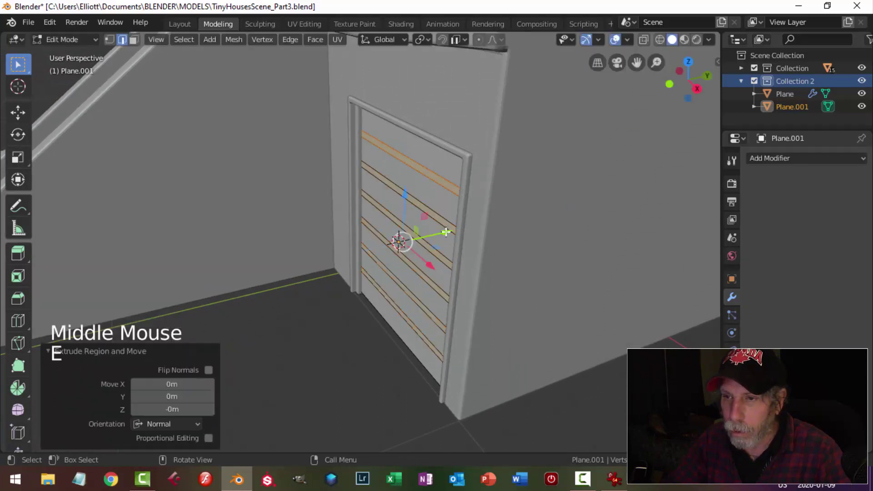
click(446, 230)
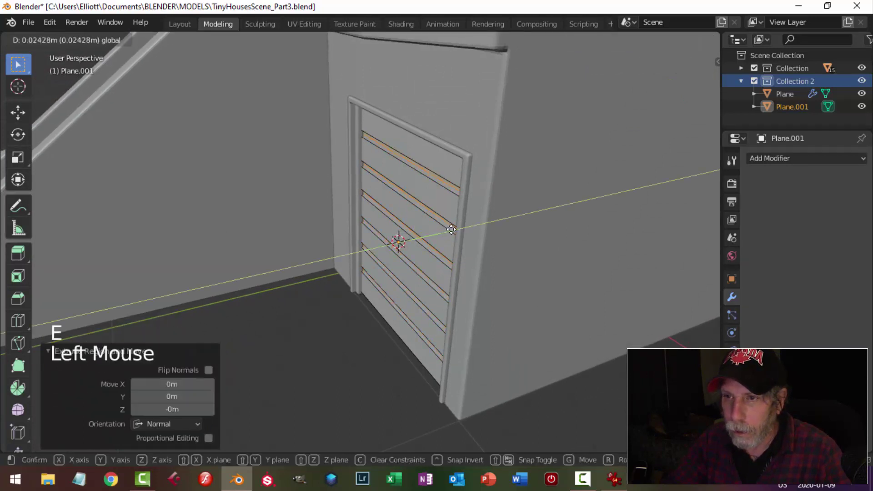
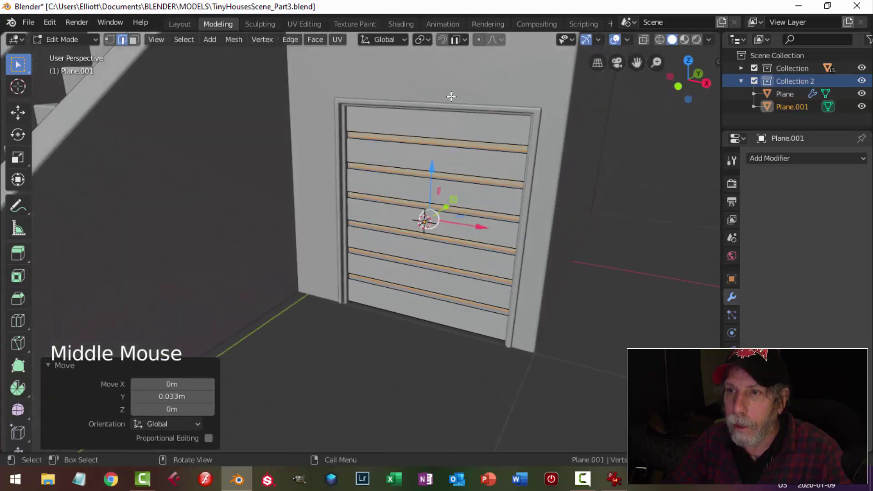
scroll(up, 3)
middle_click(399, 184)
middle_click(364, 228)
middle_click(378, 219)
scroll(down, 3)
middle_click(415, 222)
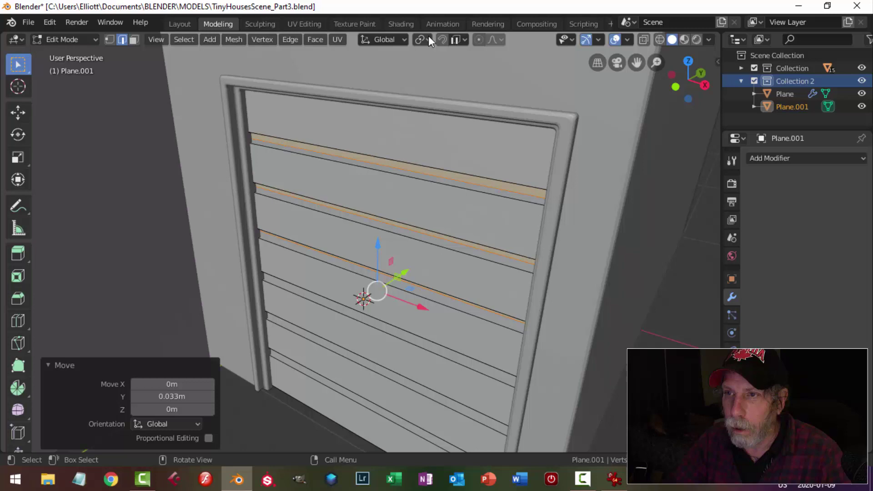
click(432, 40)
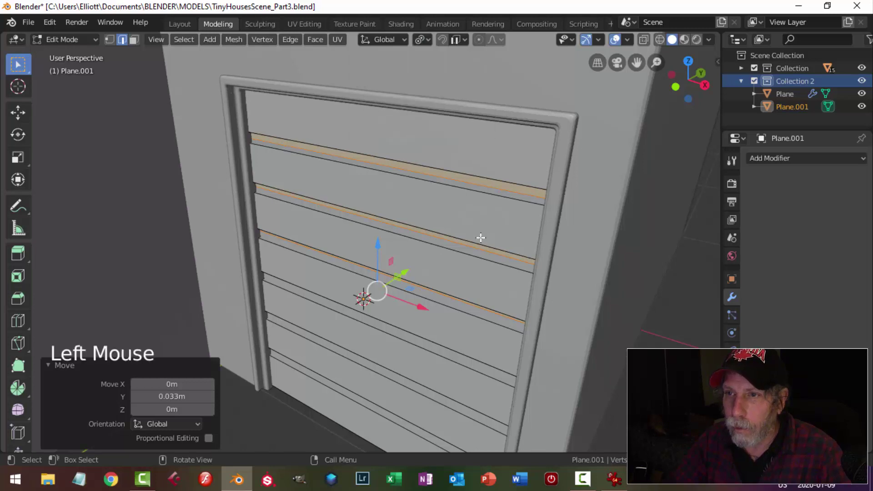
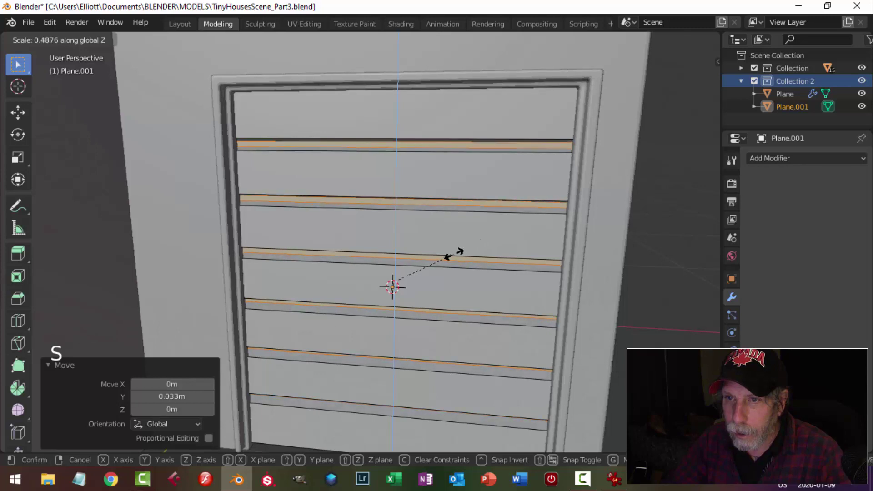
Step: Push the bevelled strips deeper along one axis to finish the recessed grooves, then leave Edit Mode
middle_click(486, 264)
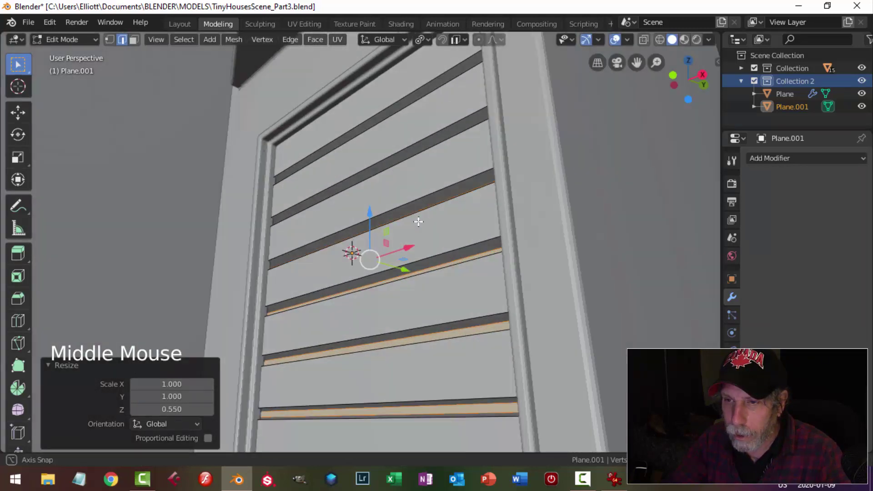
middle_click(415, 255)
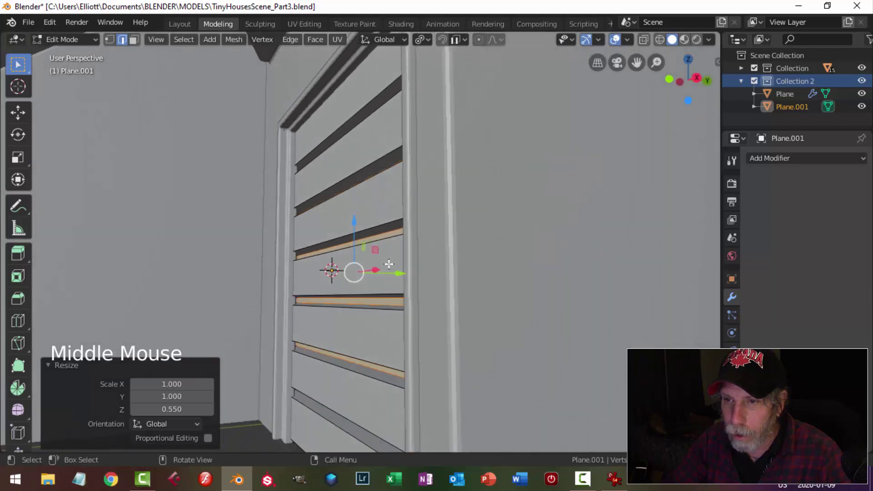
middle_click(435, 270)
middle_click(406, 276)
click(400, 278)
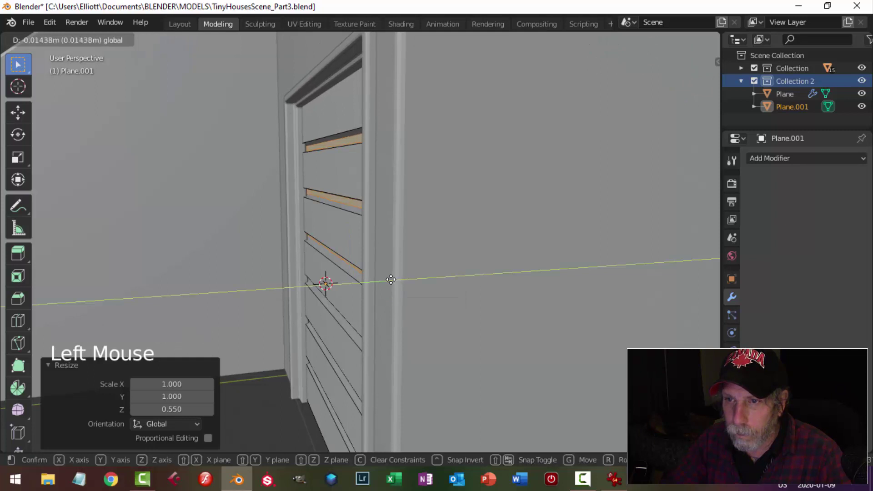
key(Tab)
middle_click(416, 272)
key(alt+a)
scroll(down, 3)
middle_click(429, 278)
click(439, 188)
scroll(up, 3)
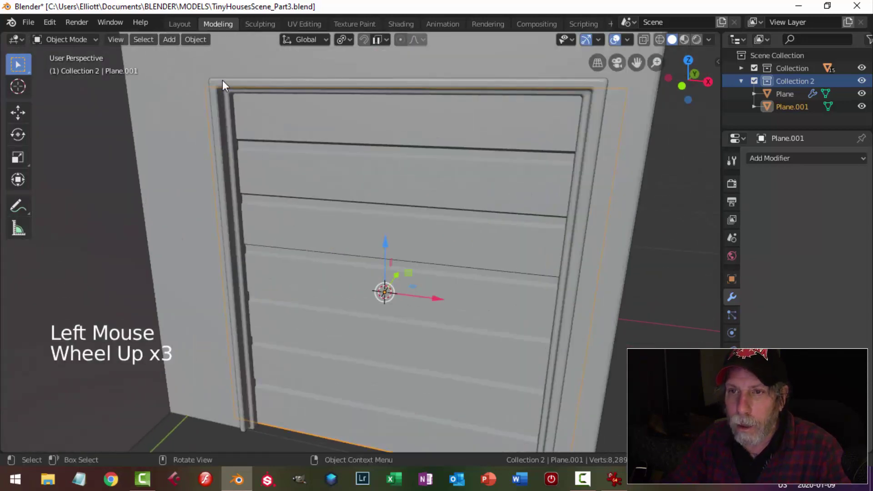
Step: Copy the wall's Bevel modifier onto the Plane.001 garage door and edit its mesh
click(228, 85)
key(ctrl+l)
key(alt+a)
scroll(down, 3)
middle_click(408, 253)
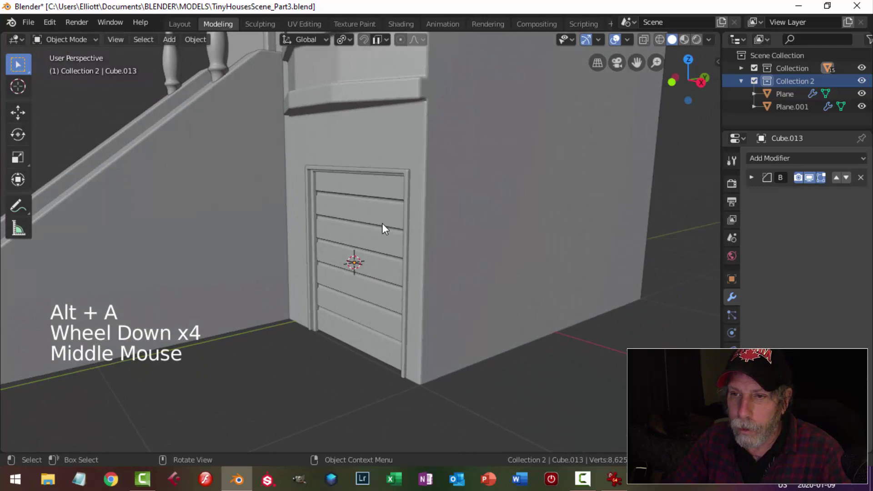
click(368, 224)
key(Tab)
middle_click(393, 228)
scroll(up, 3)
middle_click(423, 220)
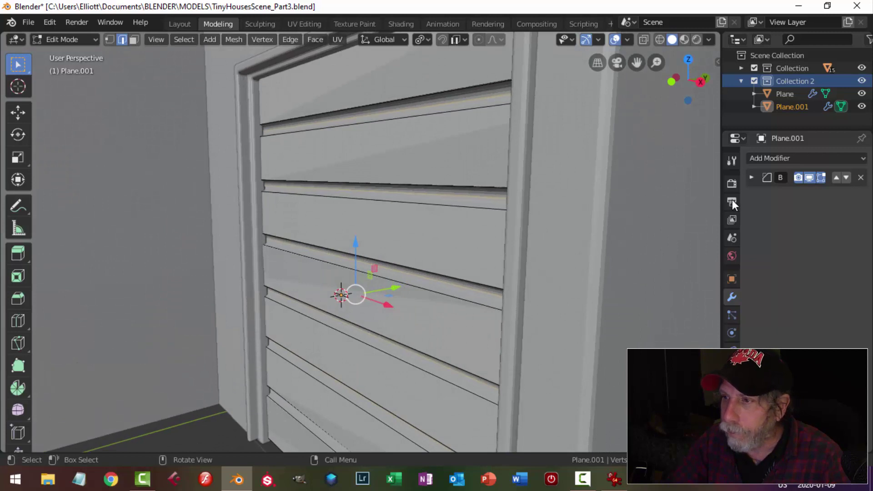
Step: Set the door's Bevel modifier to 2 segments and return to Object Mode
click(760, 183)
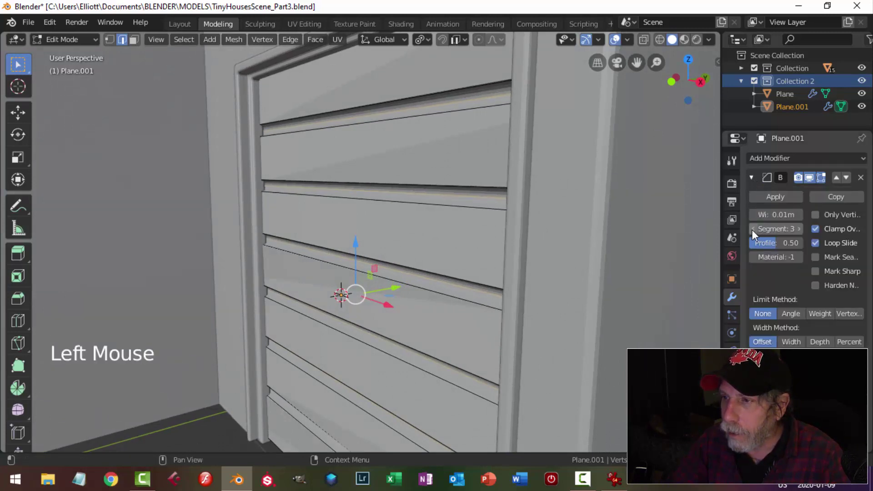
click(757, 234)
scroll(down, 3)
middle_click(429, 173)
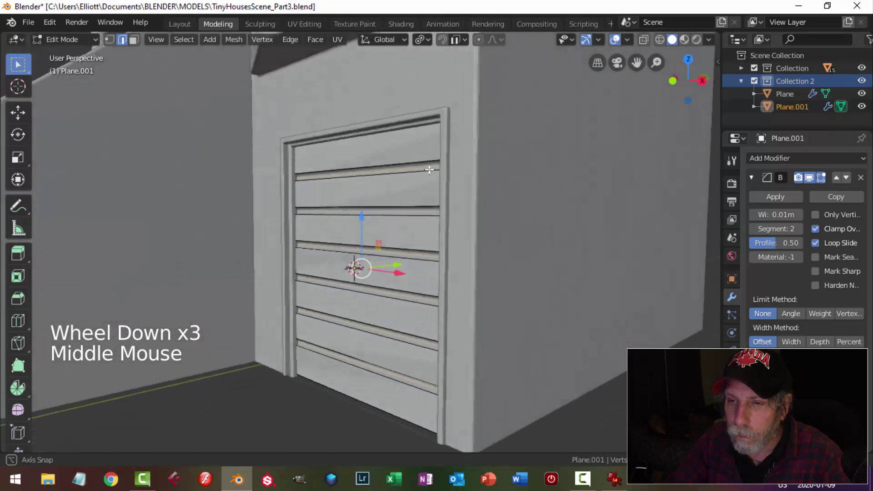
scroll(up, 3)
click(398, 312)
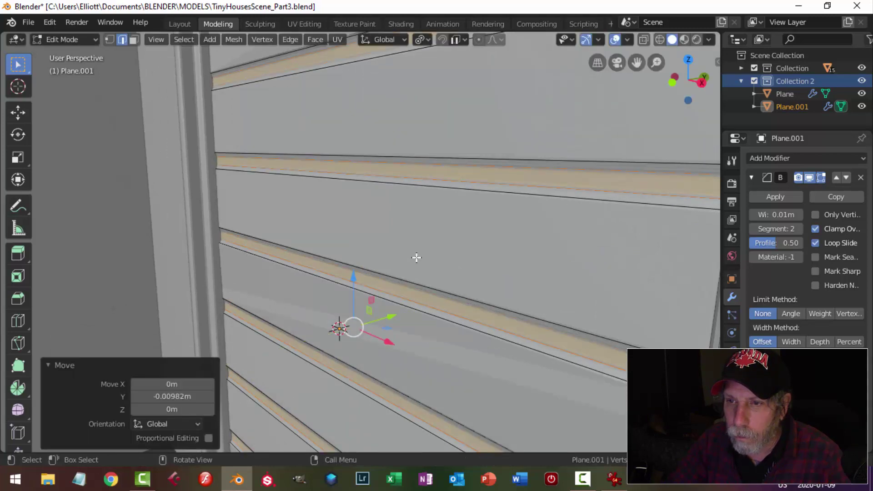
key(alt+a)
key(Tab)
scroll(down, 3)
key(alt+a)
middle_click(411, 244)
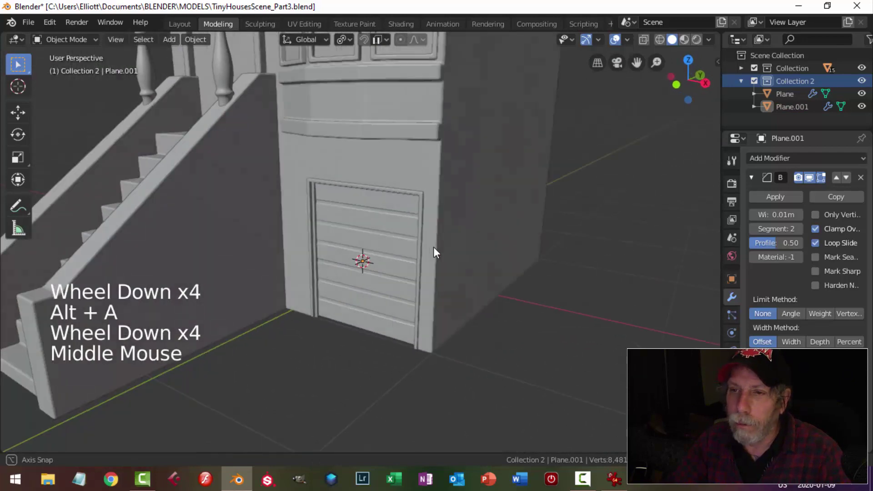
scroll(up, 3)
middle_click(376, 281)
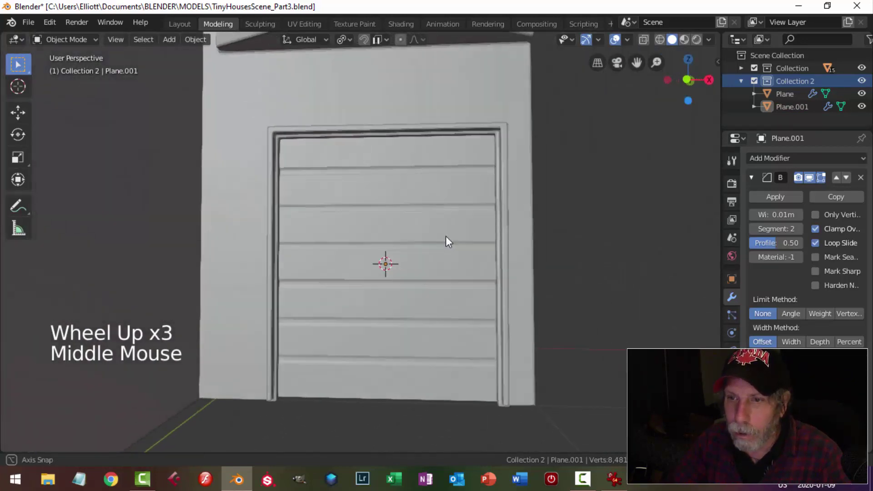
scroll(down, 3)
middle_click(359, 244)
scroll(down, 3)
middle_click(419, 261)
middle_click(375, 281)
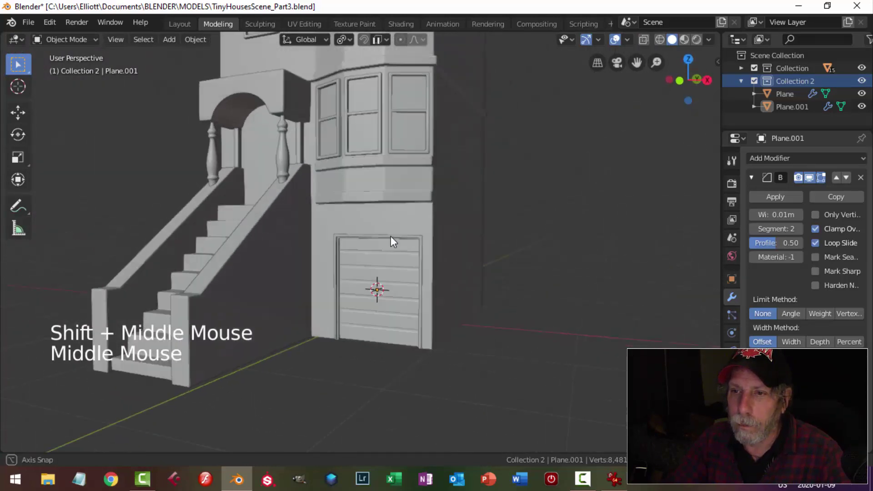
scroll(up, 3)
middle_click(429, 255)
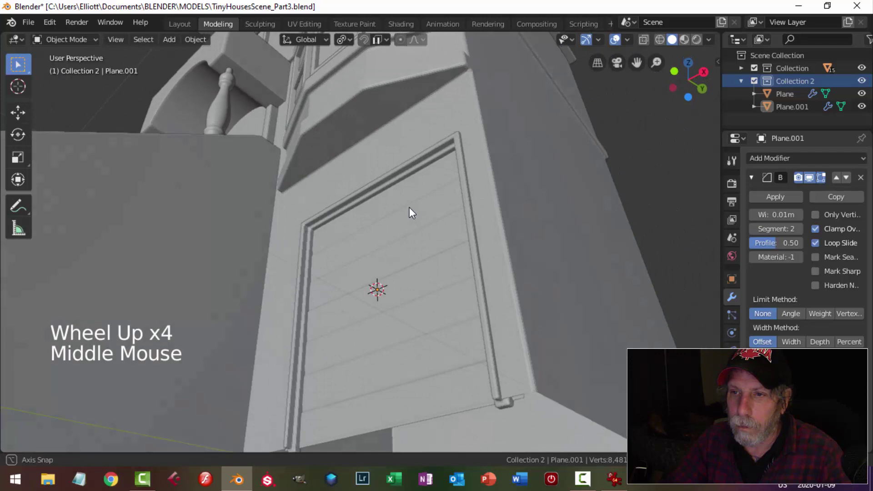
middle_click(448, 243)
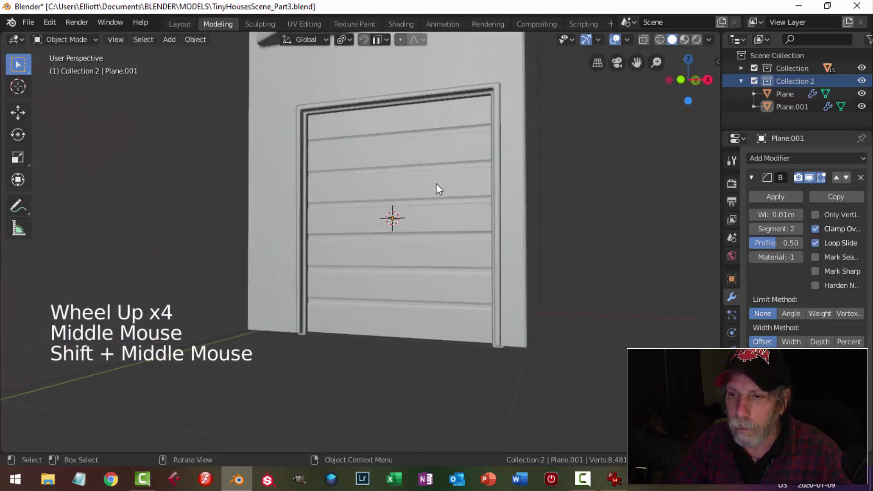
scroll(down, 3)
middle_click(438, 253)
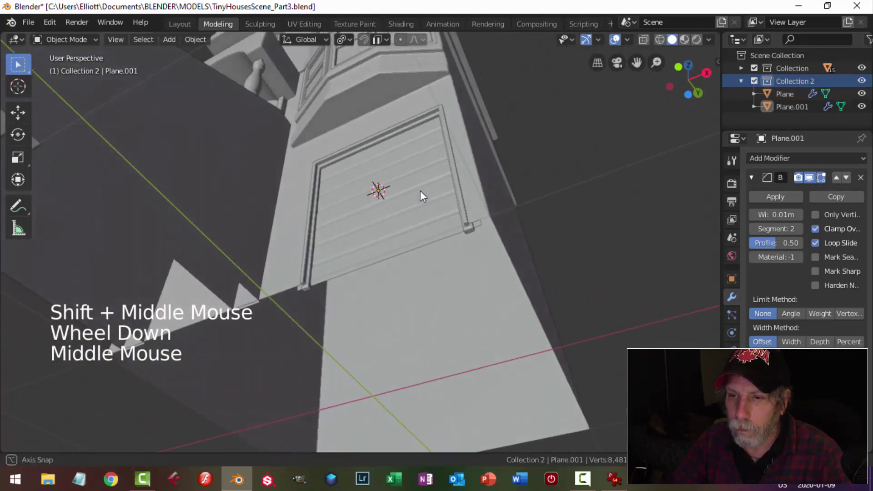
key(ctrl+s)
scroll(down, 3)
middle_click(443, 255)
middle_click(457, 269)
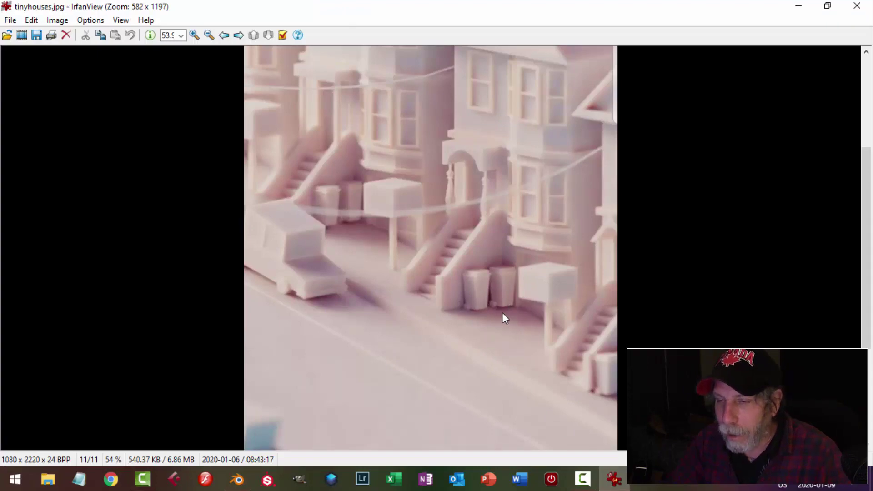
middle_click(412, 303)
middle_click(374, 304)
middle_click(359, 298)
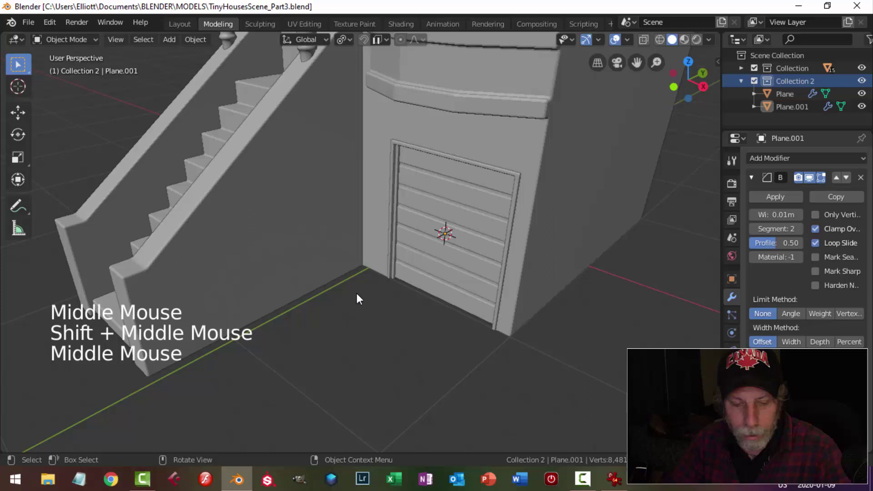
Step: Add a plane beside the garage door and widen its top into a tapered bin body
key(shift+a)
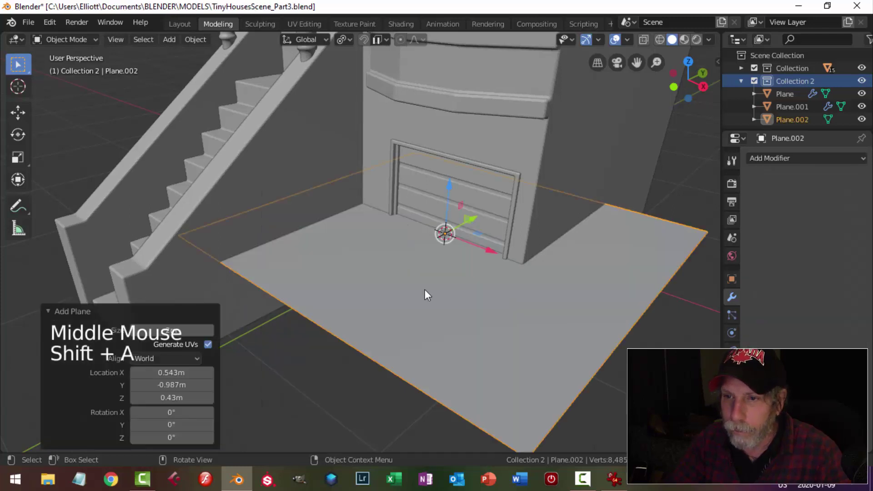
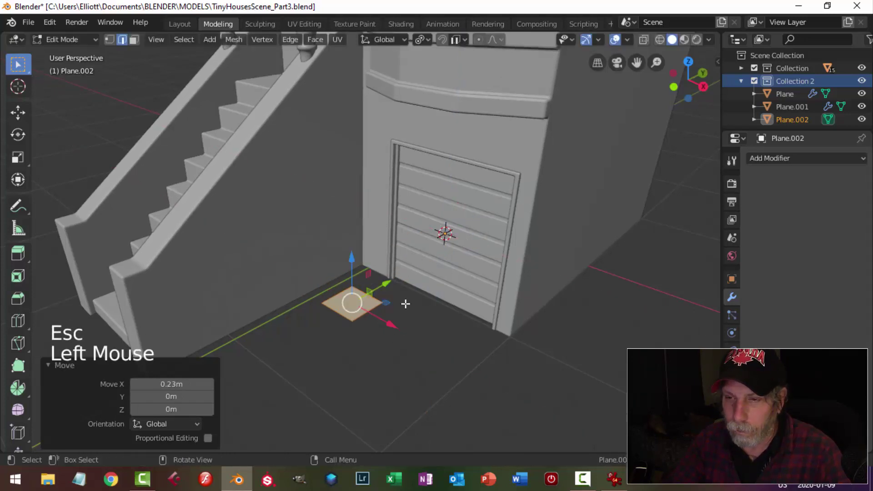
middle_click(455, 291)
key(KP_1)
key(g)
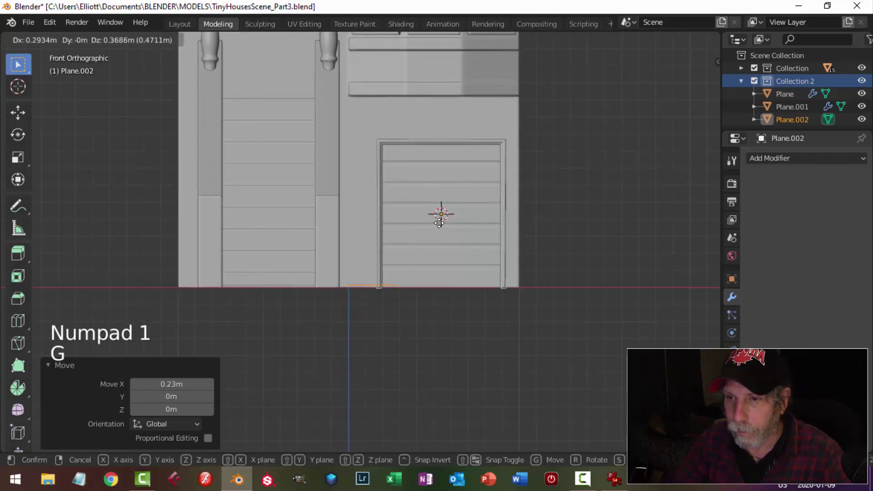
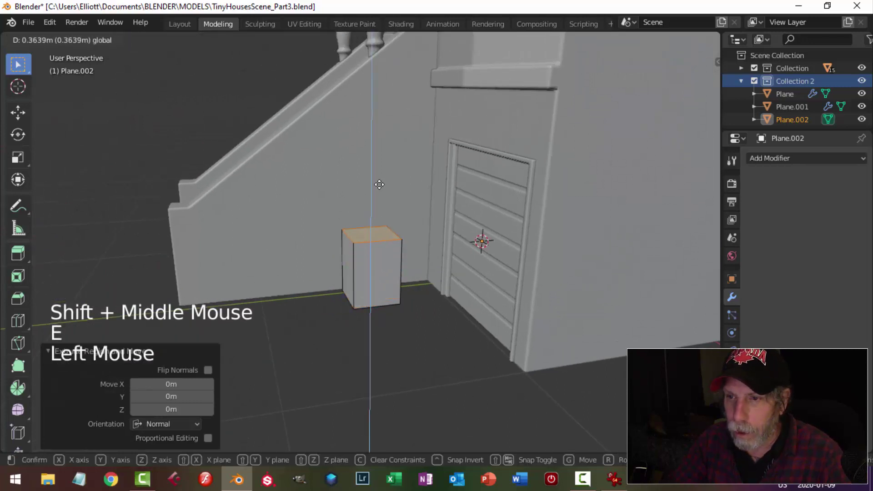
key(s)
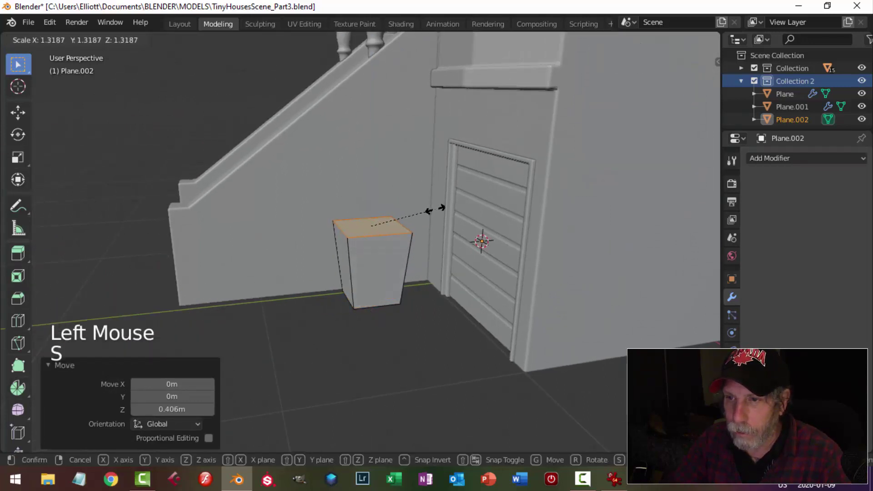
key(a)
key(s)
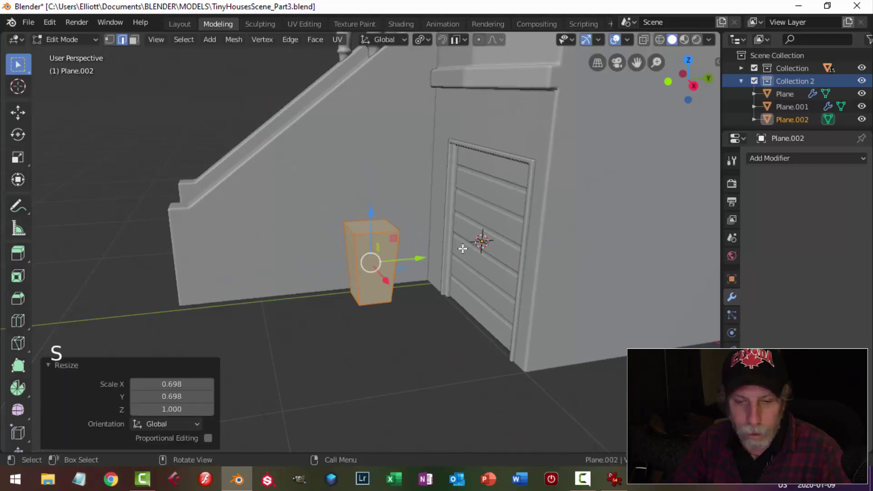
key(alt+a)
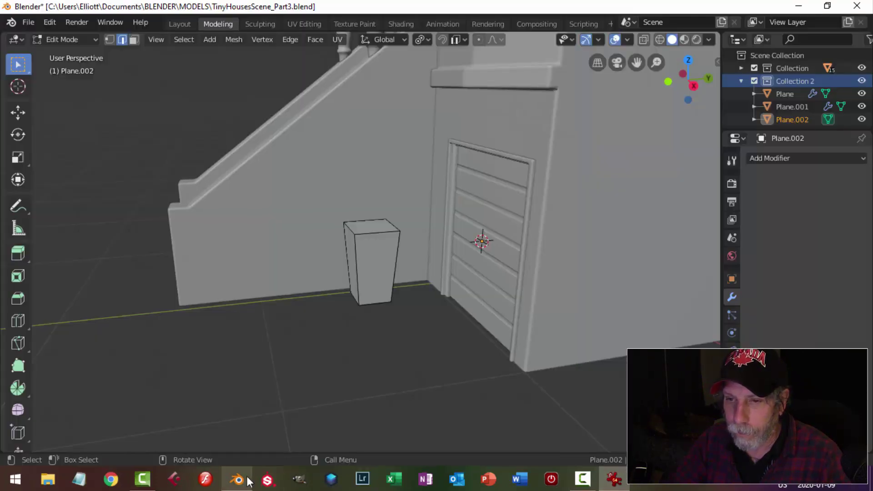
Step: Select the bin's top face, inset it for the rim and extrude it upward to raise a lid
click(372, 223)
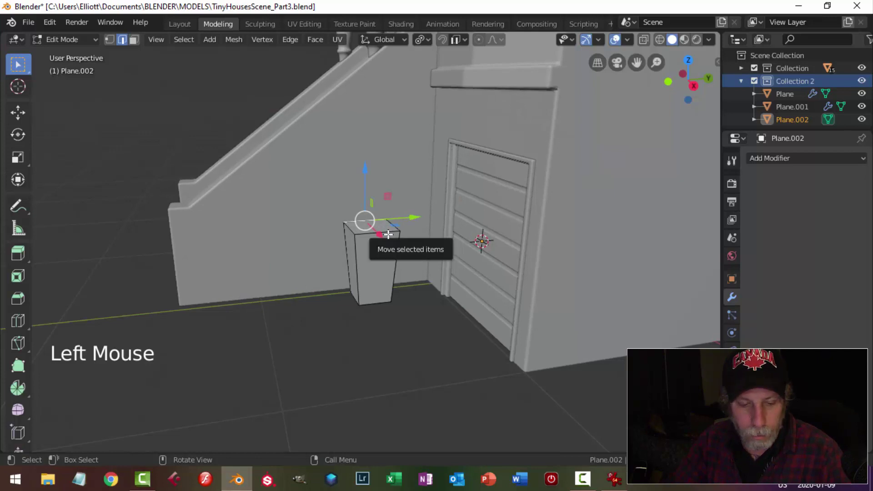
key(alt+a)
key(3)
click(376, 225)
scroll(up, 3)
middle_click(402, 280)
middle_click(400, 298)
middle_click(410, 294)
middle_click(423, 298)
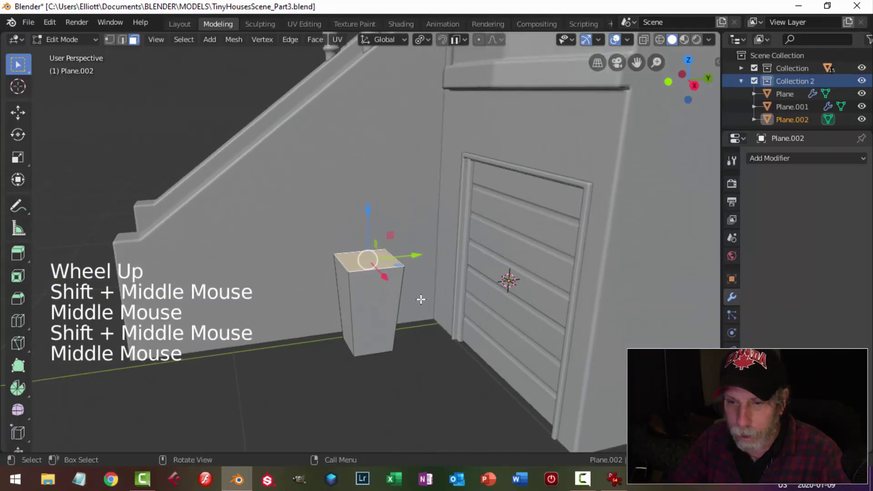
key(e)
key(s)
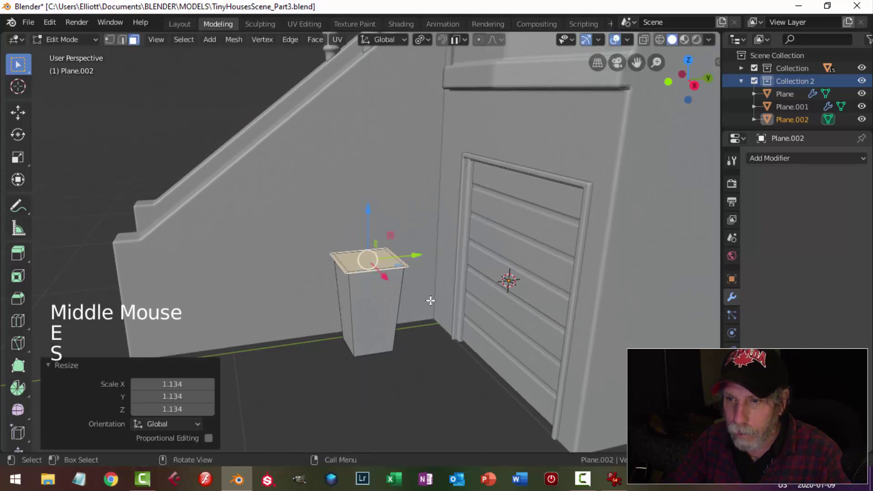
key(e)
click(368, 211)
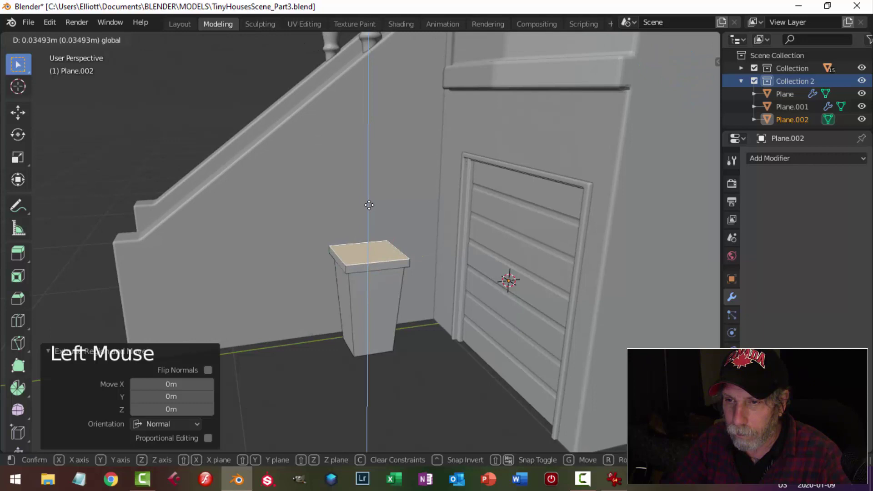
Step: Inset and extrude the lid top again to finish the overhanging lid, then leave Edit Mode
key(e)
key(s)
key(e)
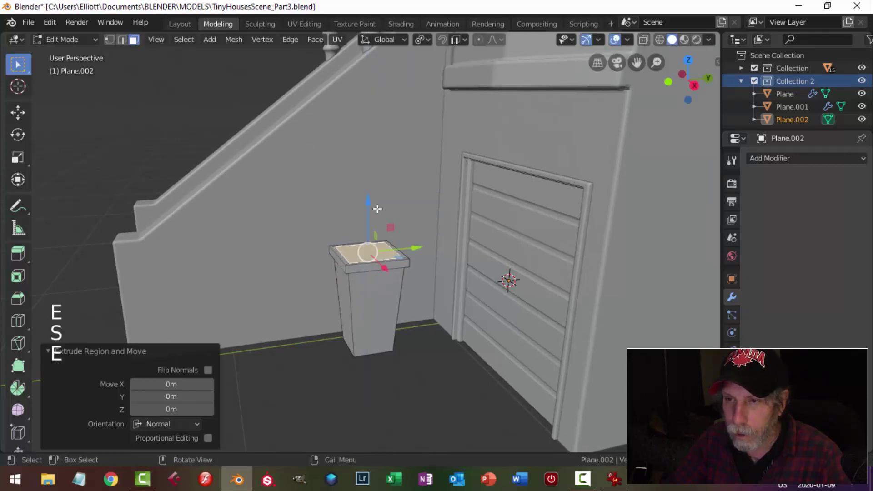
click(369, 204)
key(Tab)
middle_click(453, 307)
click(486, 255)
key(ctrl+l)
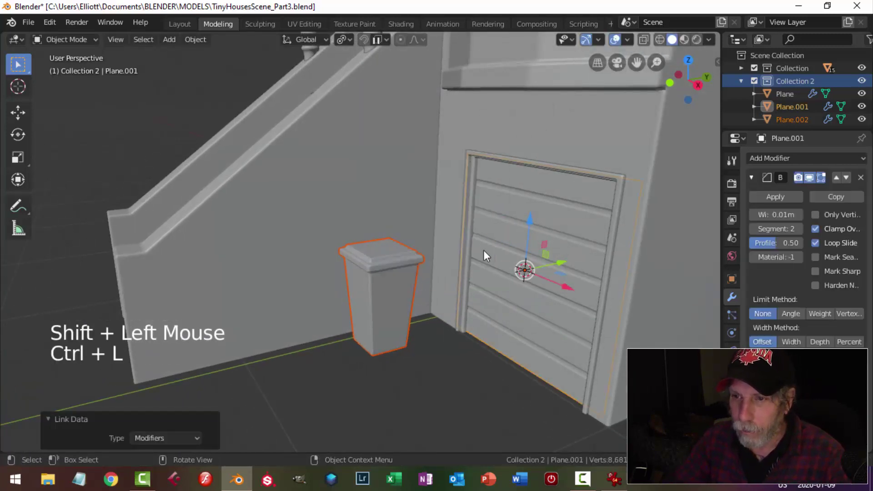
Step: Copy the garage door's bevel modifier onto the trash bin via Copy Modifiers
key(alt+a)
scroll(down, 3)
middle_click(411, 292)
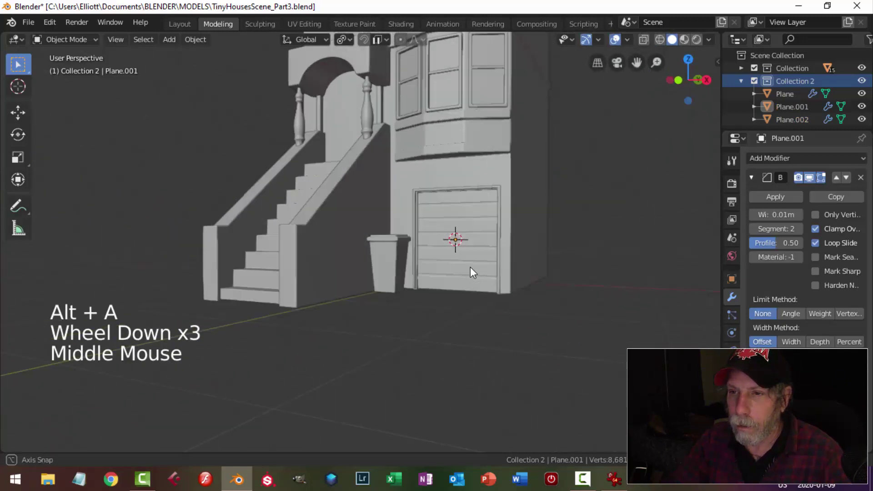
scroll(up, 3)
middle_click(413, 326)
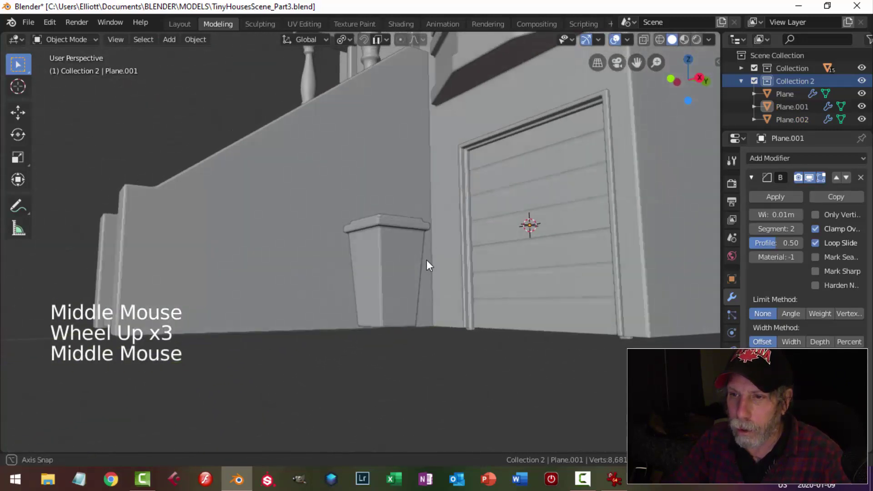
middle_click(443, 270)
middle_click(459, 282)
click(439, 281)
click(202, 45)
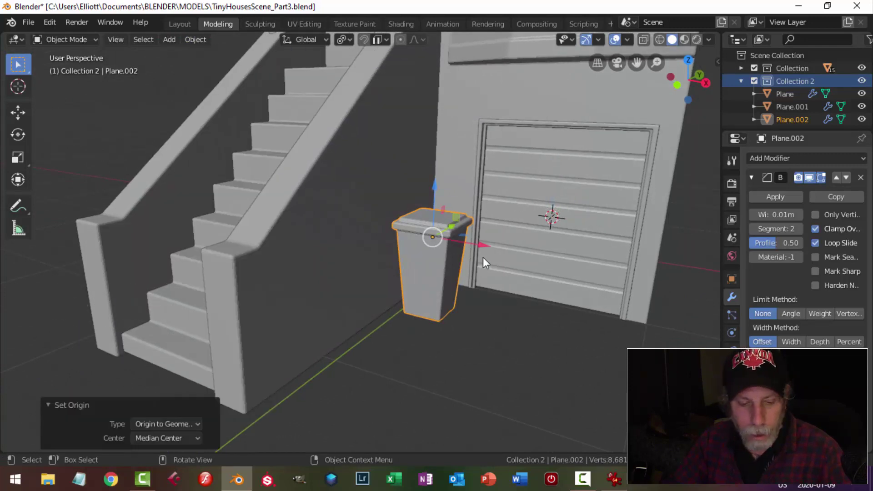
key(shift+s)
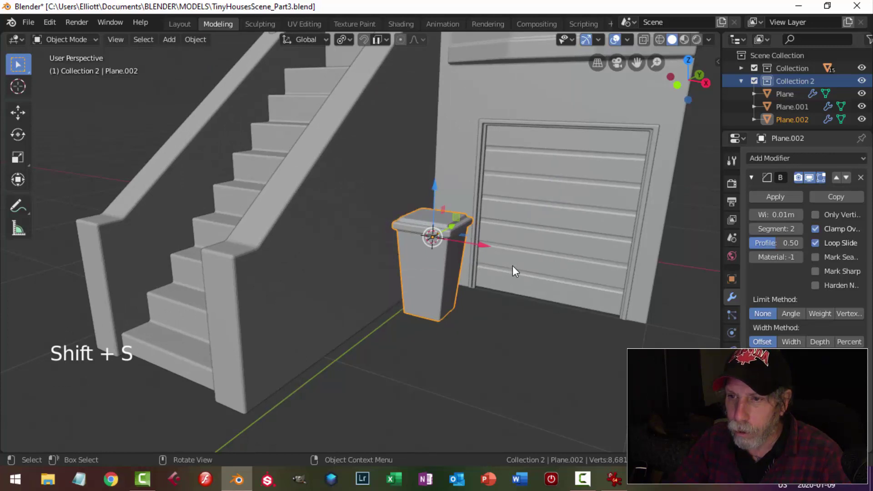
Step: Snap the 3D cursor to the bin's bottom corner vertex and add a mesh circle there
middle_click(517, 265)
scroll(up, 3)
scroll(down, 3)
middle_click(449, 246)
middle_click(445, 258)
middle_click(434, 236)
click(400, 229)
key(Tab)
key(2)
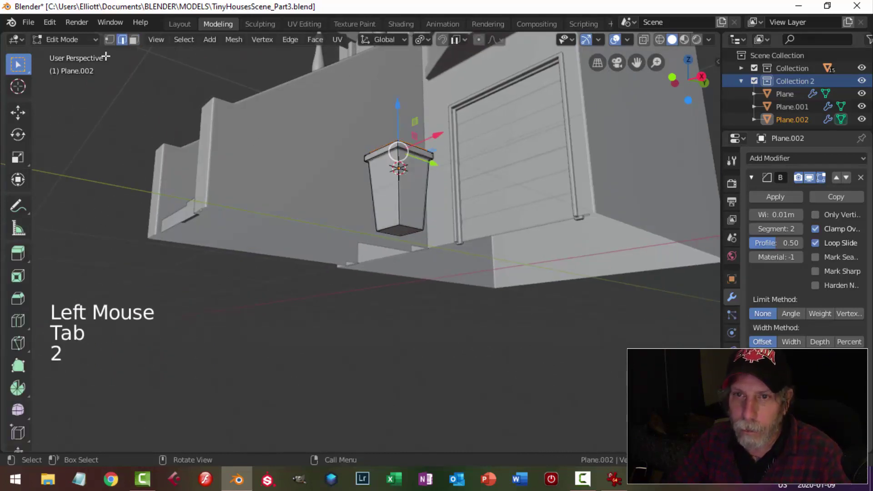
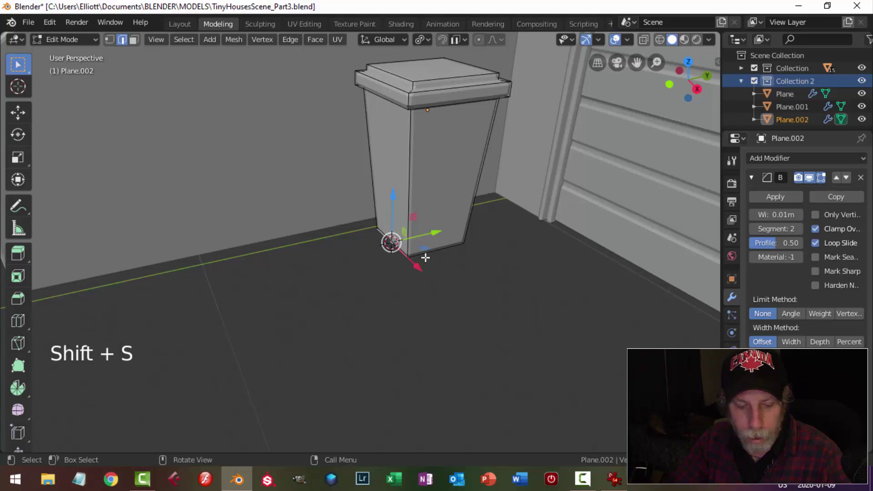
key(alt+a)
key(Tab)
key(shift+a)
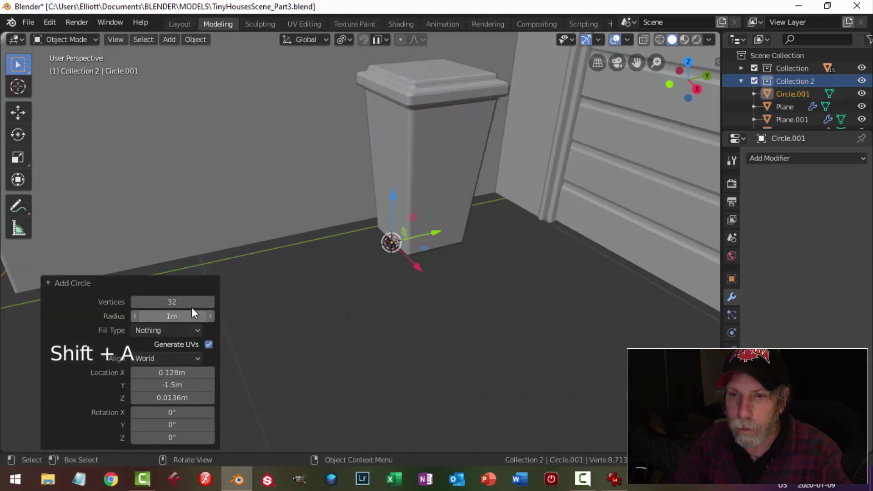
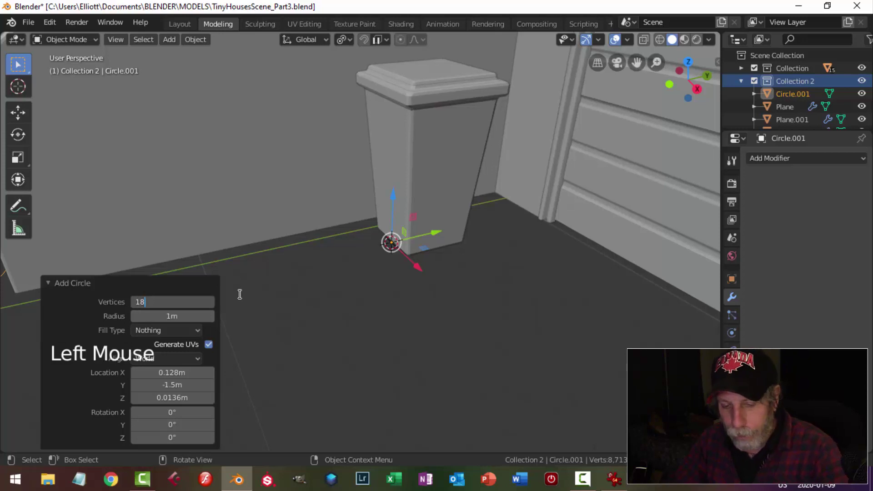
Step: Scale the new circle down to a small wheel-sized ring at the bin's base
middle_click(433, 287)
scroll(down, 3)
key(Tab)
scroll(up, 3)
key(s)
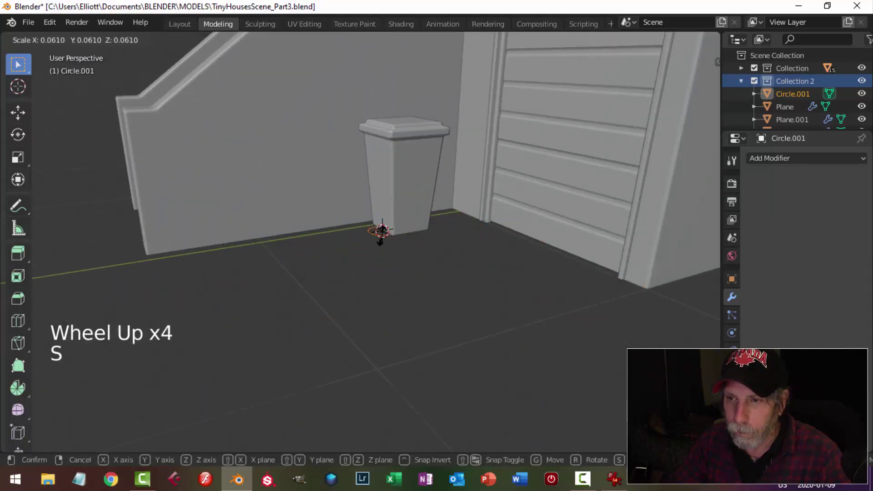
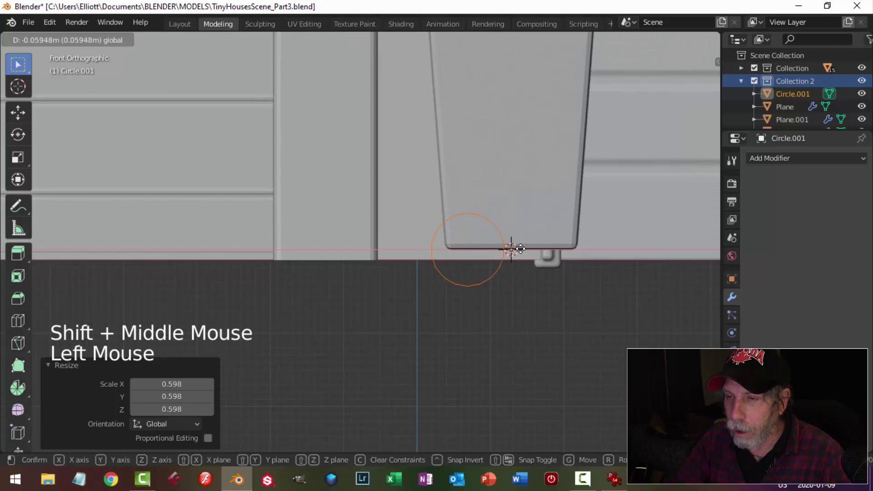
Step: Switch to the tinyhouses.jpg reference photo to check the bins' wheels
key(s)
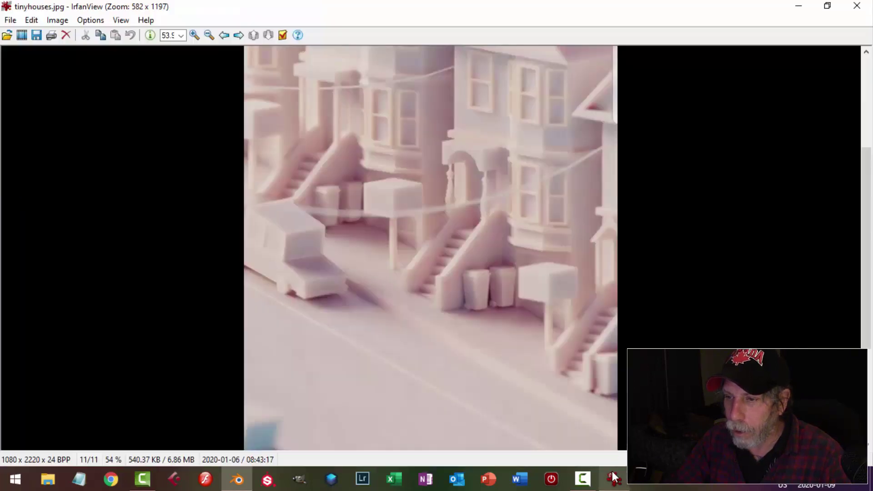
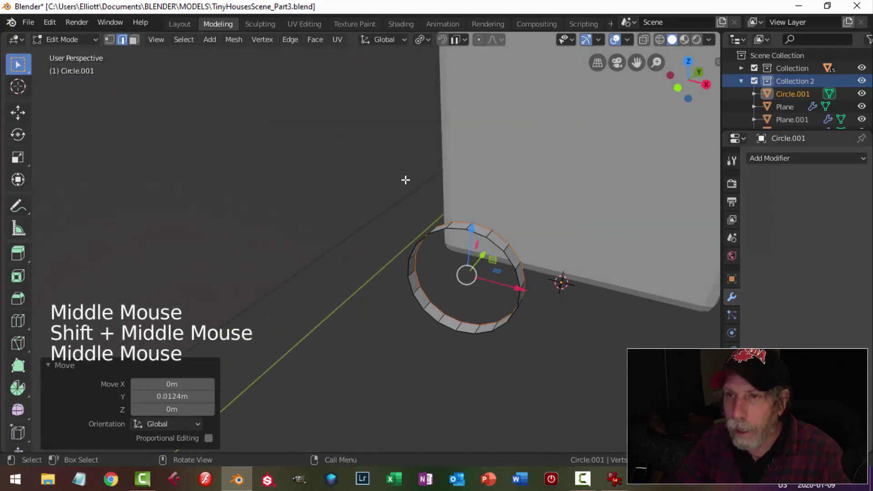
Step: Extrude and inset the ring, then grid-fill both open sides into a solid disc
key(e)
key(s)
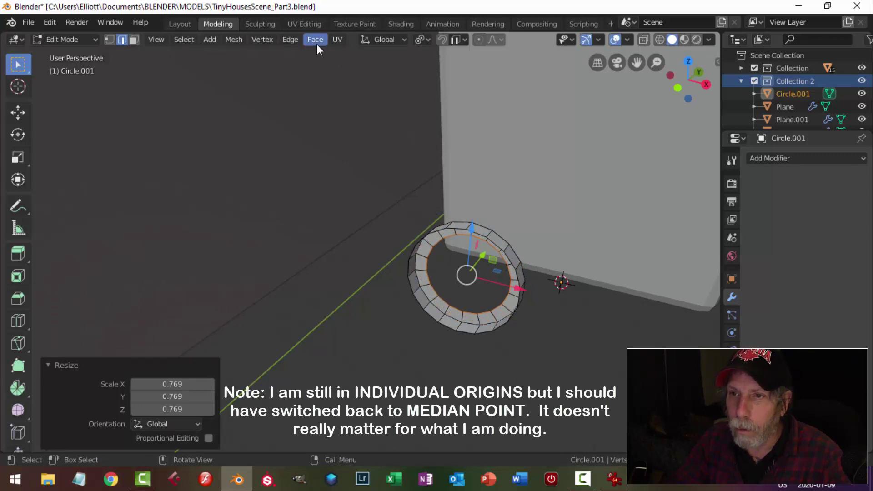
click(321, 47)
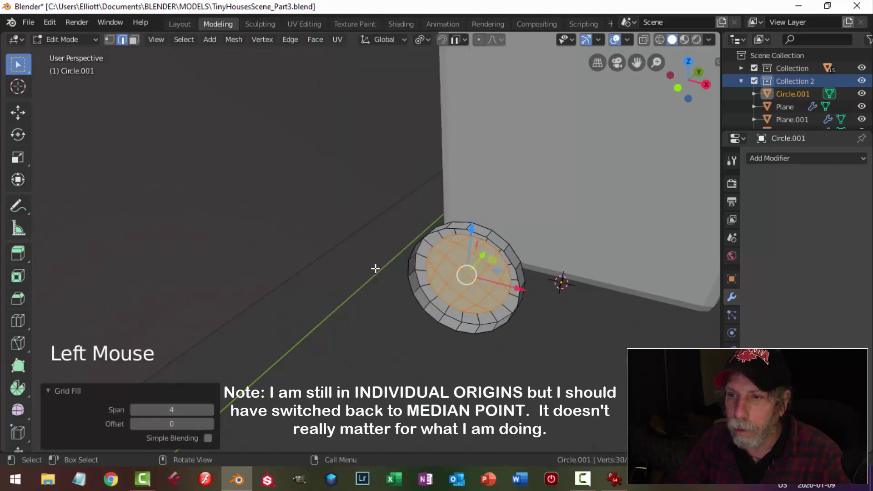
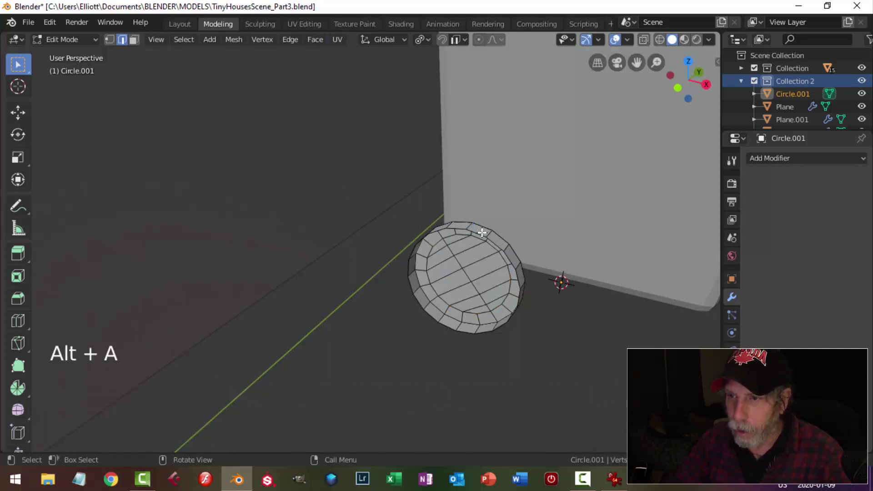
click(484, 231)
middle_click(589, 261)
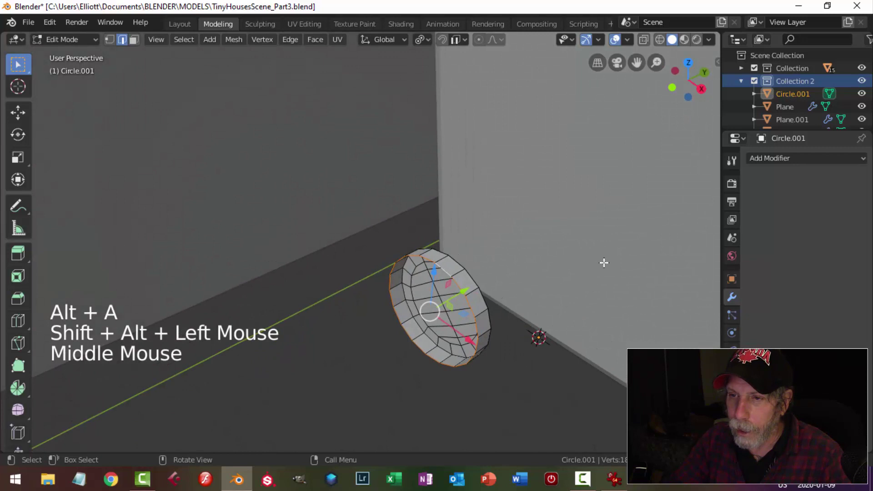
key(e)
key(s)
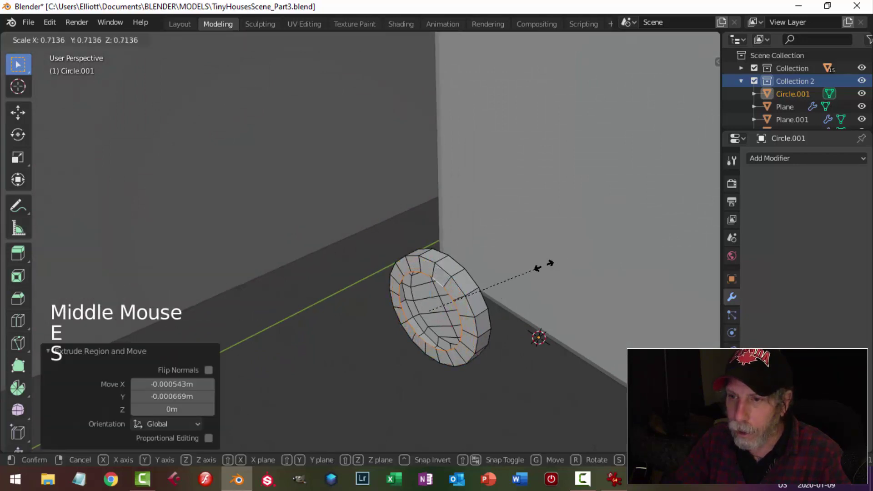
click(317, 44)
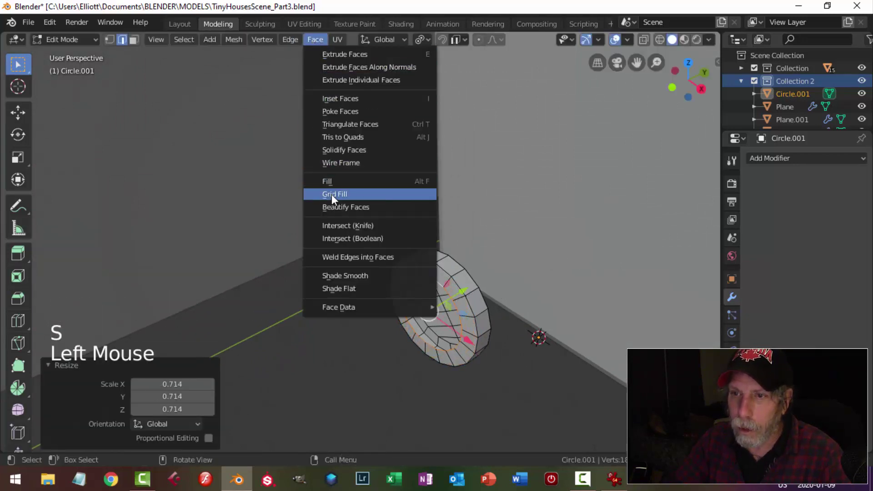
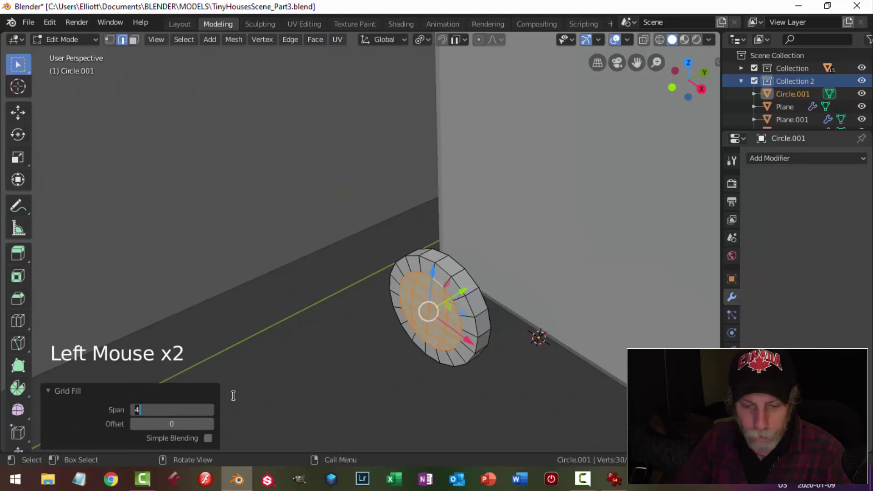
key(alt+a)
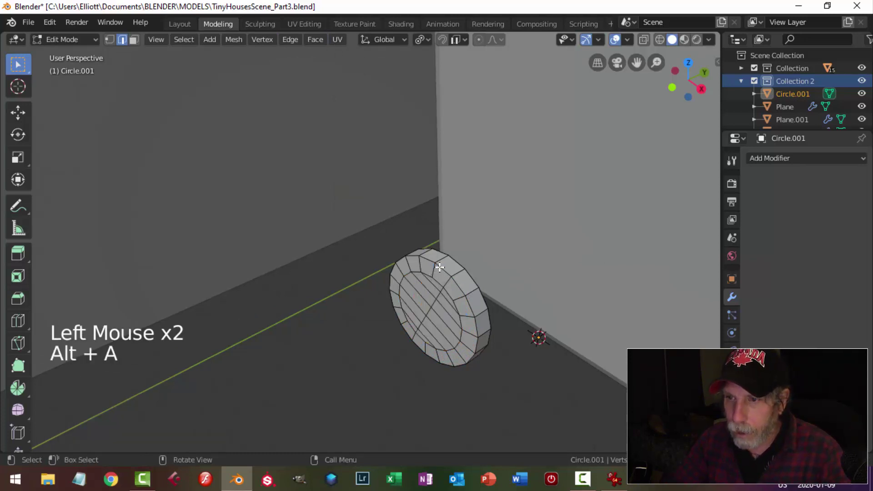
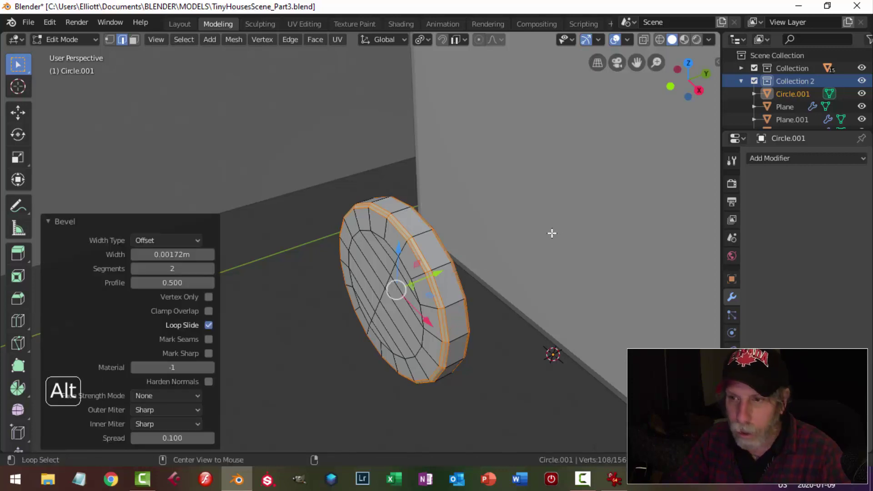
Step: Smooth the wheel with a Subdivision Surface modifier and Shade Smooth
key(alt+a)
key(Tab)
key(ctrl+1)
right_click(412, 257)
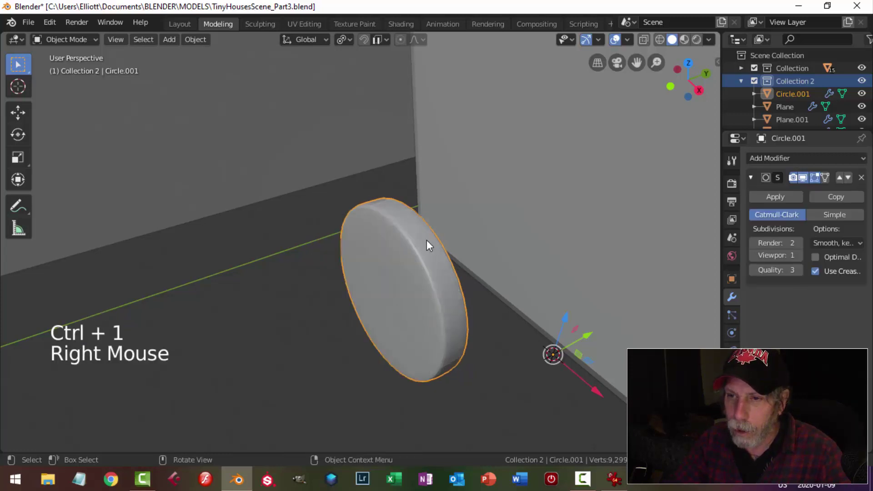
Step: Move the wheel Circle.001 against the trash bin's bottom corner
key(alt+a)
scroll(down, 3)
click(388, 254)
scroll(down, 3)
click(206, 44)
middle_click(423, 225)
click(398, 268)
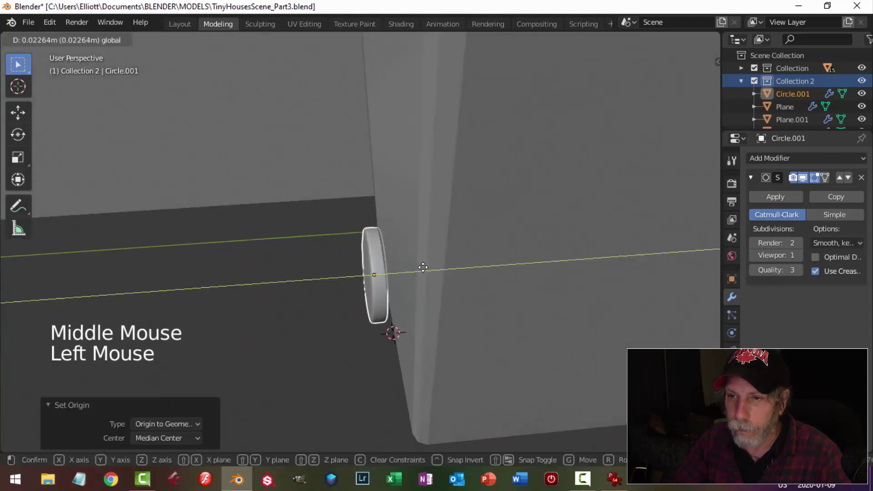
key(alt+a)
scroll(down, 3)
middle_click(437, 252)
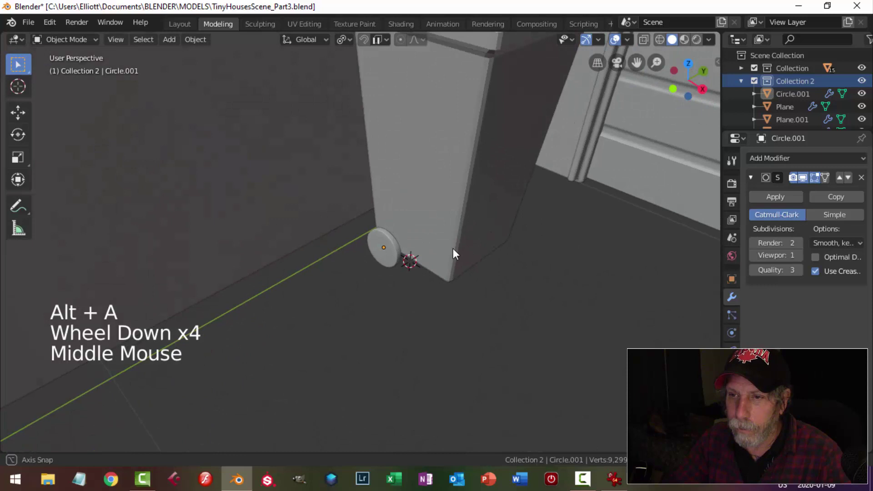
scroll(up, 3)
Step: Scale the wheel thin along Y, nudge it into place, and duplicate it for a second wheel
click(385, 264)
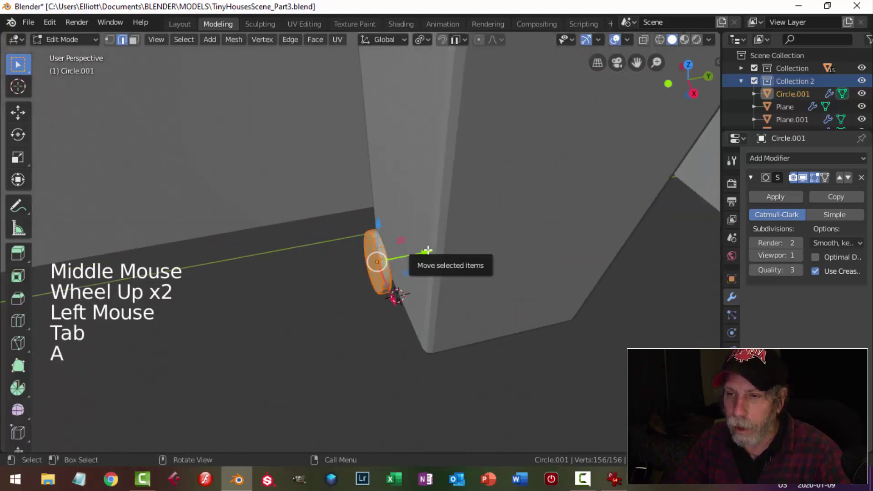
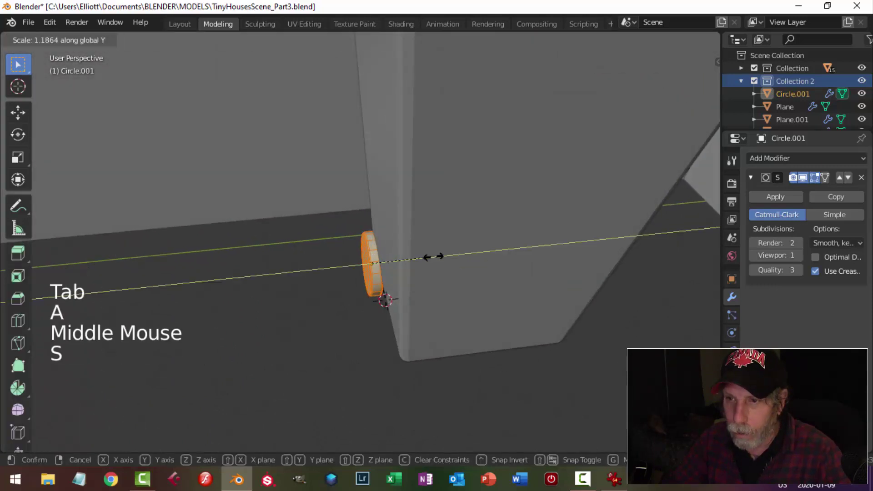
click(426, 258)
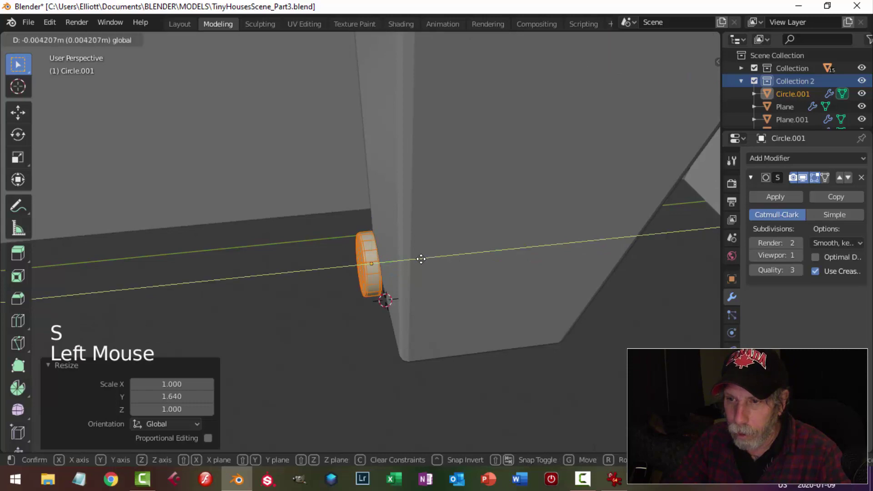
key(Tab)
key(alt+a)
scroll(down, 3)
middle_click(454, 245)
scroll(down, 3)
scroll(up, 3)
middle_click(455, 269)
click(379, 242)
middle_click(457, 258)
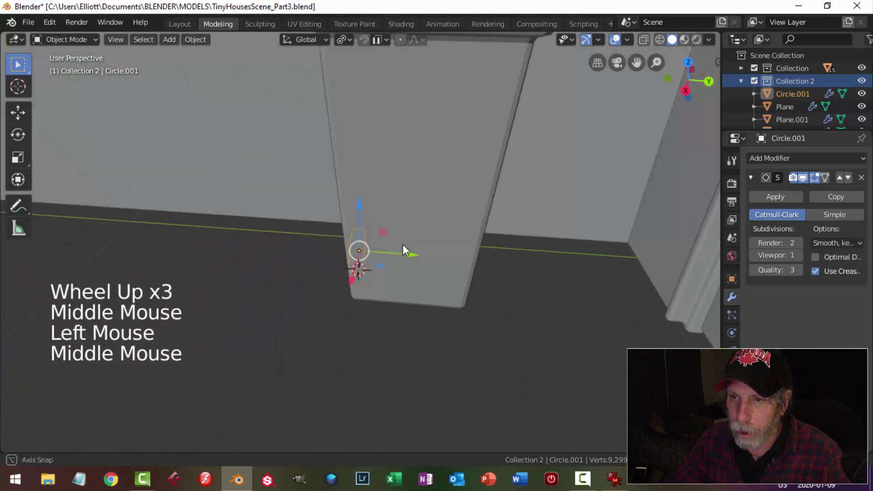
key(shift+d)
Step: Slide the duplicate Circle.002 along the axis to the bin's opposite bottom corner
click(426, 260)
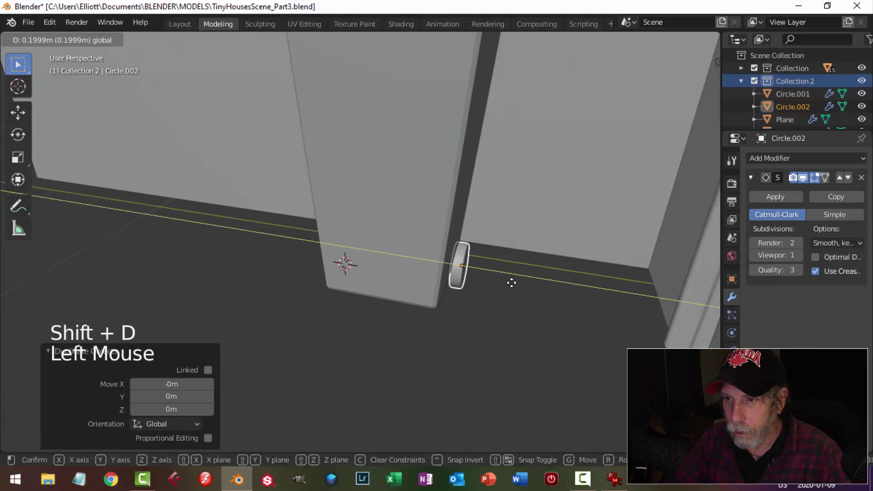
key(alt+a)
scroll(down, 3)
middle_click(400, 286)
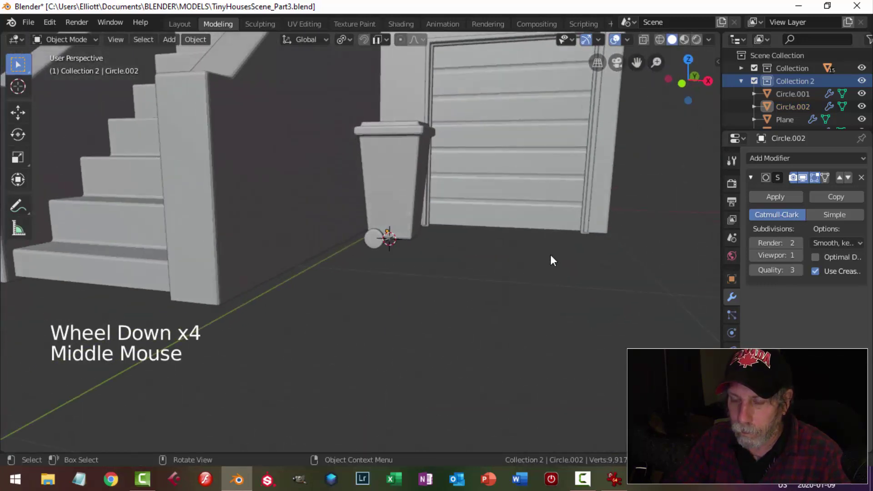
key(KP_1)
scroll(up, 3)
scroll(down, 3)
scroll(down, 3)
click(386, 244)
click(411, 161)
middle_click(491, 218)
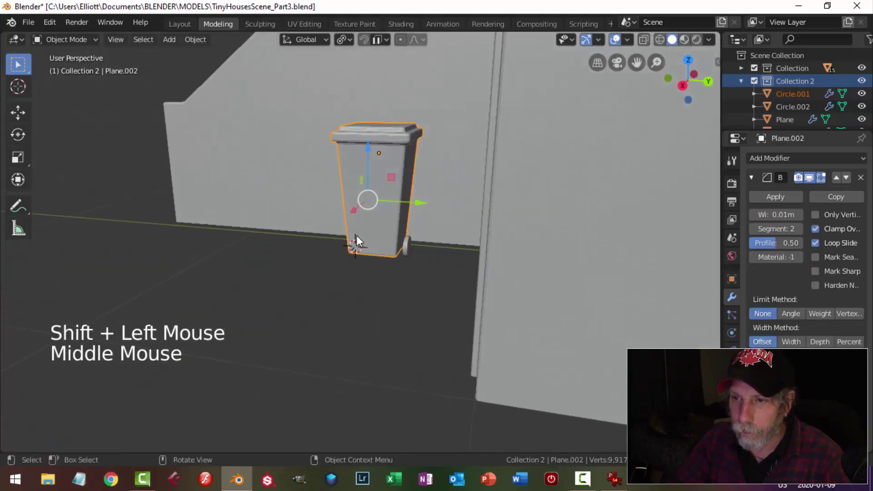
Step: In front orthographic view, raise the second wheel along Z to match the first
click(413, 252)
key(KP_1)
scroll(up, 3)
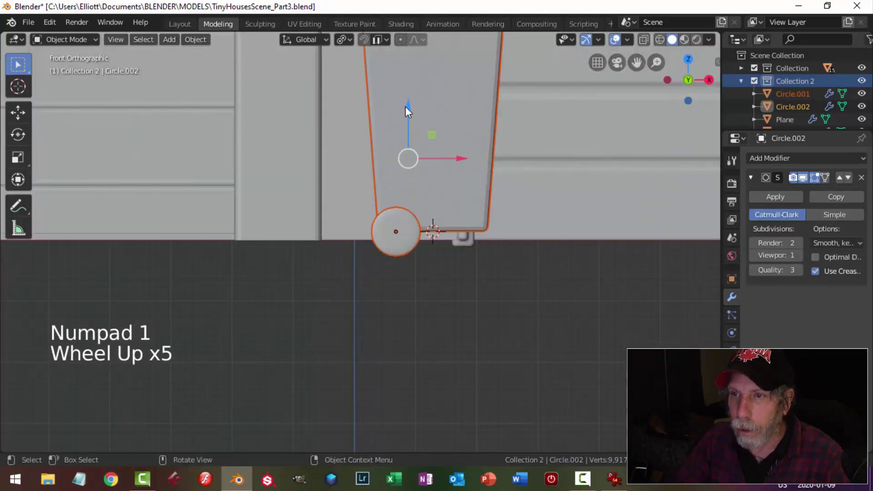
click(407, 105)
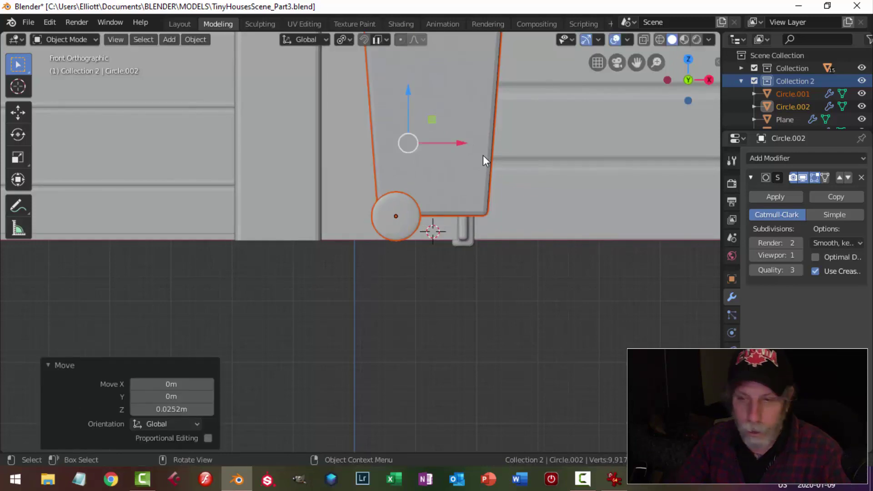
key(alt+a)
scroll(down, 3)
middle_click(464, 209)
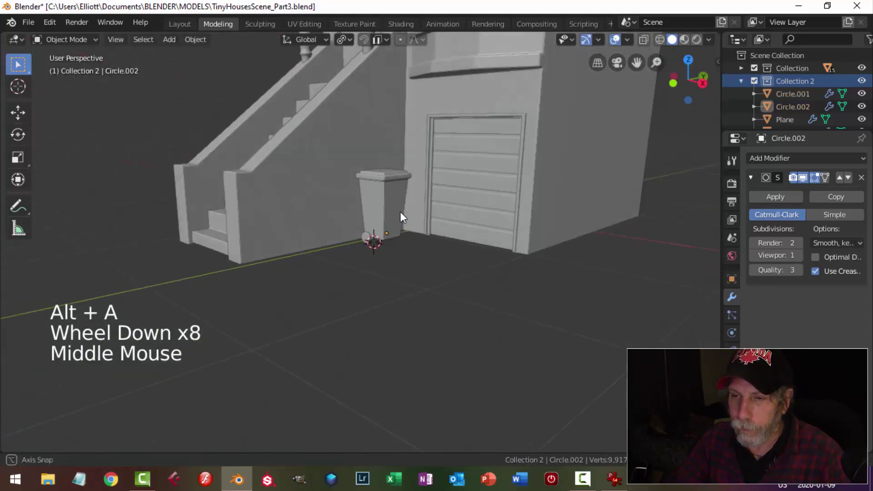
Step: Inspect the wheeled bin from several angles and adjust its parts before copying
scroll(up, 3)
middle_click(449, 250)
scroll(up, 3)
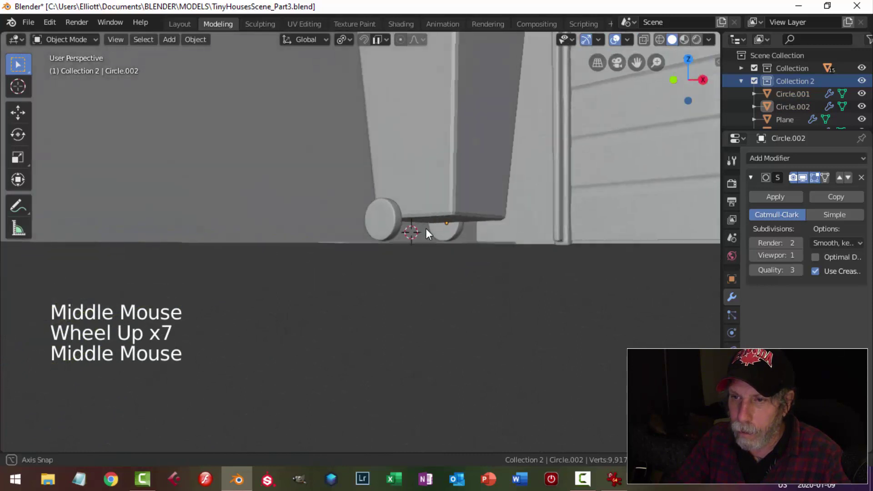
click(423, 179)
scroll(down, 3)
click(407, 70)
scroll(down, 3)
key(alt+a)
middle_click(430, 250)
scroll(down, 3)
scroll(up, 3)
middle_click(413, 250)
click(379, 233)
click(424, 156)
middle_click(497, 249)
middle_click(425, 267)
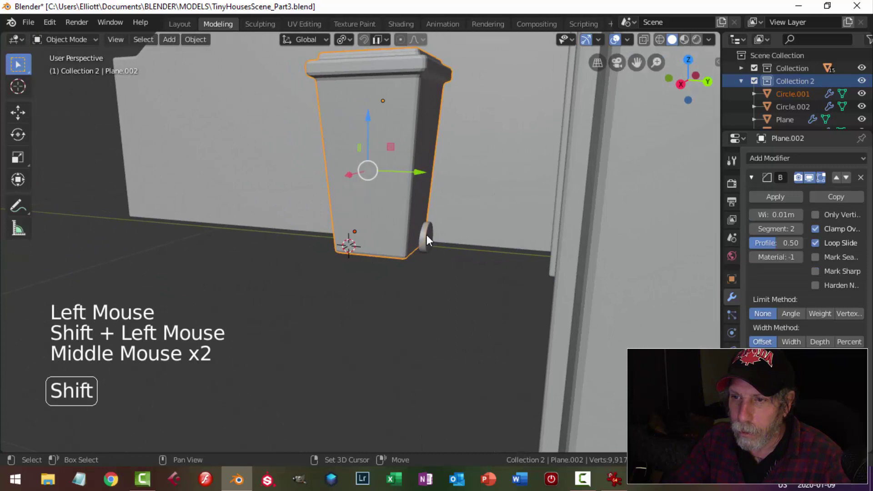
Step: Duplicate the bin with both wheels and stand the copy beside the original
click(433, 239)
middle_click(460, 282)
click(447, 206)
key(shift+d)
click(350, 198)
middle_click(468, 268)
scroll(down, 3)
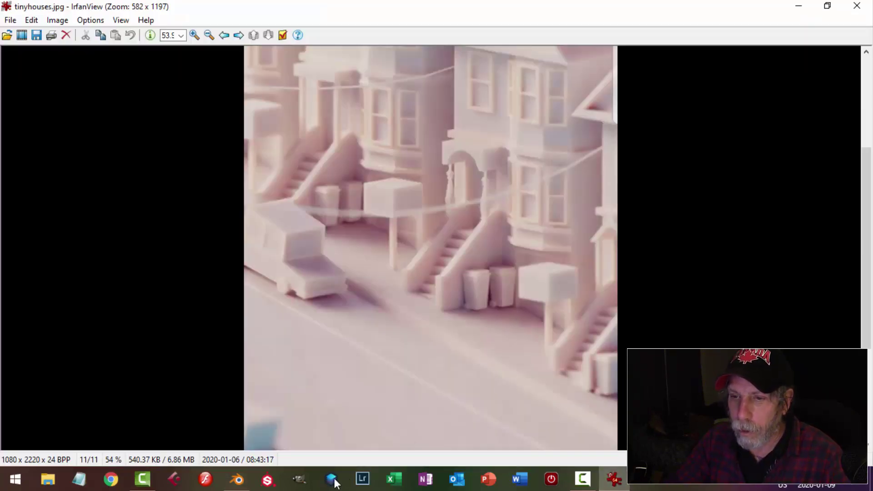
middle_click(521, 325)
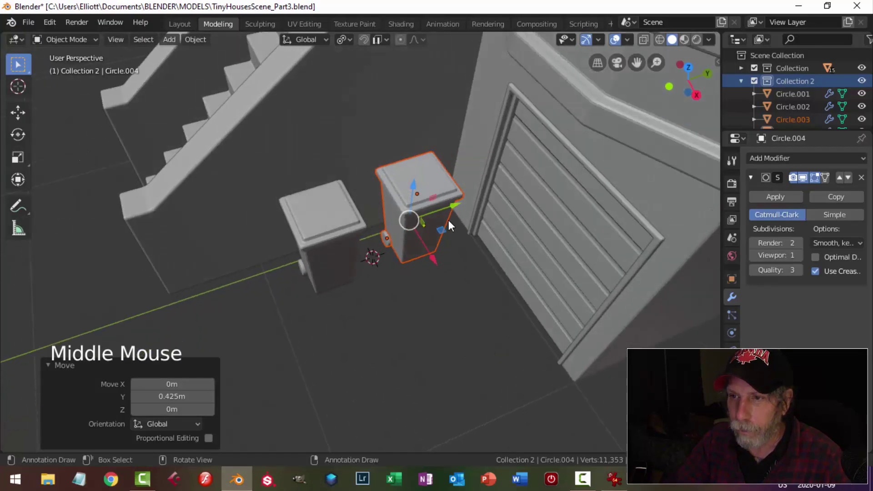
click(456, 202)
middle_click(482, 268)
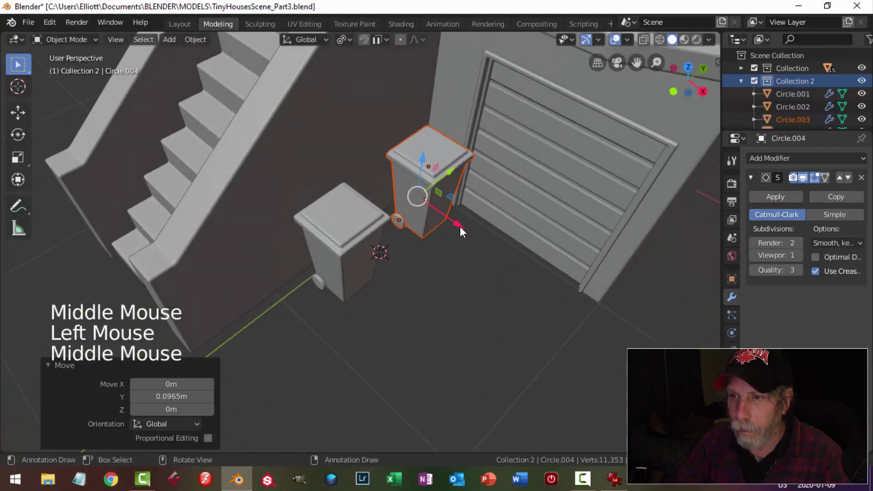
click(466, 230)
key(alt+a)
click(370, 223)
click(324, 284)
Step: Orbit around the house front with viewport shading options to review both bins
middle_click(377, 315)
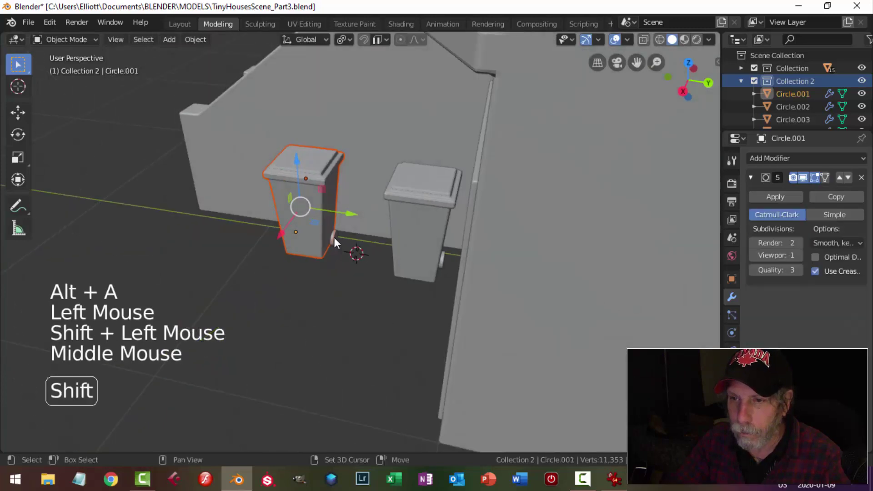
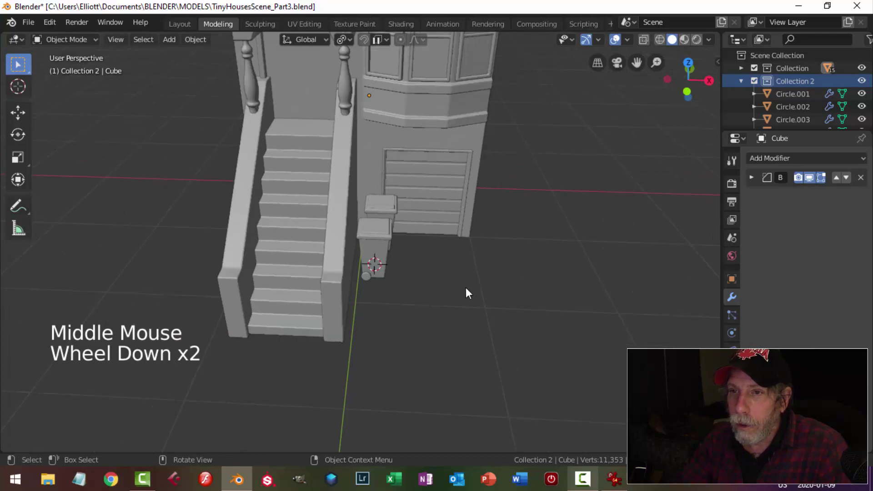
middle_click(440, 309)
middle_click(440, 321)
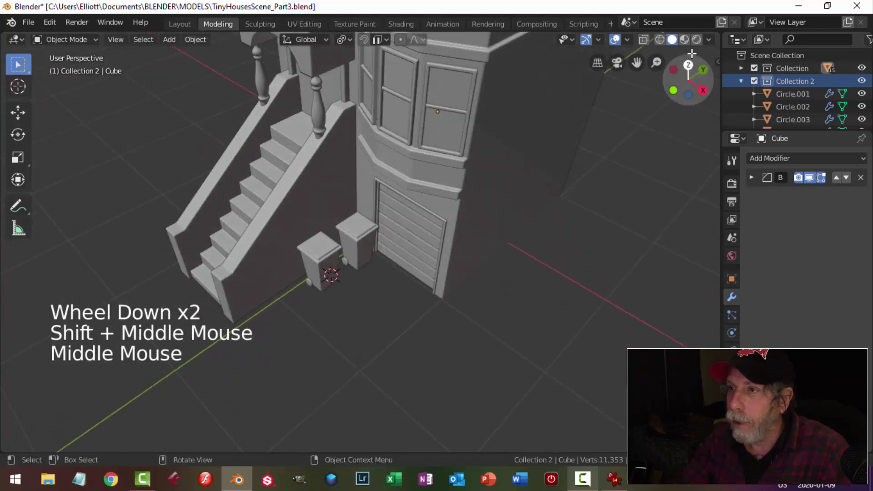
click(718, 43)
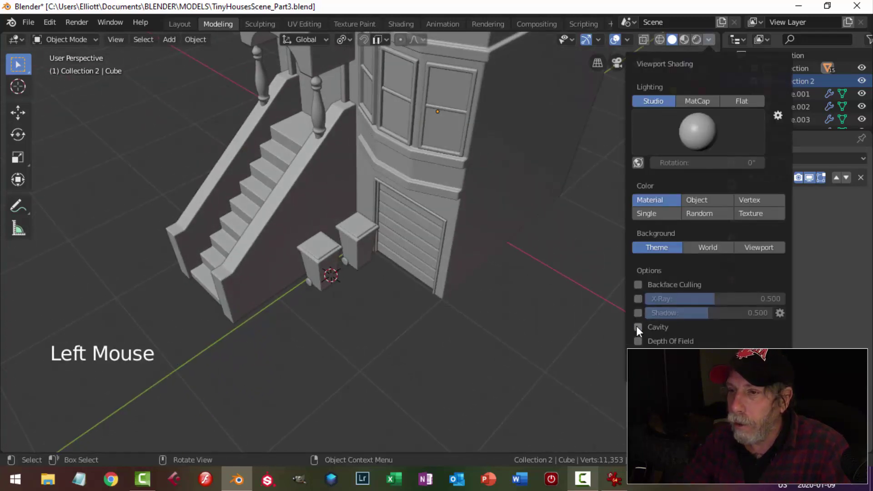
middle_click(480, 294)
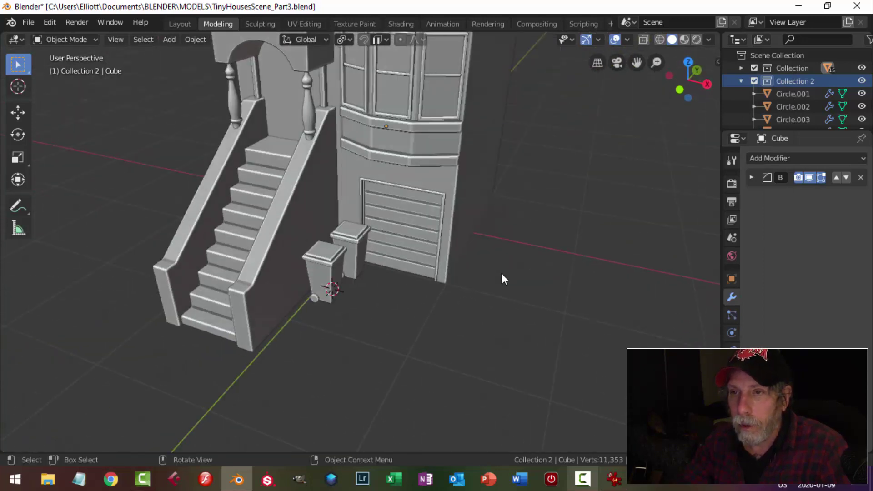
scroll(down, 3)
middle_click(509, 263)
middle_click(524, 293)
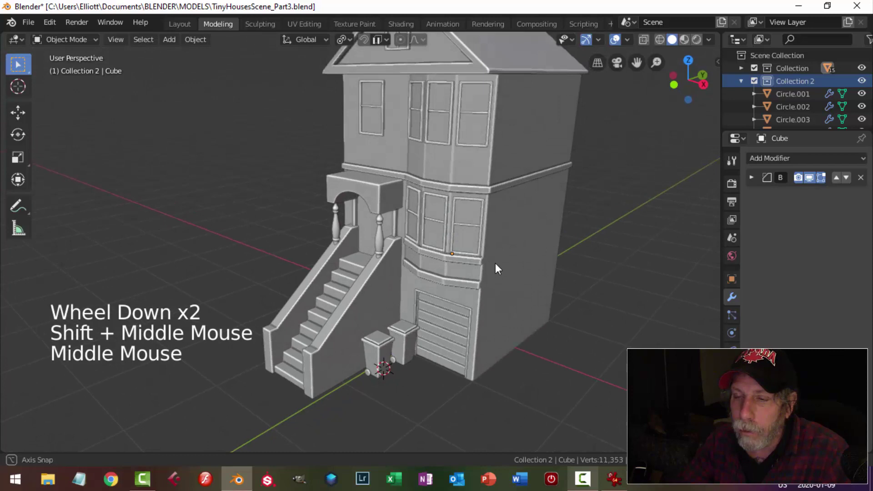
scroll(up, 3)
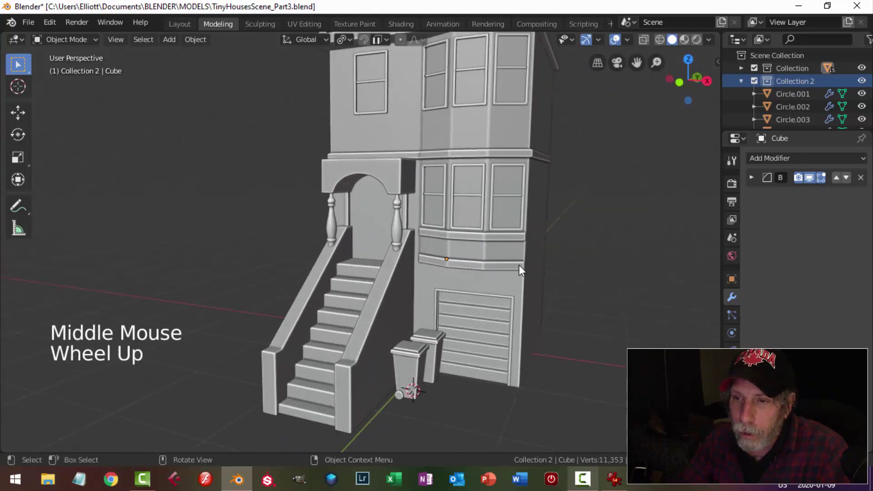
middle_click(513, 280)
middle_click(523, 270)
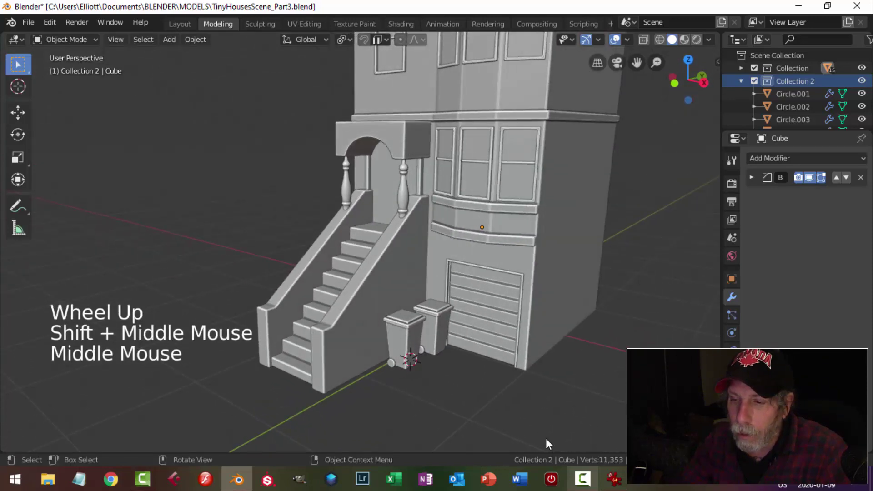
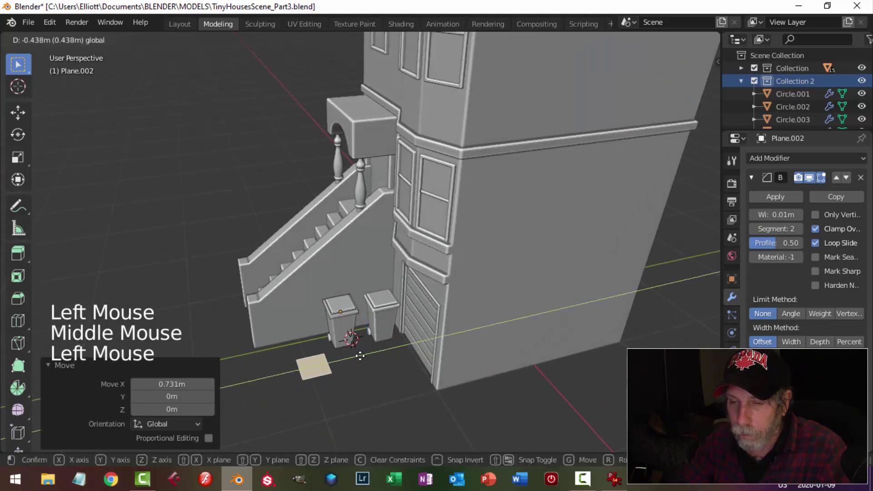
Step: Duplicate and separate part of the bin into its own object and reset its origin
key(s)
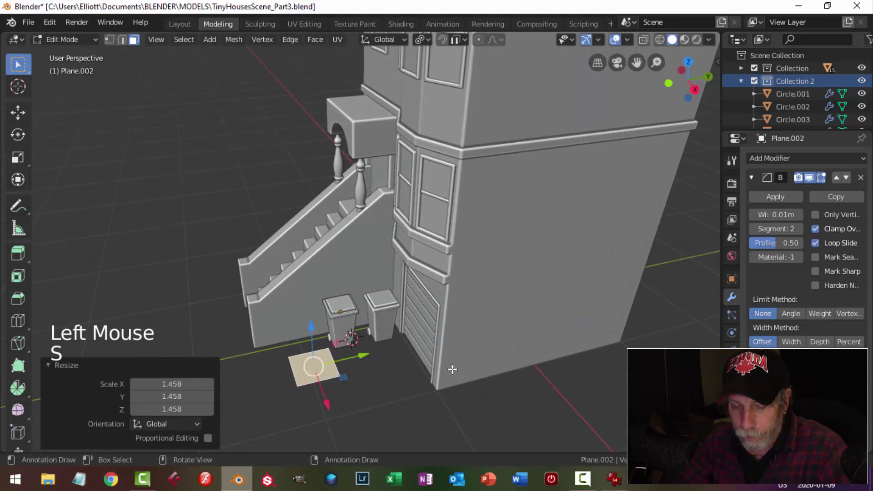
key(p)
key(Tab)
click(337, 379)
click(313, 367)
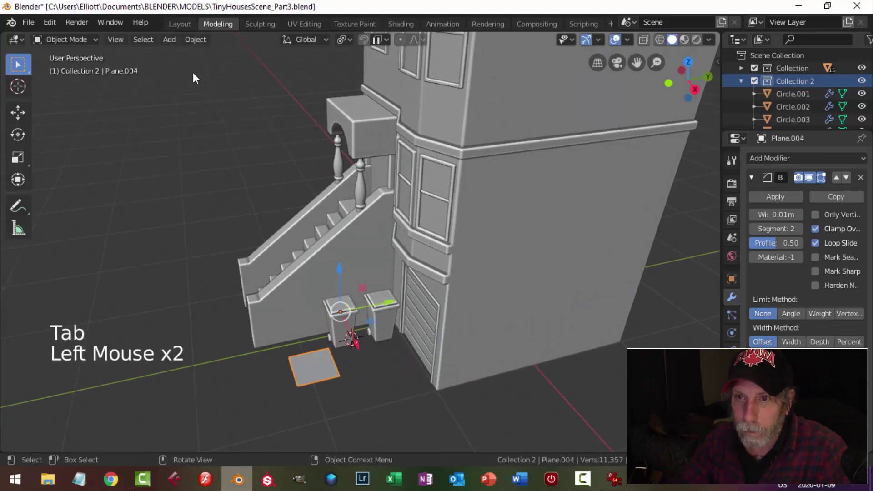
click(203, 43)
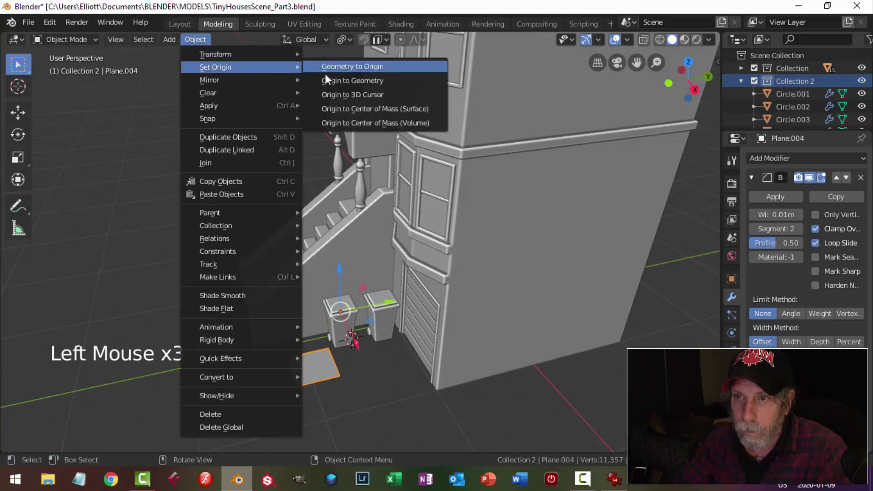
middle_click(493, 349)
Step: Scale the separated part into a shallow box and raise it along Z in front of the garage
key(Tab)
key(a)
key(e)
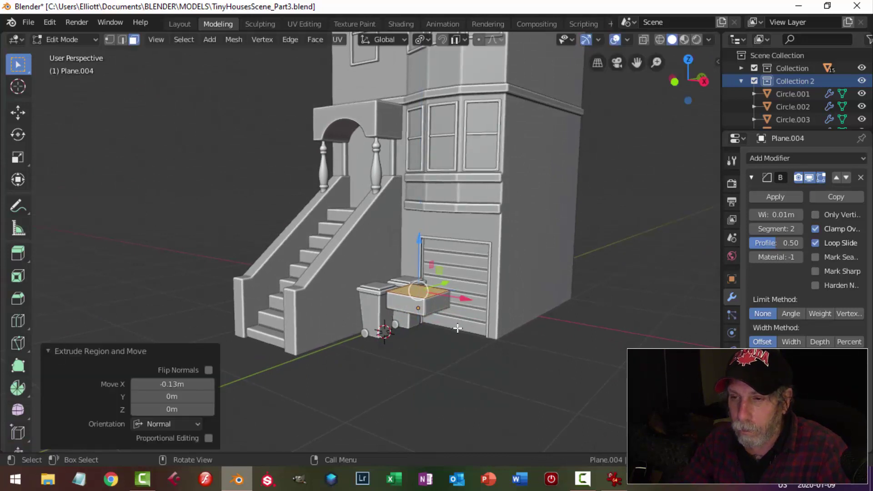
key(a)
key(KP_1)
click(484, 216)
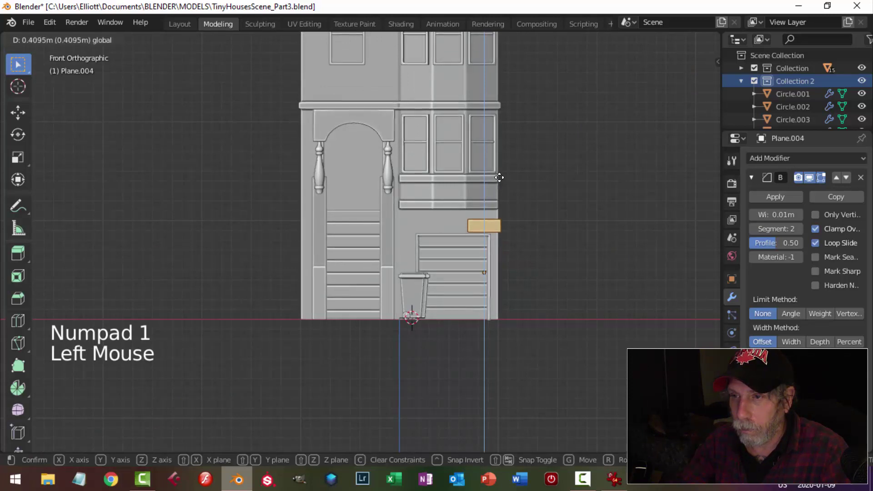
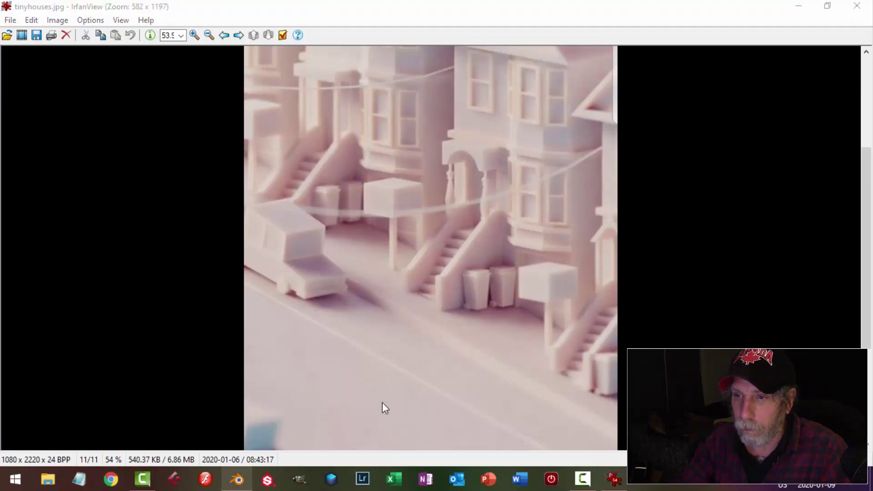
click(465, 278)
click(454, 214)
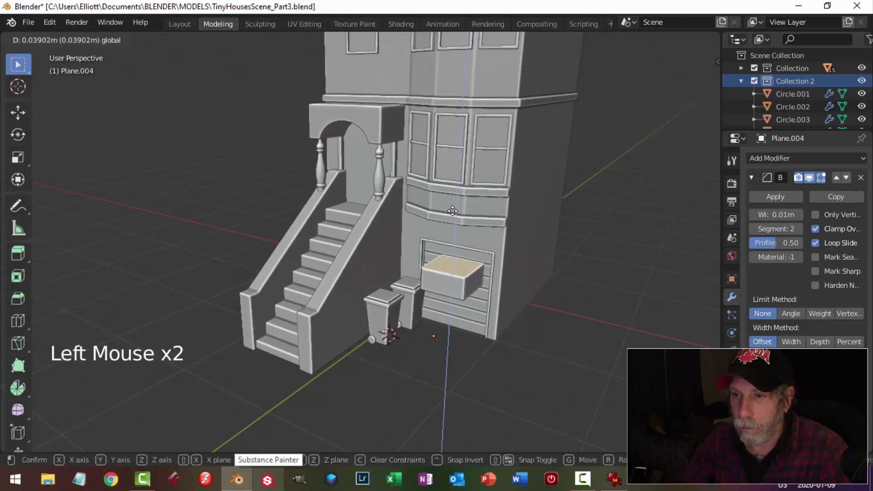
Step: Select the box's bottom face and inset it to define the thin post's footprint
key(alt+a)
middle_click(493, 275)
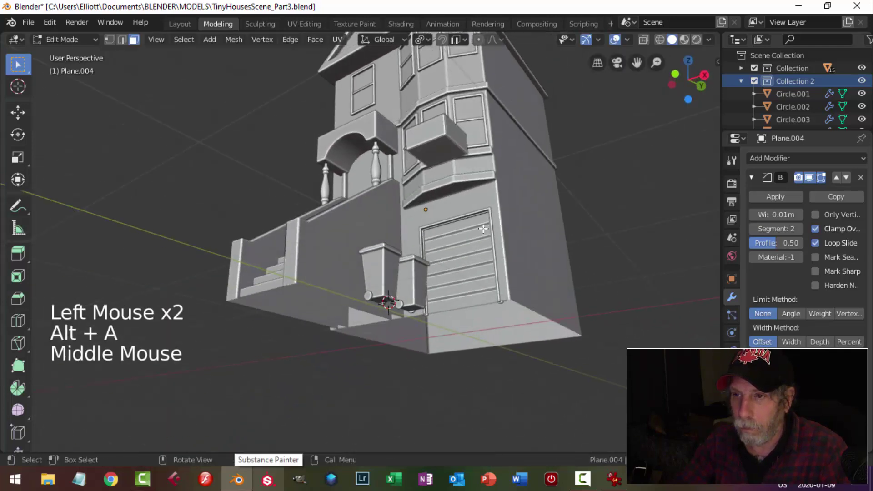
click(449, 153)
scroll(up, 3)
middle_click(500, 245)
middle_click(493, 270)
key(i)
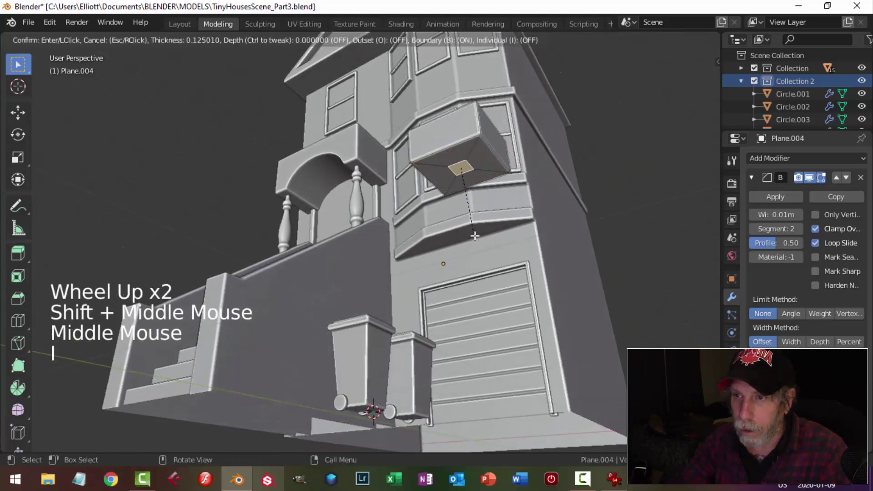
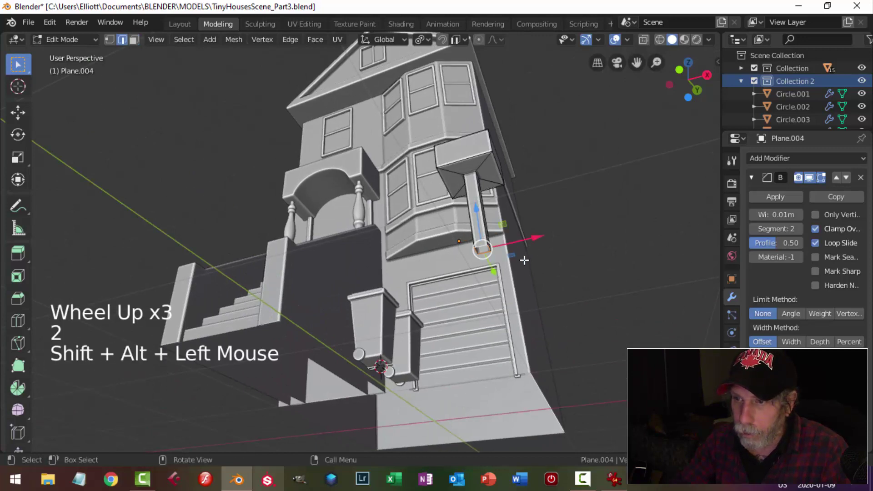
Step: Extrude the inset face down to ground level in front view and inspect the post
scroll(down, 3)
key(KP_1)
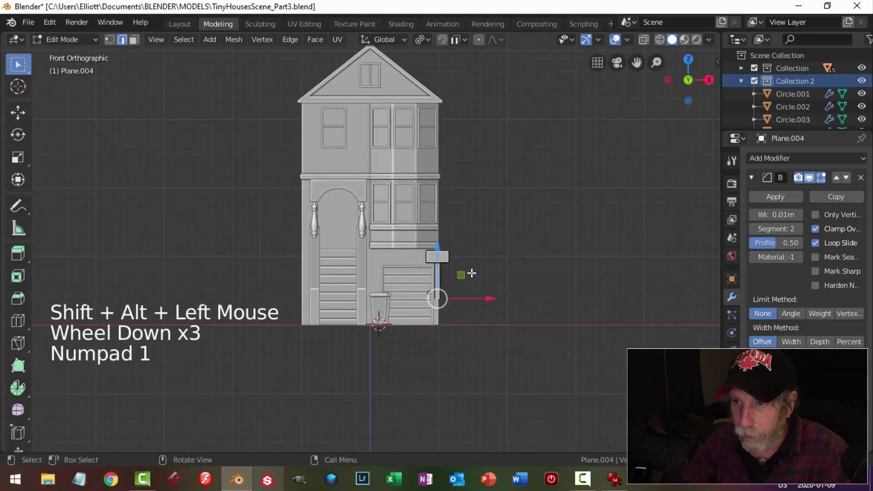
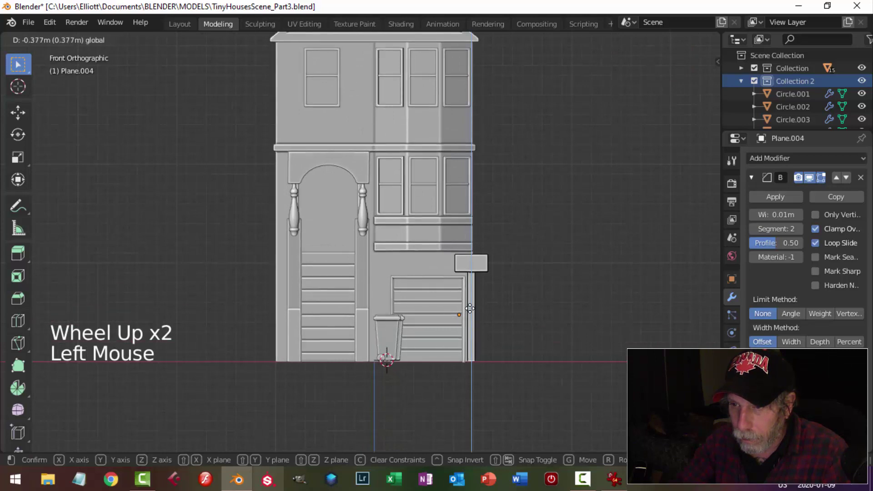
key(alt+a)
key(Tab)
key(alt+a)
scroll(down, 3)
middle_click(521, 319)
scroll(up, 3)
middle_click(446, 318)
middle_click(493, 304)
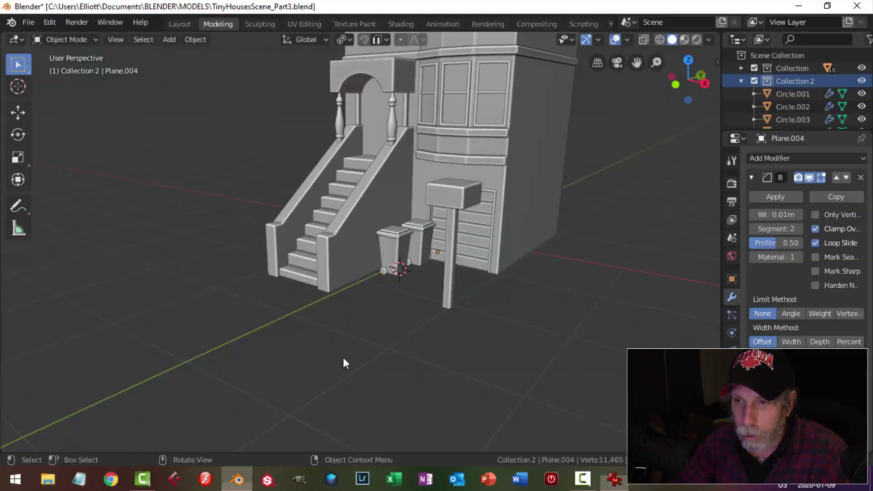
Step: Move the box-on-post object along one axis to sit in front of the garage
middle_click(463, 226)
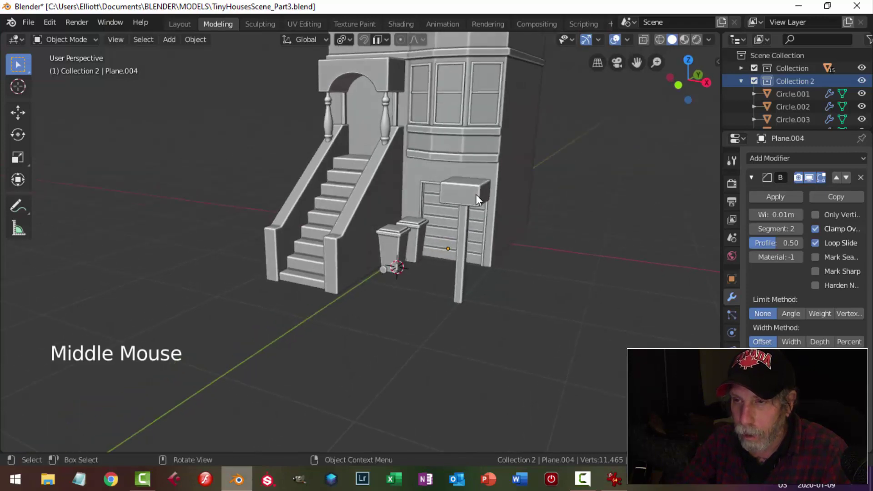
click(476, 195)
middle_click(503, 247)
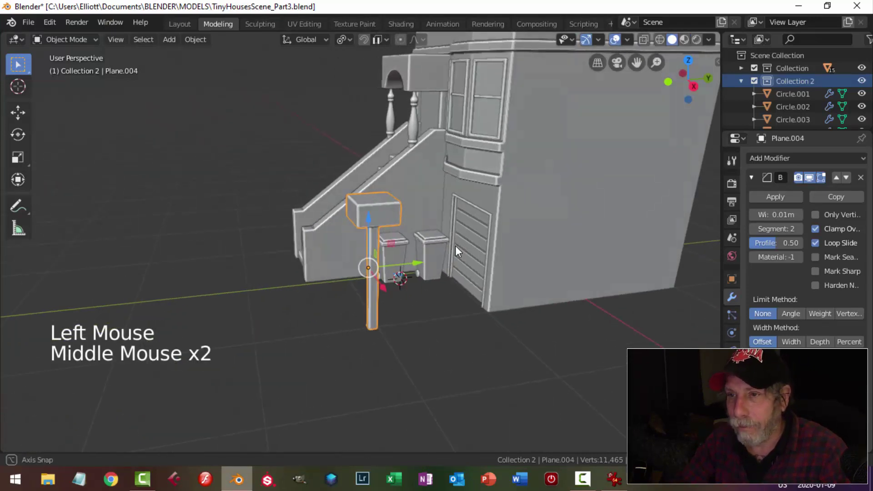
middle_click(460, 251)
middle_click(428, 249)
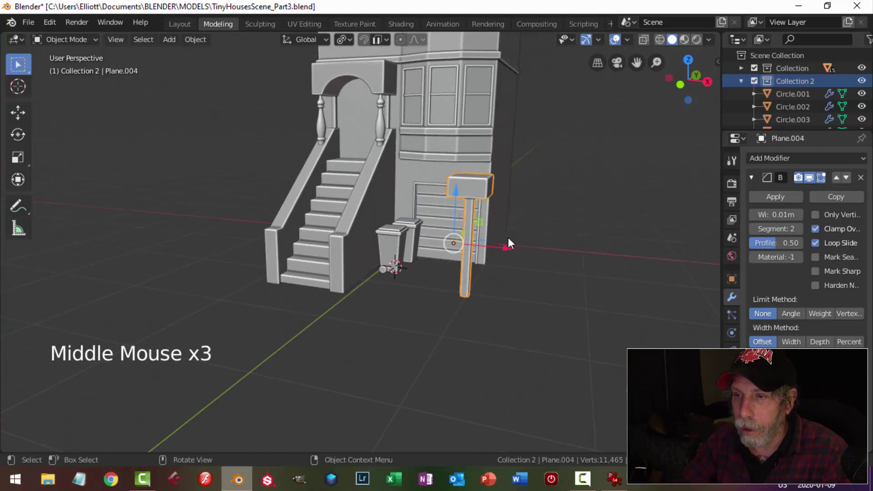
Step: In Edit Mode with see-through front view, raise the box up along its post
key(KP_1)
key(Tab)
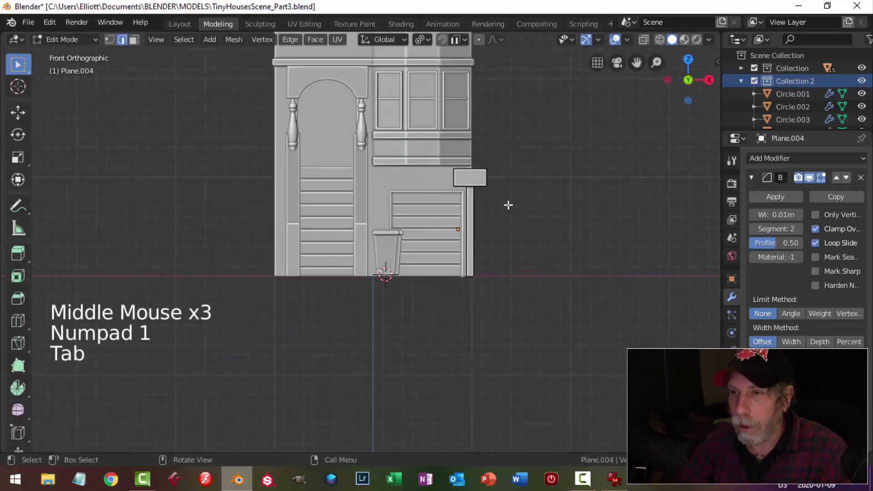
key(z)
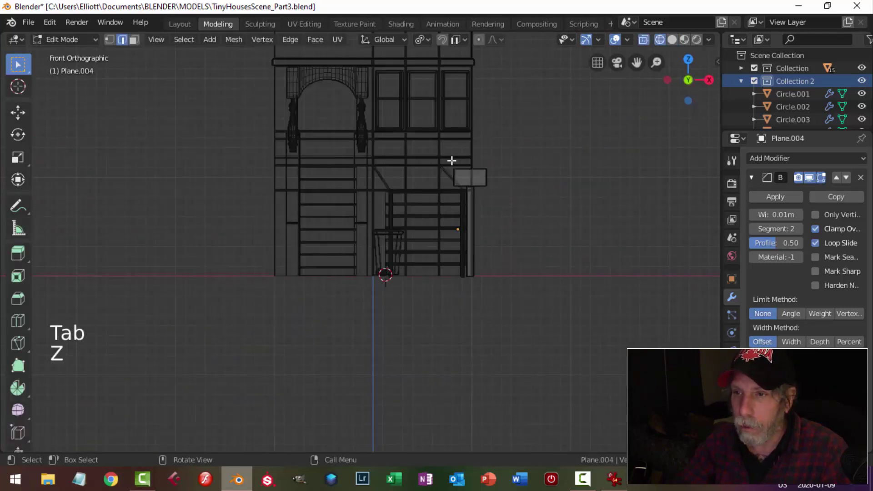
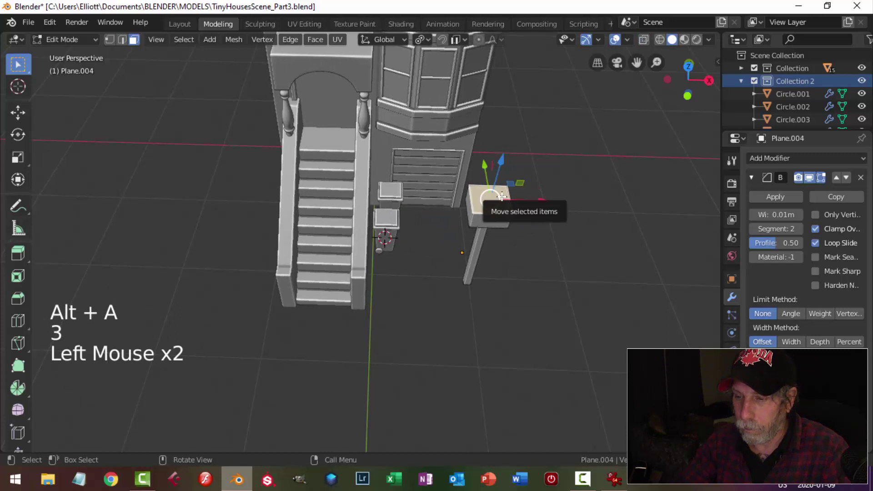
key(KP_1)
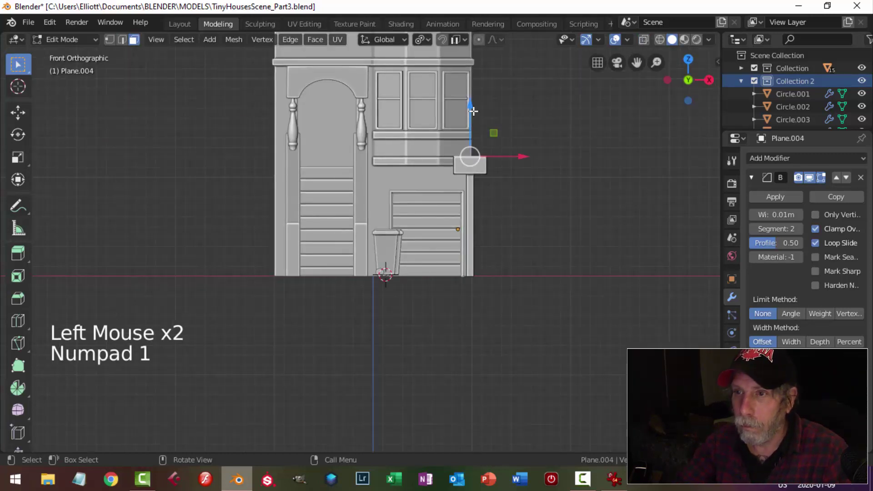
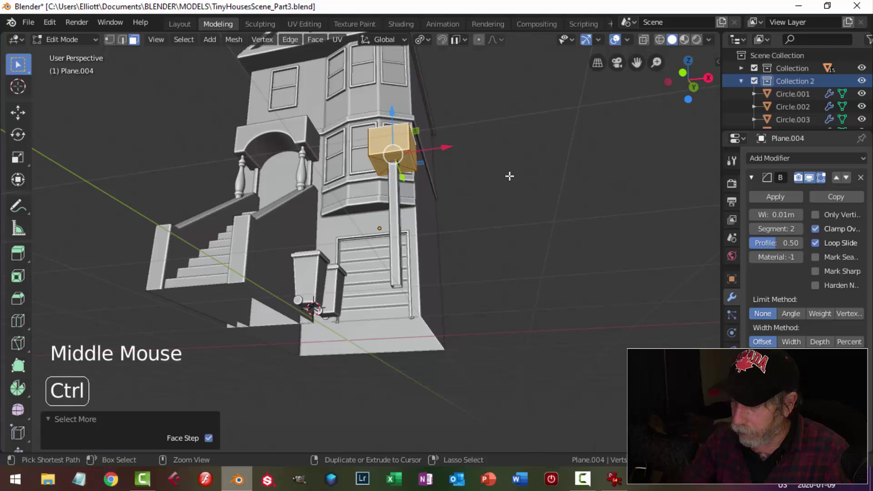
Step: Scale the box on the taller post to enlarge it horizontally
key(ctrl+KP_Subtract)
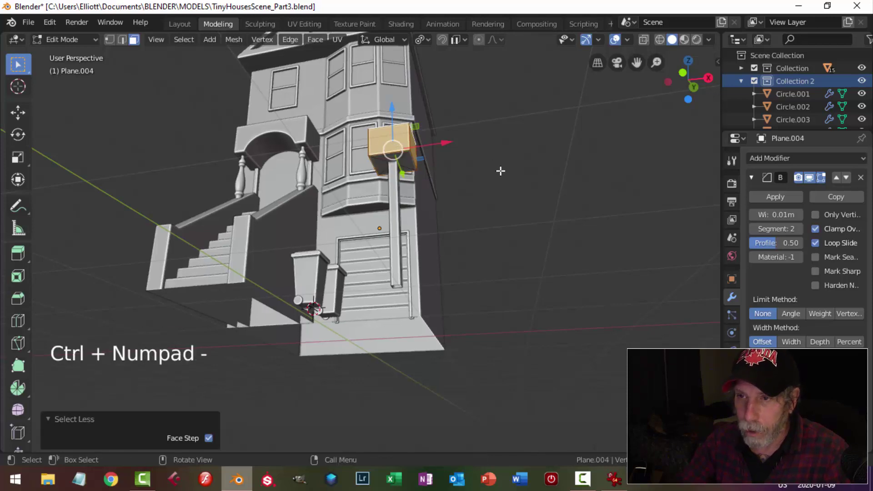
key(s)
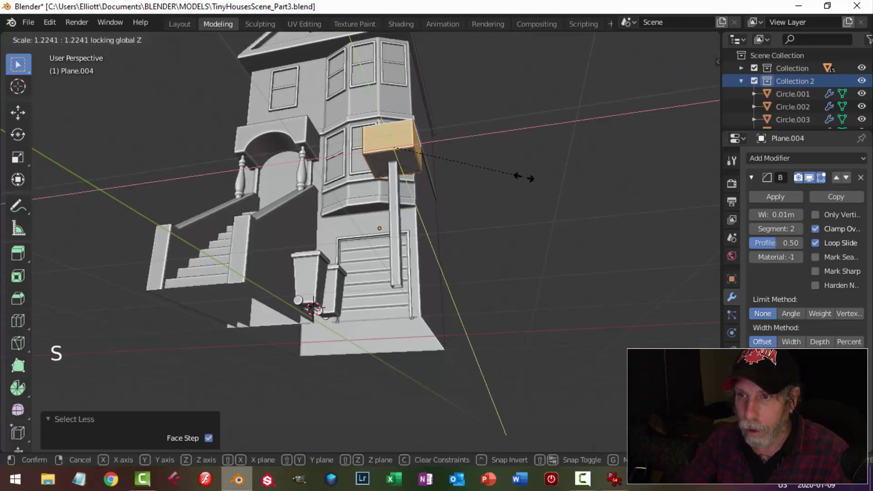
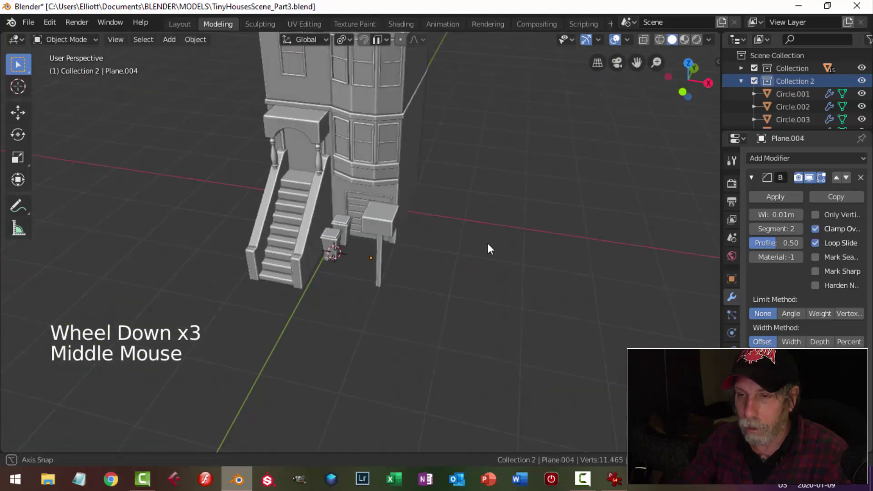
Step: Move the box-on-post along one axis toward the stairs
click(350, 221)
middle_click(426, 249)
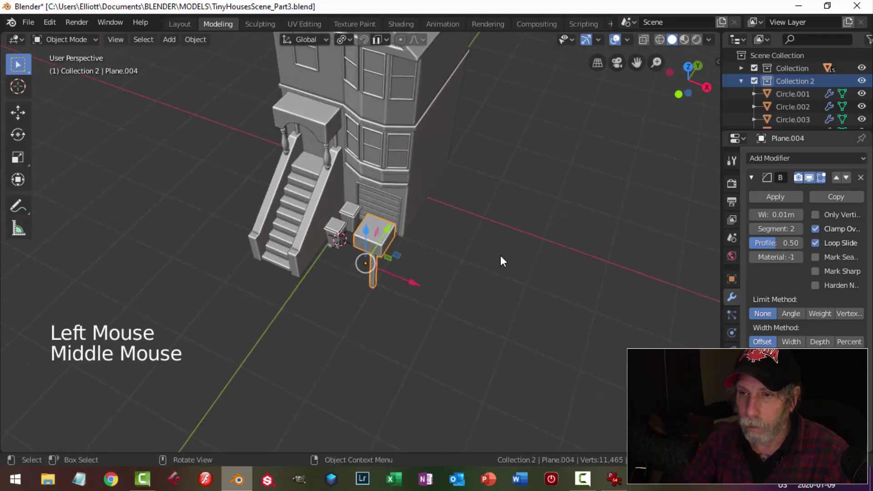
key(alt+a)
middle_click(484, 268)
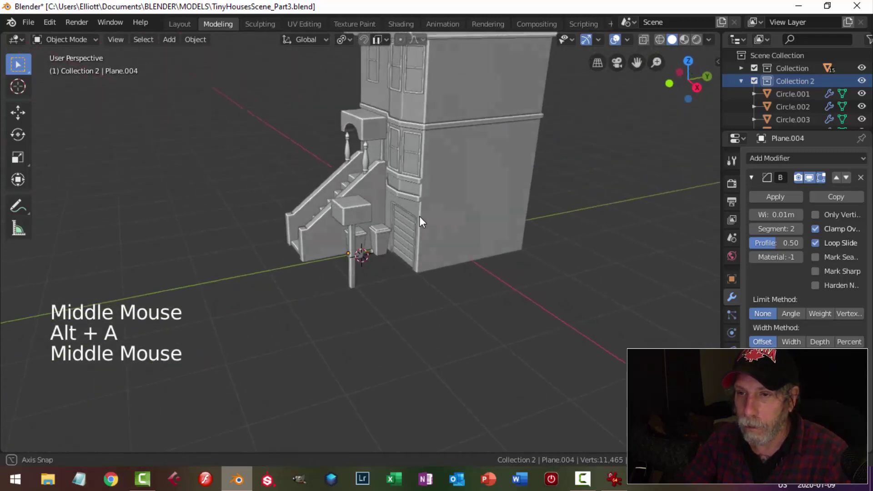
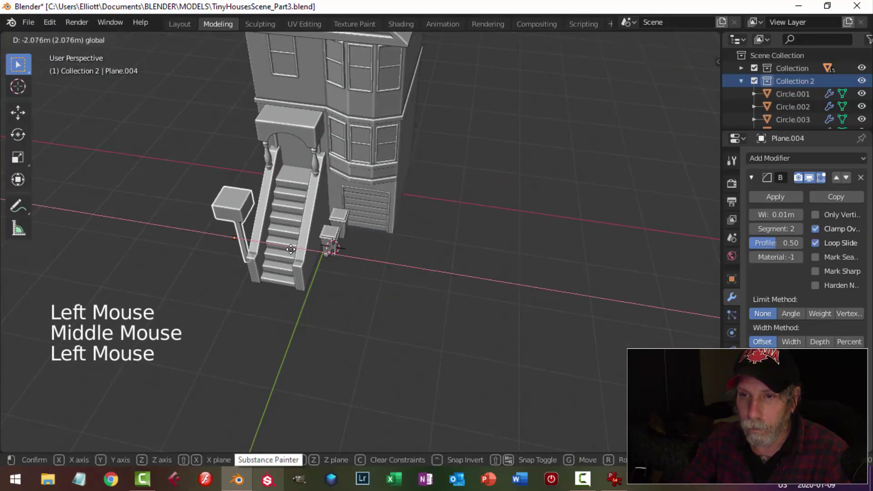
Step: Shift the box-on-post past the stairs beside the stair wall, matching the reference photo
middle_click(318, 253)
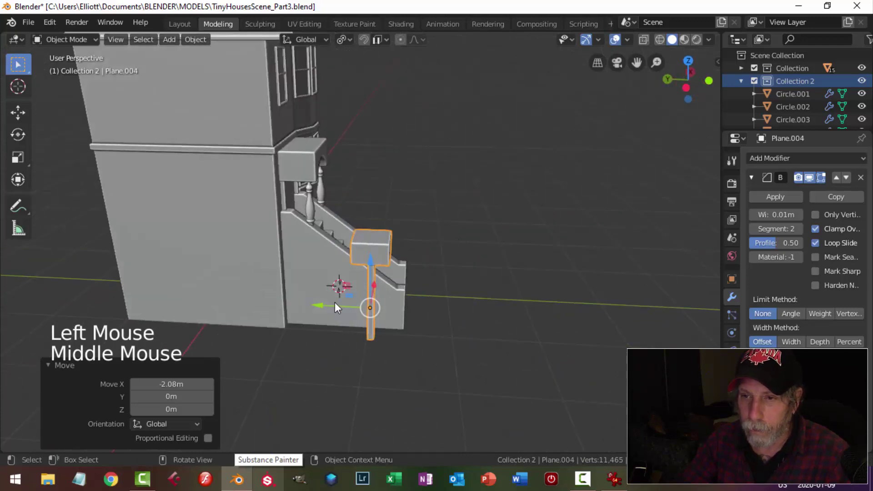
click(322, 301)
key(alt+a)
middle_click(488, 297)
scroll(up, 3)
middle_click(325, 265)
middle_click(401, 279)
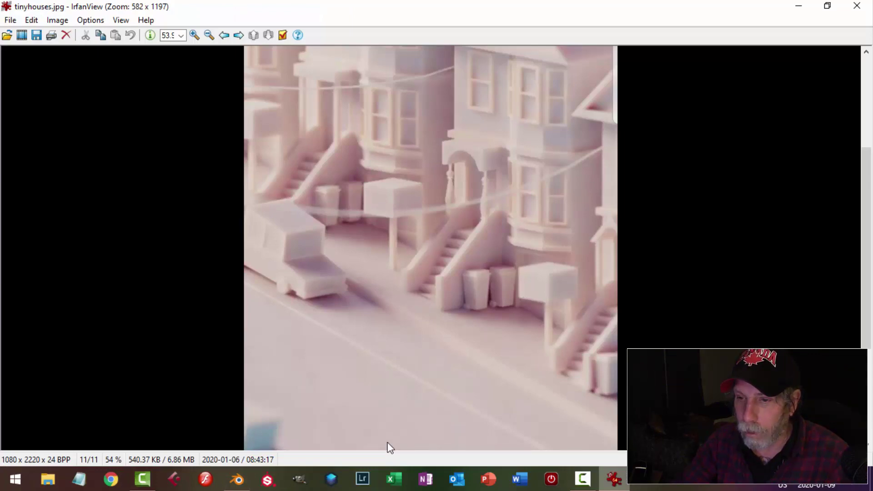
middle_click(521, 276)
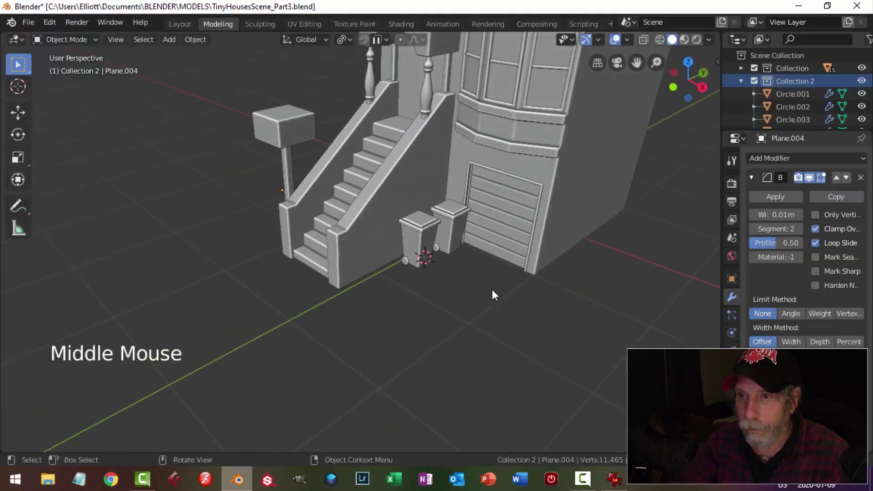
scroll(up, 3)
scroll(down, 3)
middle_click(450, 282)
middle_click(447, 317)
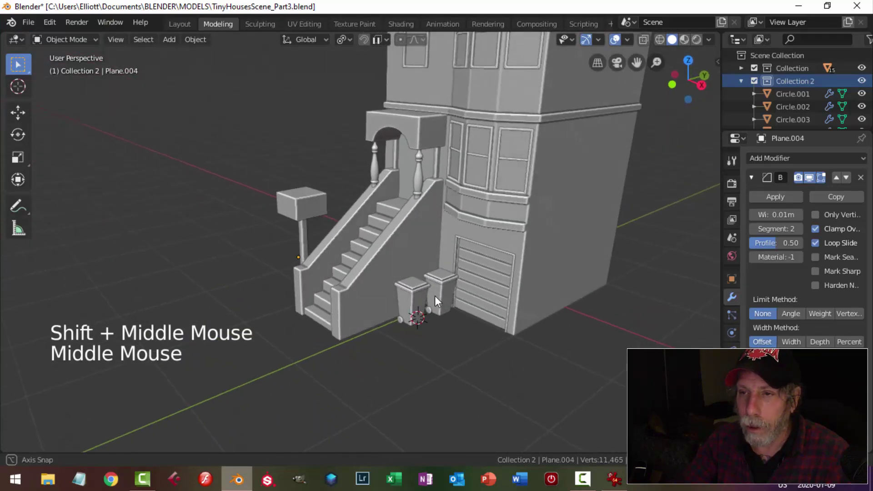
middle_click(461, 288)
middle_click(450, 320)
middle_click(454, 308)
middle_click(449, 318)
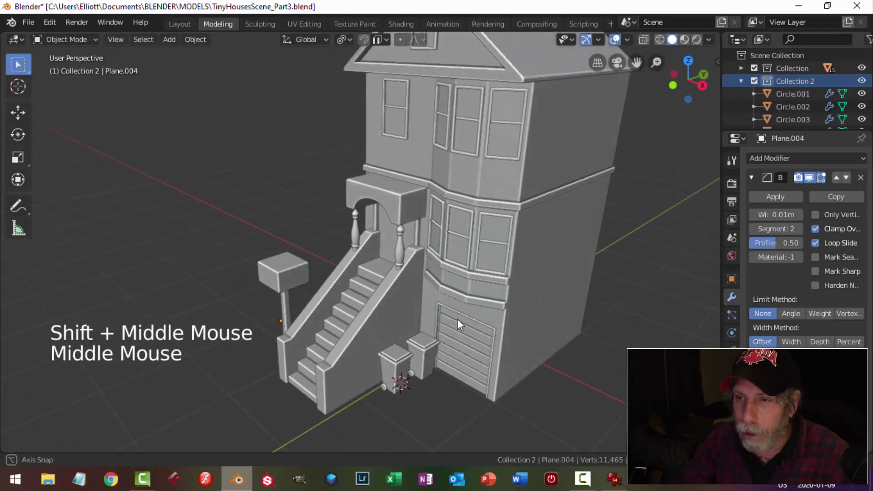